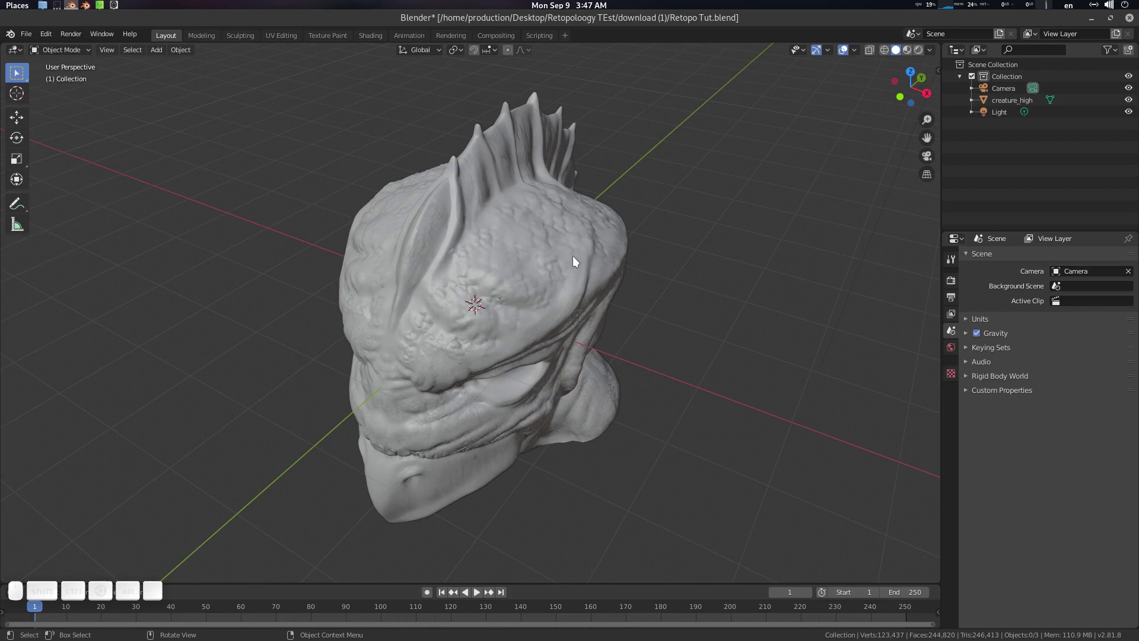
Step: Orbit and zoom around the creature head sculpt to inspect it from several angles
click(548, 300)
click(593, 323)
middle_click(589, 321)
scroll(down, 3)
scroll(up, 3)
middle_click(588, 295)
click(572, 309)
click(561, 308)
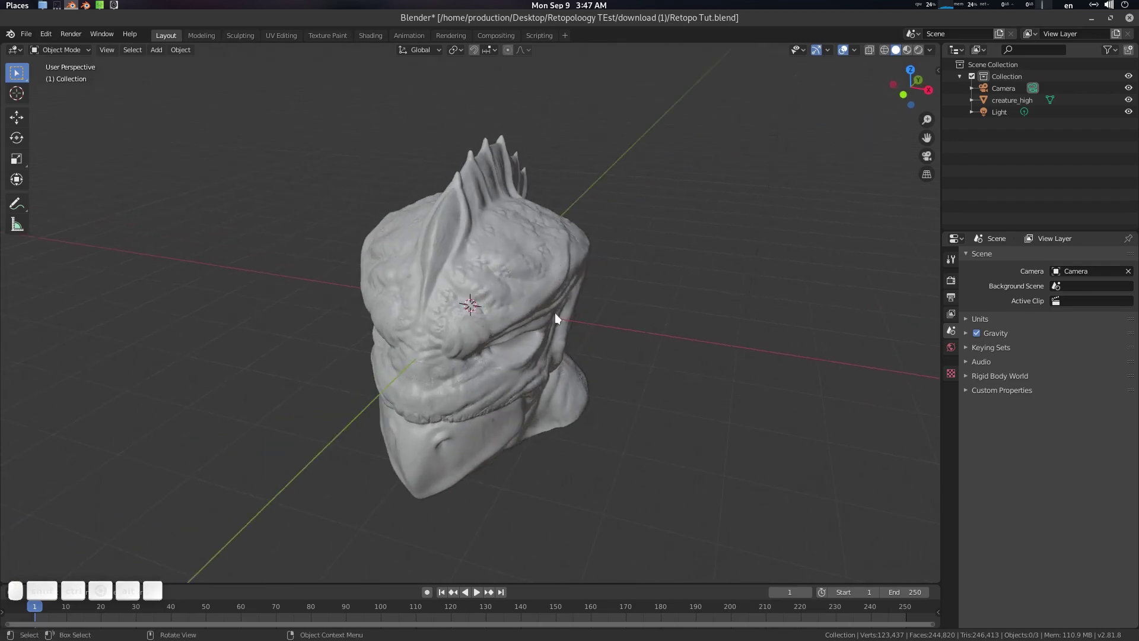
click(535, 321)
click(561, 260)
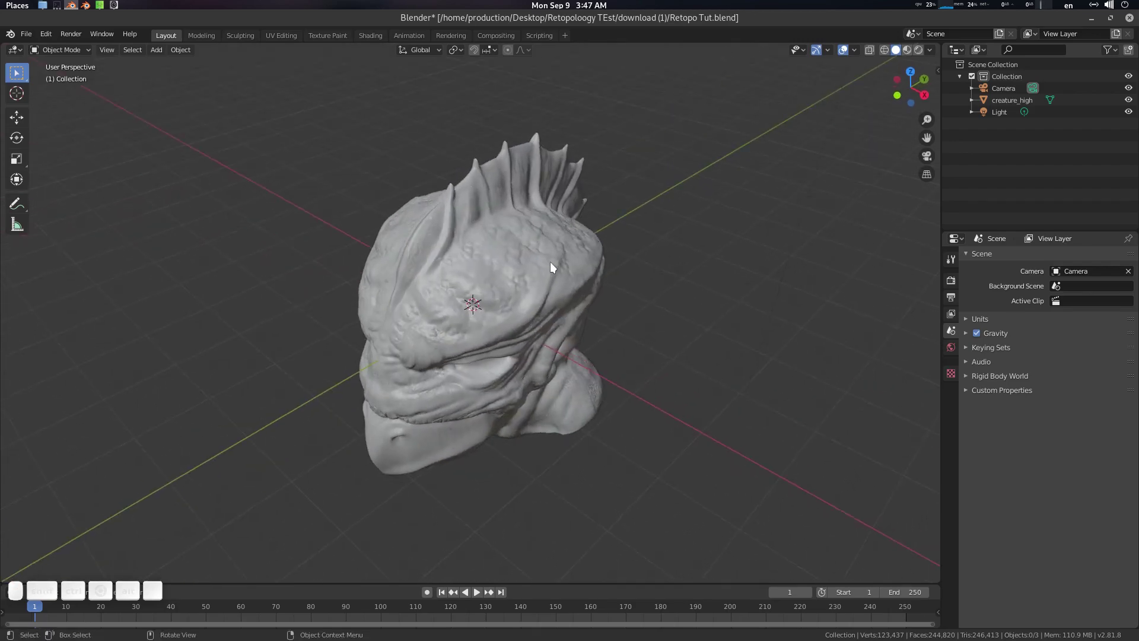
click(548, 278)
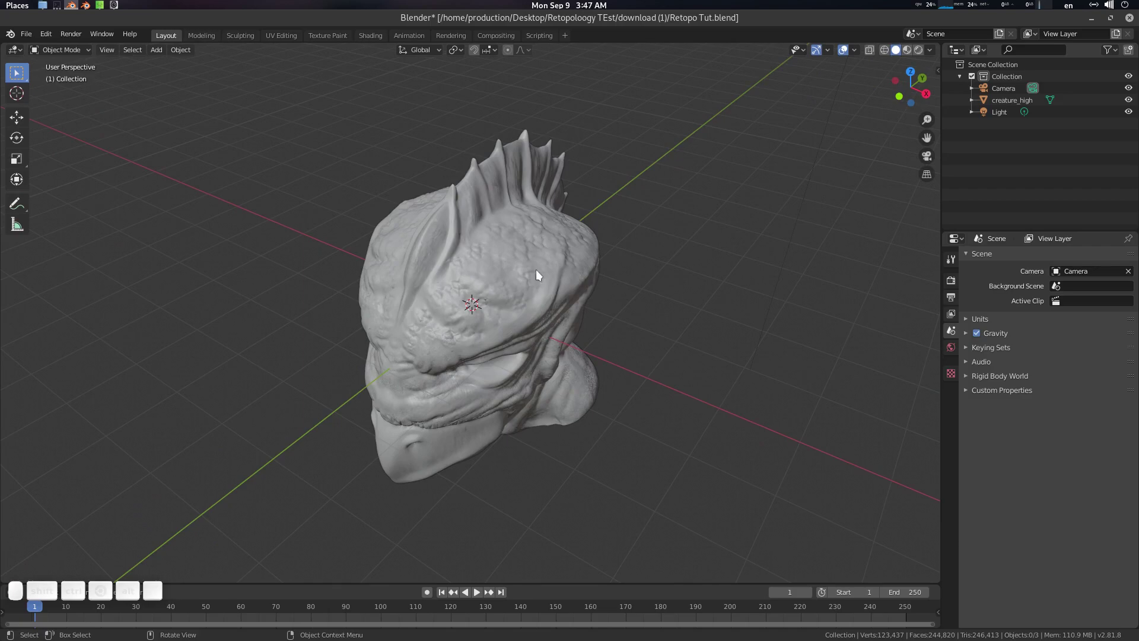
scroll(up, 3)
middle_click(574, 302)
middle_click(615, 298)
key(shift+Tab)
middle_click(666, 310)
middle_click(641, 292)
scroll(down, 3)
middle_click(627, 282)
key(Tab)
Step: Select the creature_high sculpt as the active object and save the .blend file
click(506, 294)
scroll(up, 3)
key(ctrl+s)
Step: Give the creature_high sculpt a lavender Viewport Display colour in its object properties
click(588, 311)
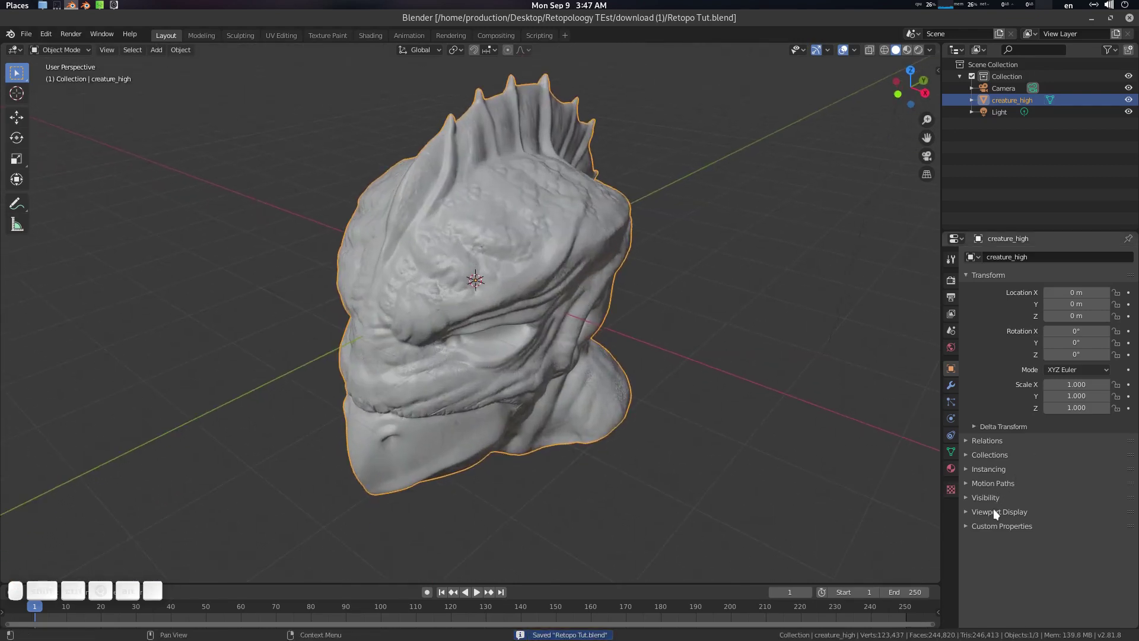
click(999, 513)
scroll(down, 3)
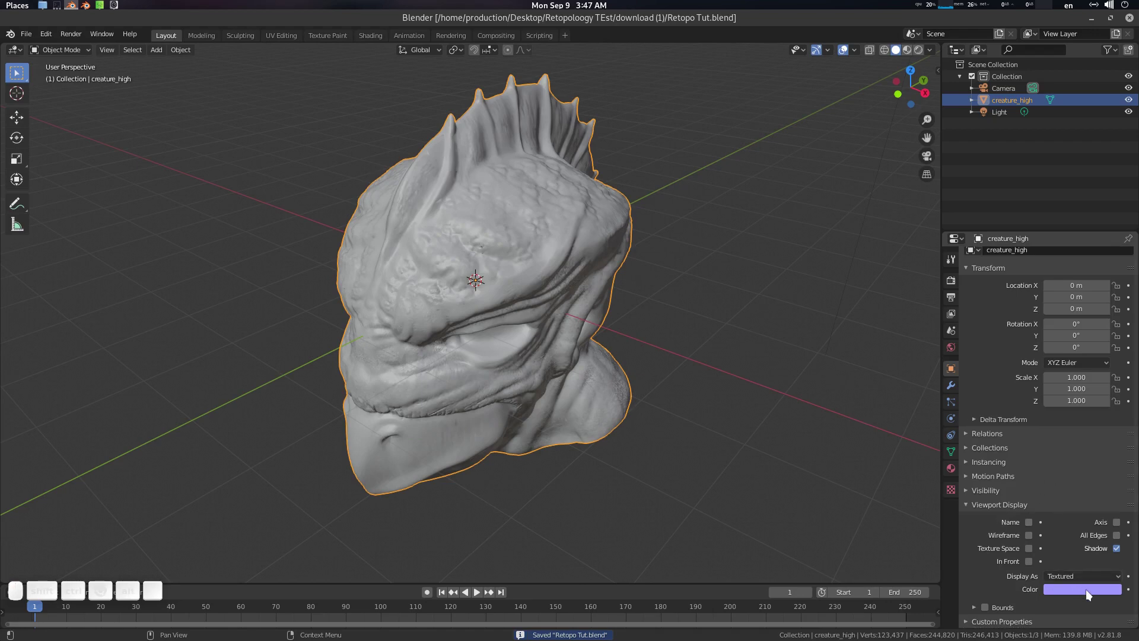
click(1090, 592)
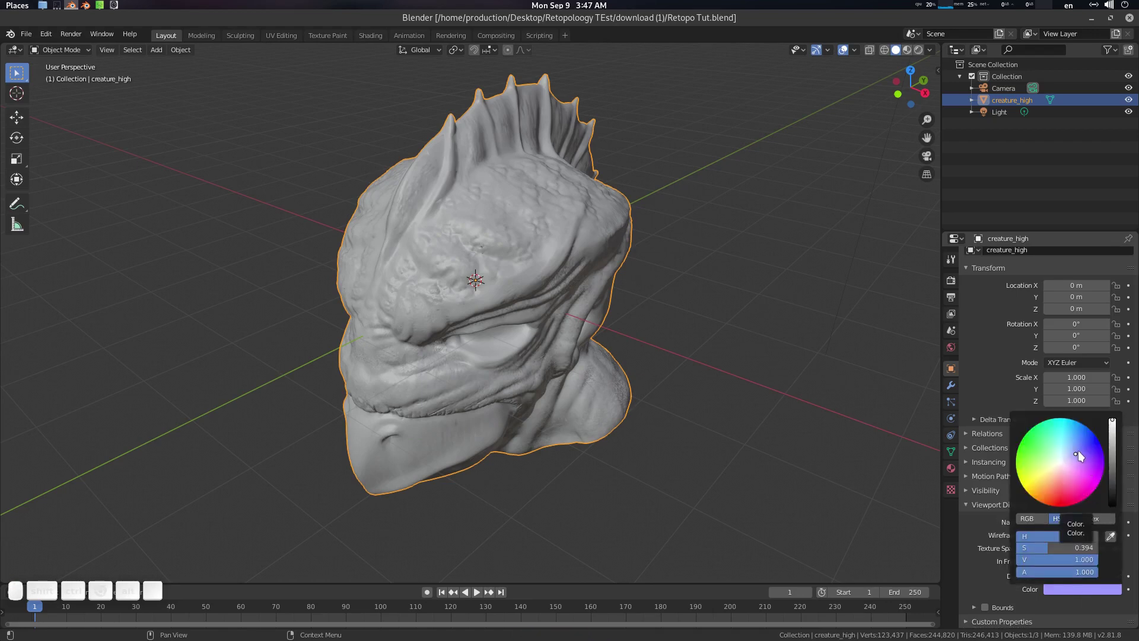
click(680, 328)
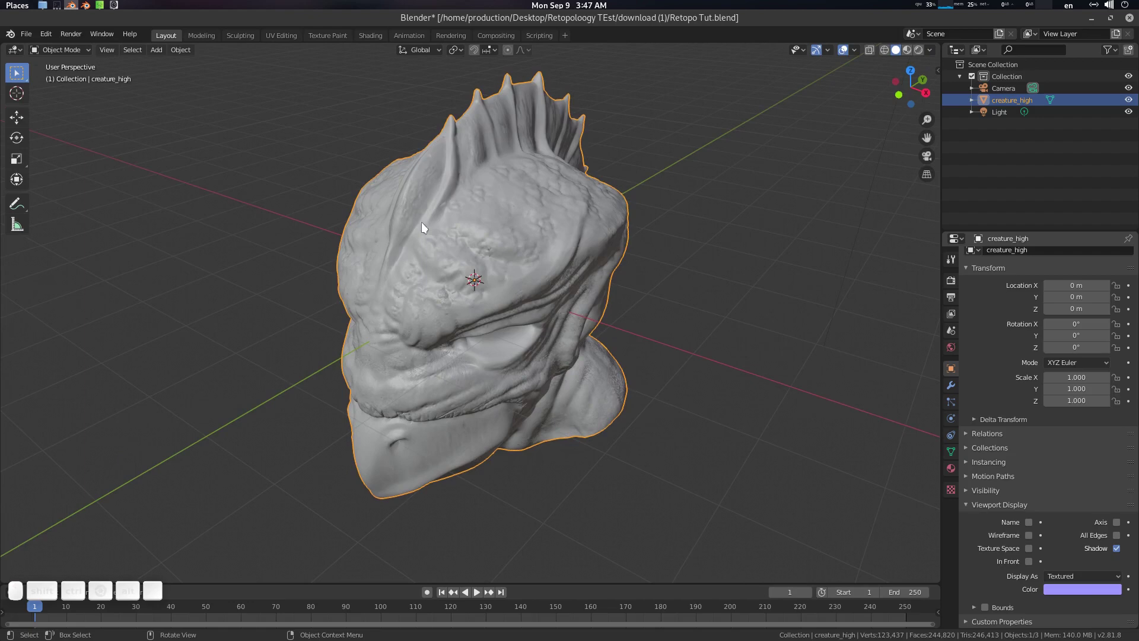
Step: Switch viewport shading to colour objects by their own object colour, showing the sculpt lavender
click(586, 264)
click(933, 54)
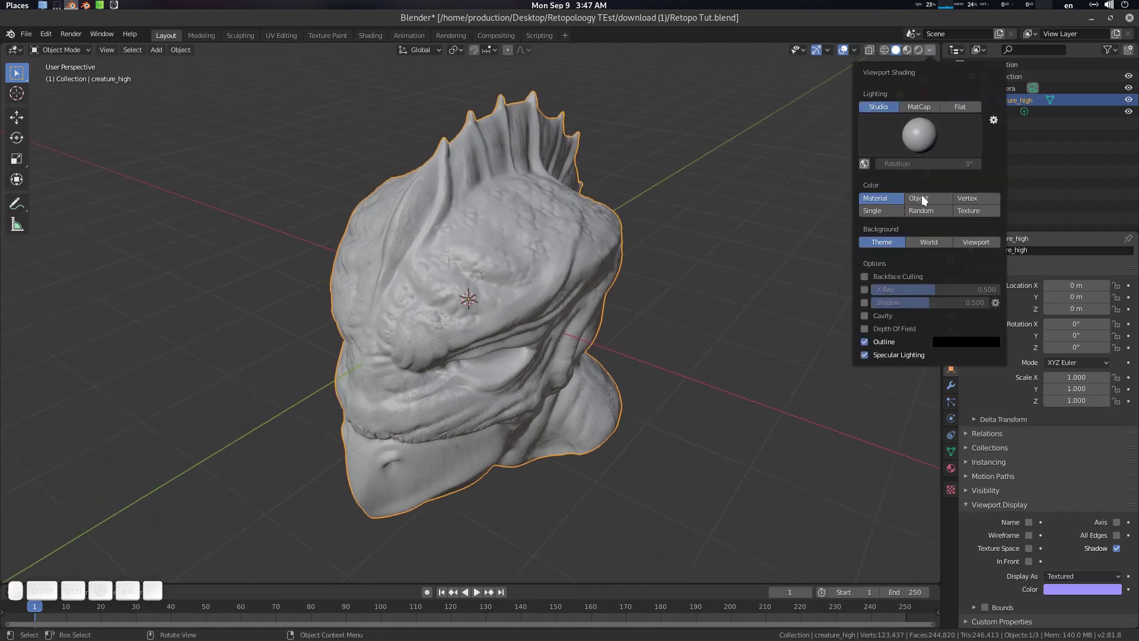
click(926, 199)
middle_click(547, 295)
scroll(down, 3)
middle_click(512, 288)
middle_click(515, 295)
key(alt+a)
scroll(up, 3)
click(529, 301)
key(shift+a)
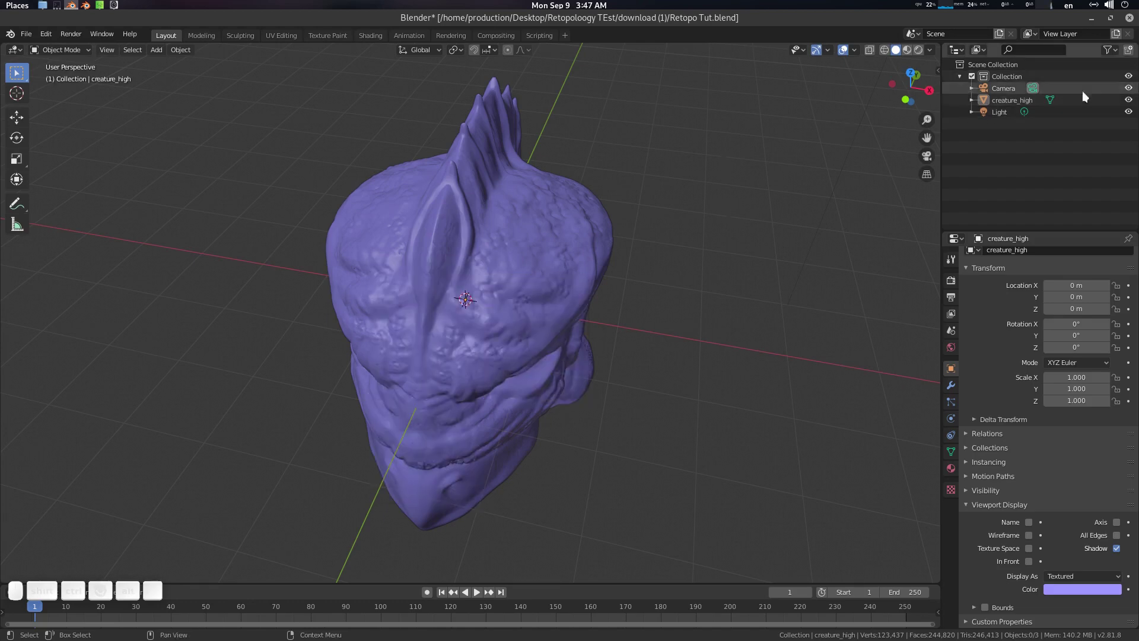
Step: Show the Outliner selectability toggles and make creature_high unselectable
click(1122, 54)
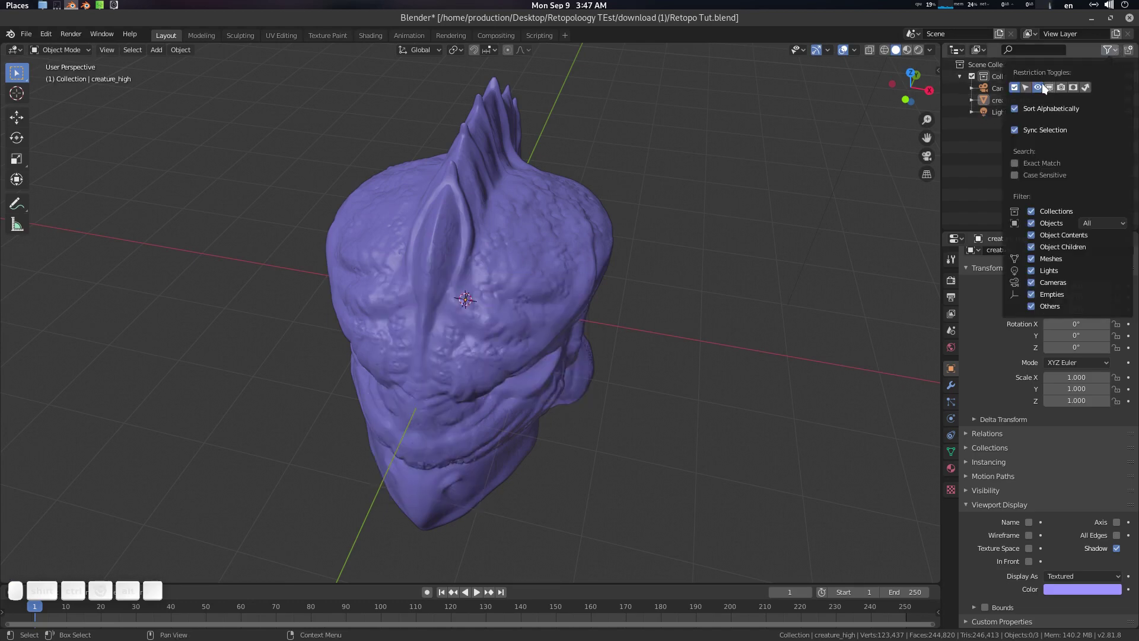
click(1033, 86)
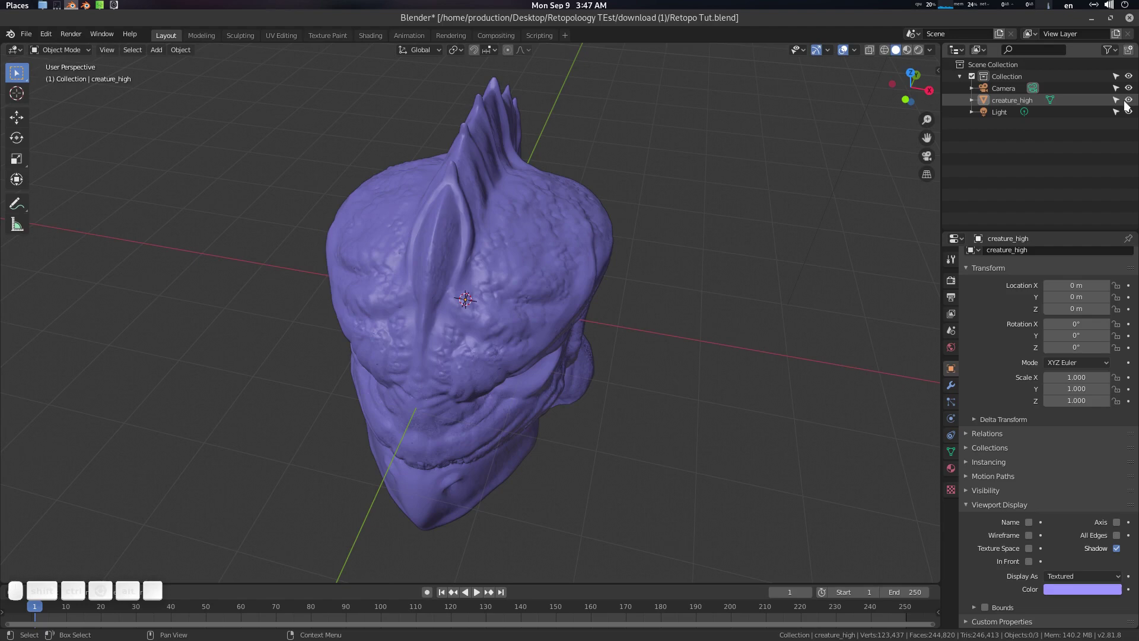
click(1124, 104)
Step: Add a new plane mesh at the scene origin inside the head
click(420, 302)
click(464, 271)
key(shift+a)
Step: Give the new plane a bright green Viewport Display colour
click(506, 267)
drag(574, 299, 522, 294)
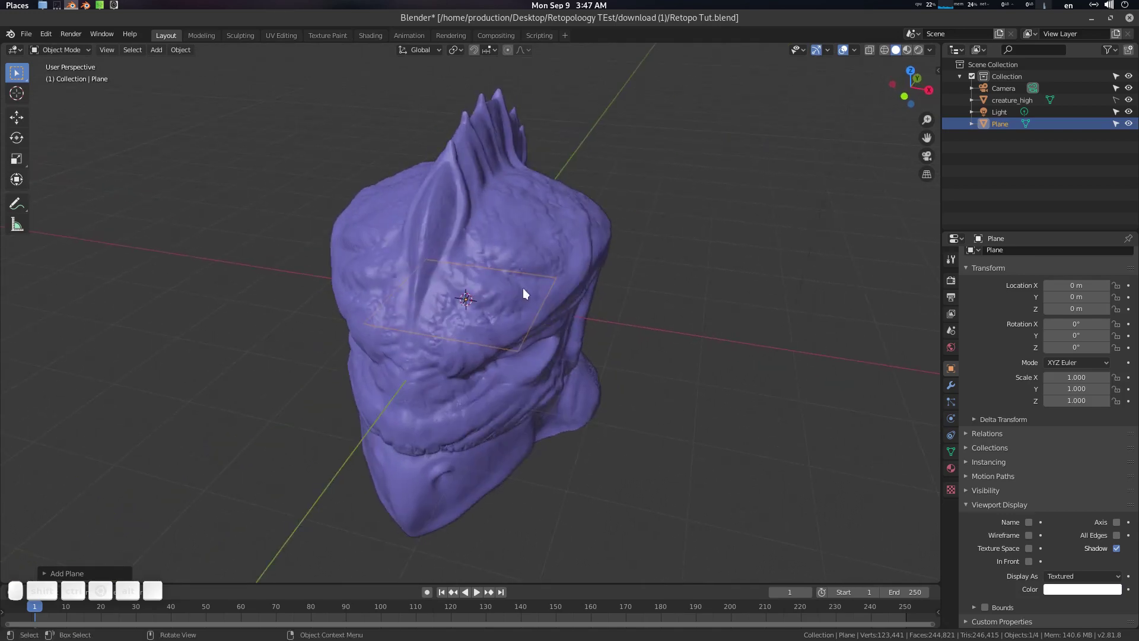
click(1084, 595)
click(1056, 466)
click(730, 350)
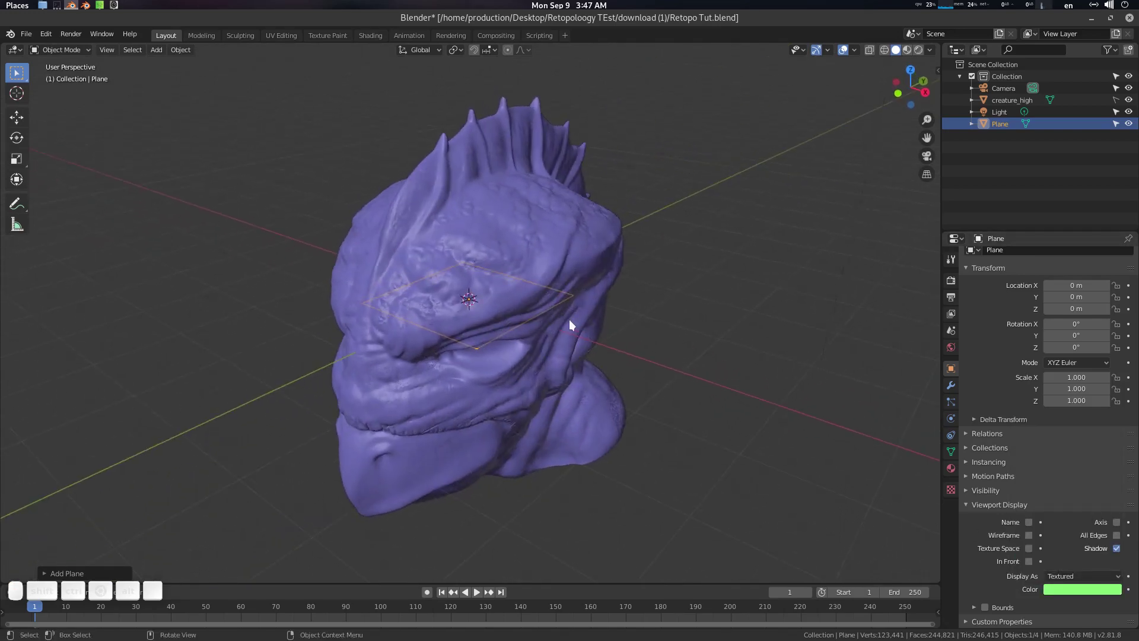
Step: Enter Edit Mode on the plane to start editing its mesh
key(g)
key(Escape)
click(606, 384)
click(588, 347)
click(490, 292)
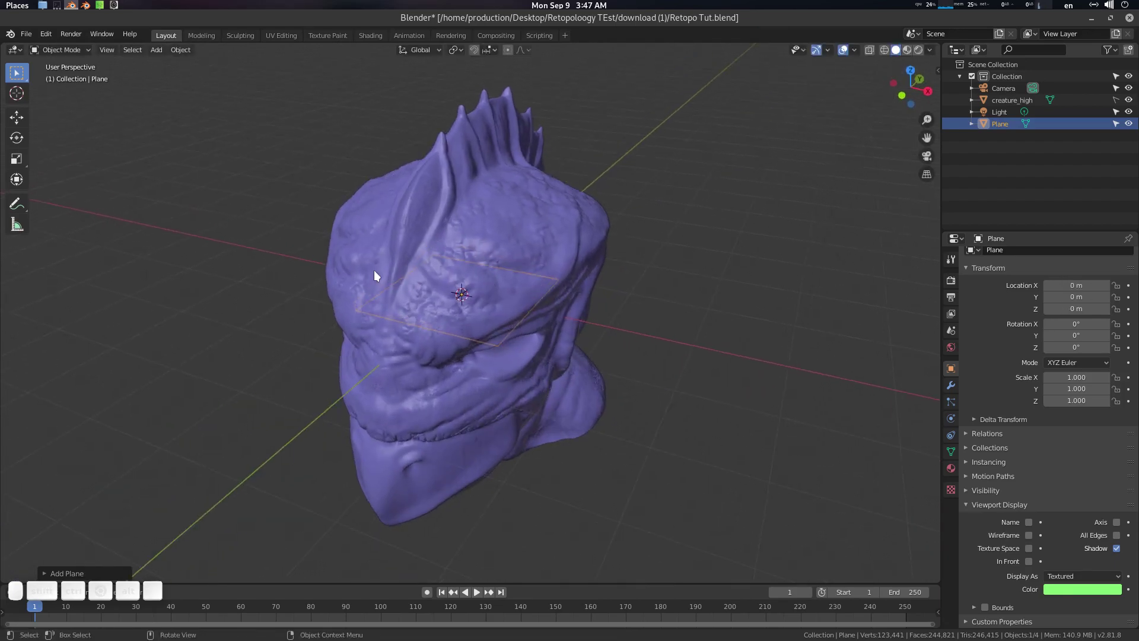
key(Tab)
click(503, 261)
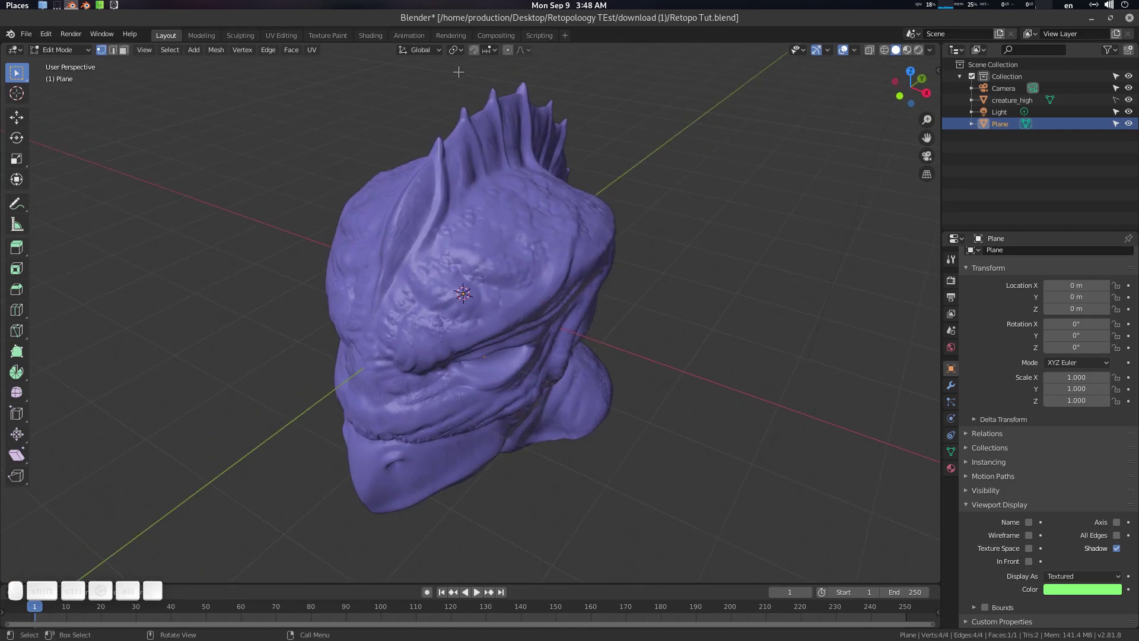
Step: Turn snapping on, snapping to faces with Project Individual Elements for move, rotate and scale
drag(454, 98, 489, 53)
click(482, 53)
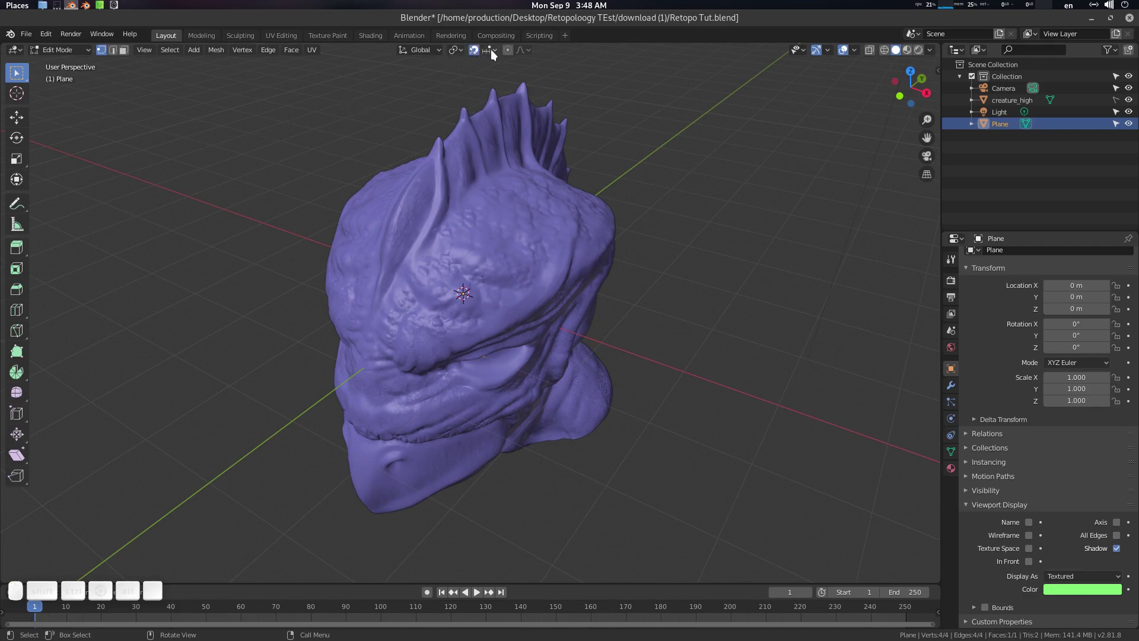
click(496, 53)
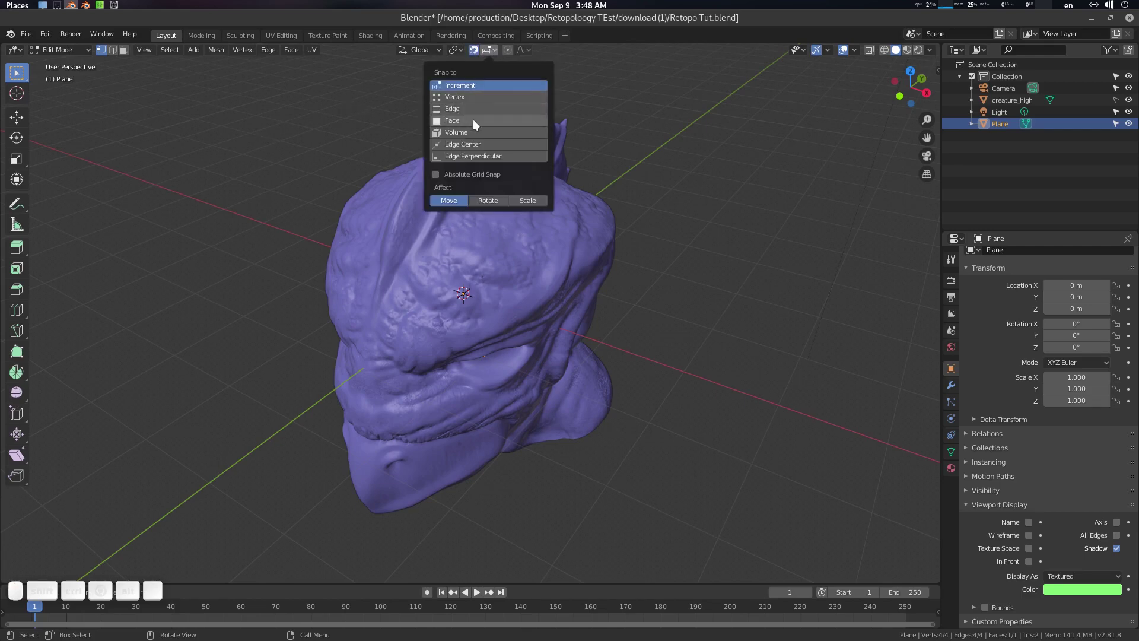
click(479, 123)
click(463, 201)
click(471, 231)
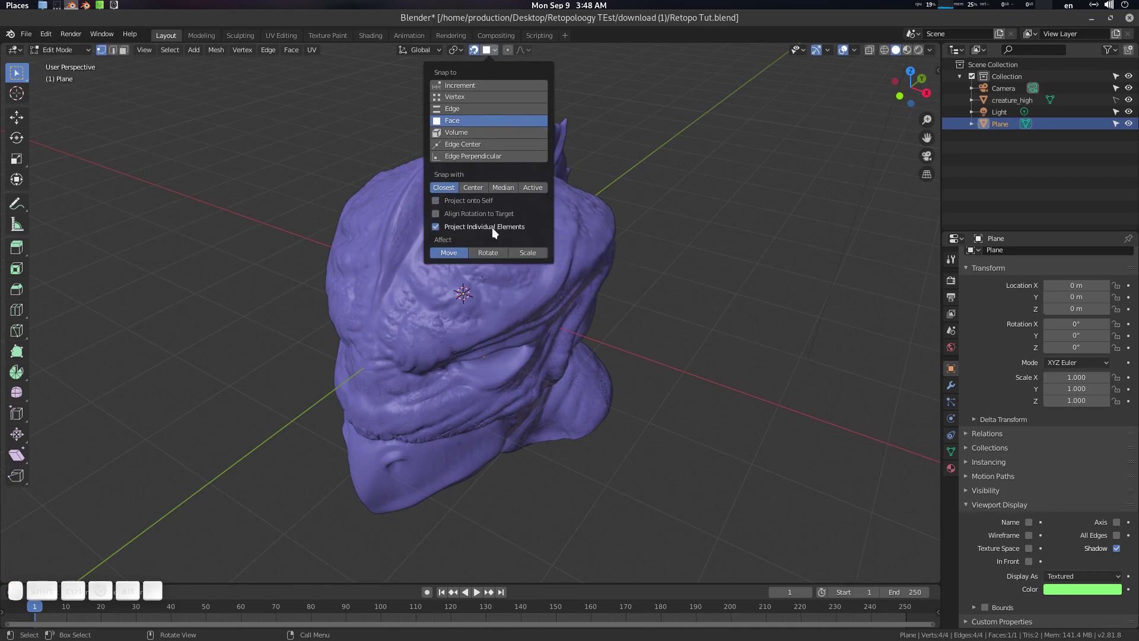
click(494, 257)
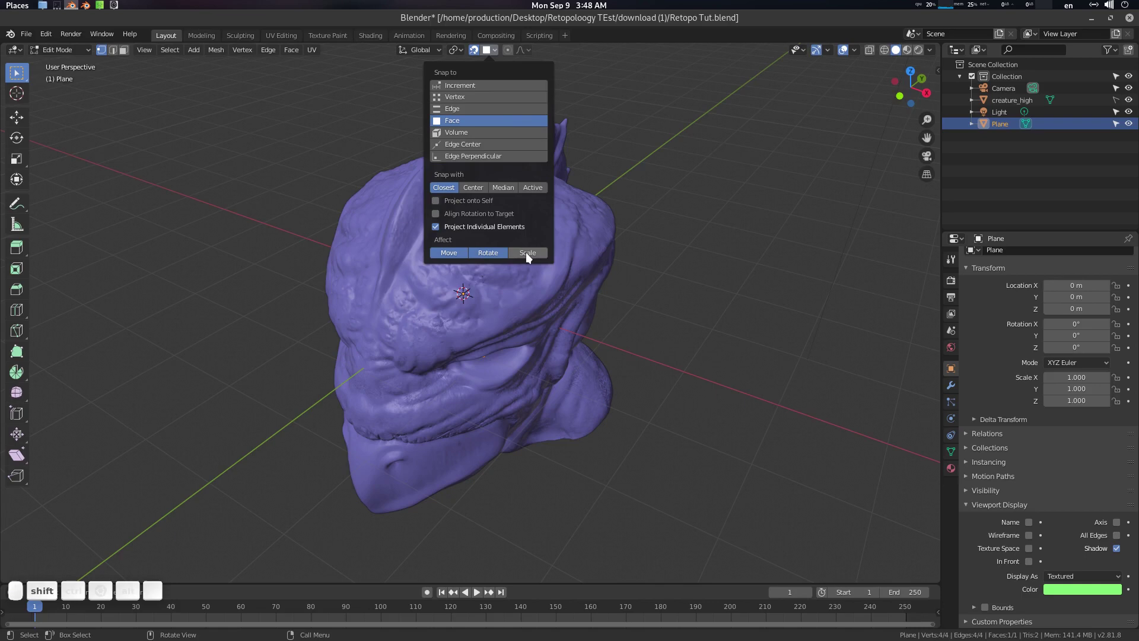
click(531, 256)
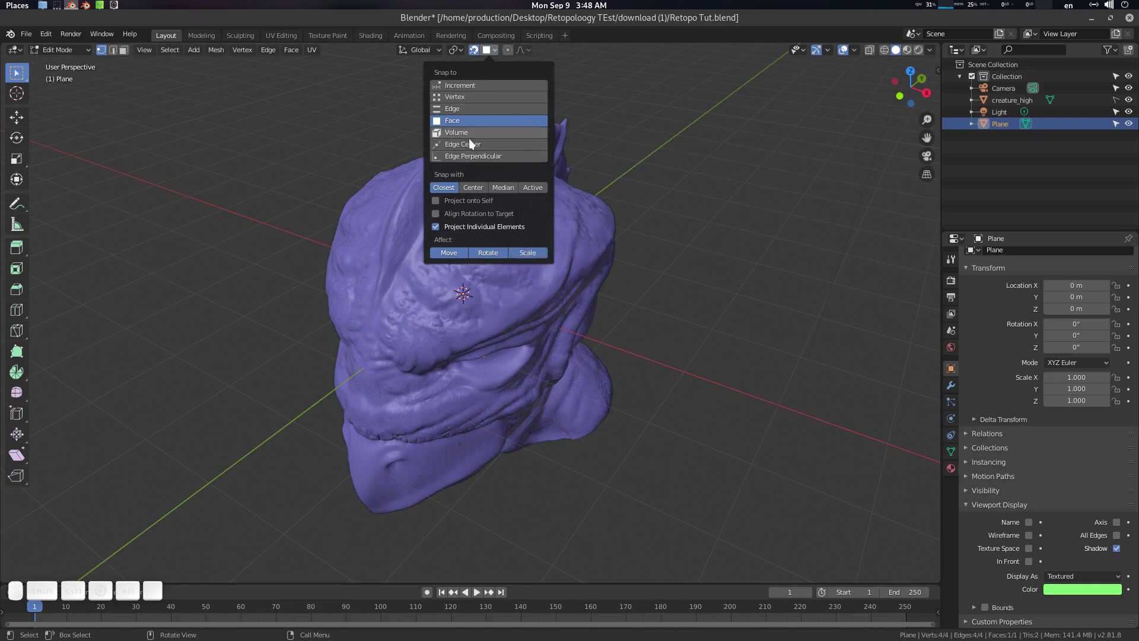
click(429, 56)
Step: Set transform orientation to Local and make click-to-tweak selection the active tool
click(389, 103)
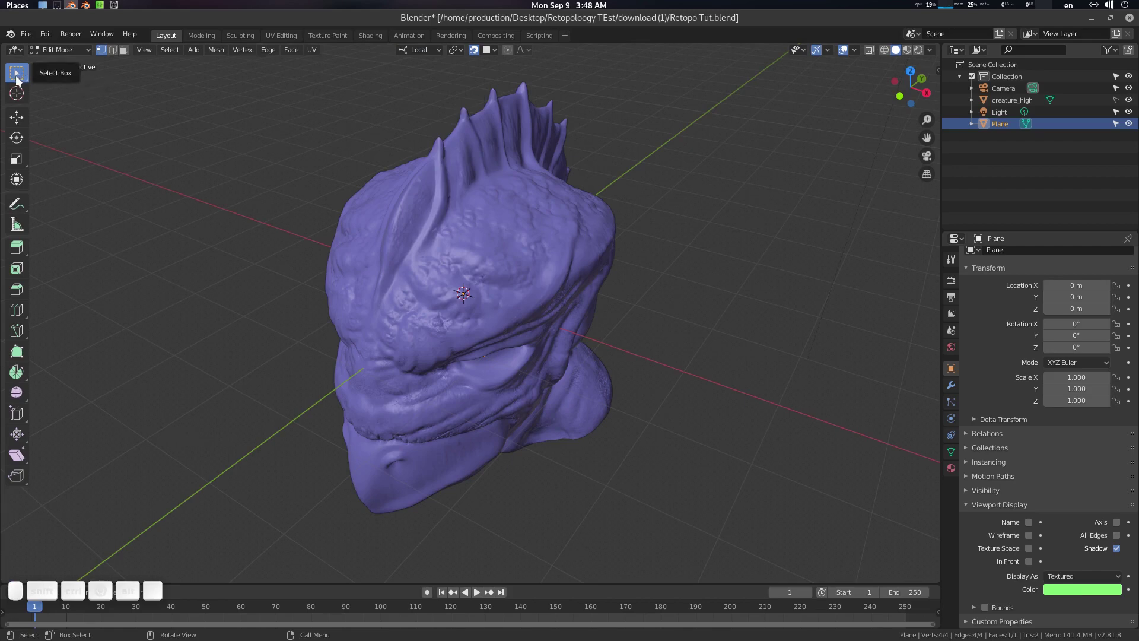
drag(21, 77, 70, 85)
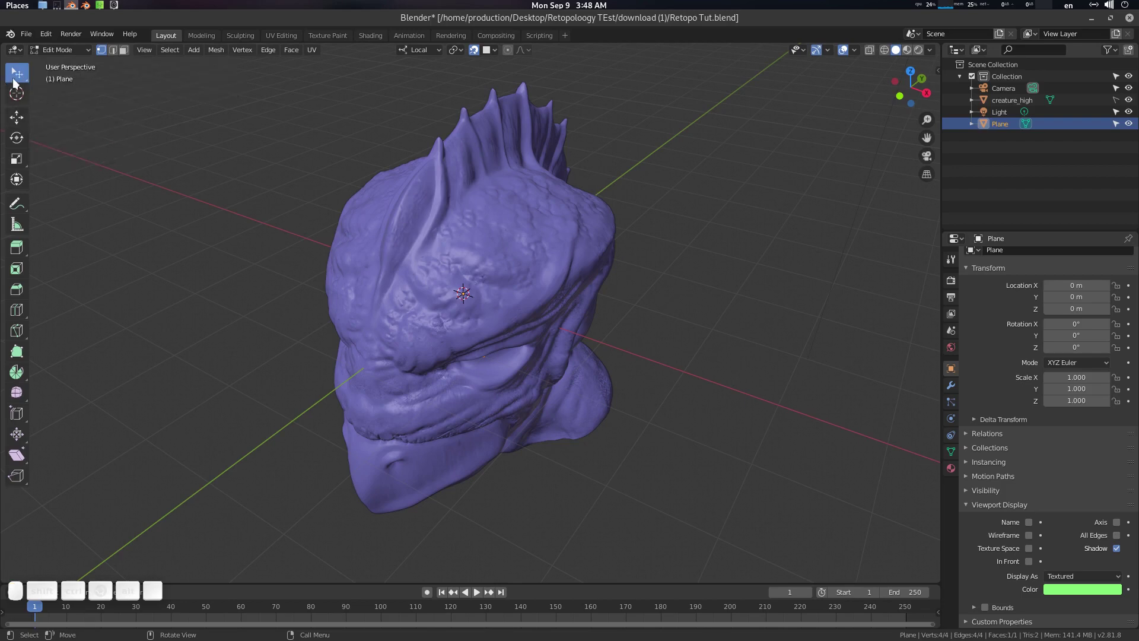
click(92, 4)
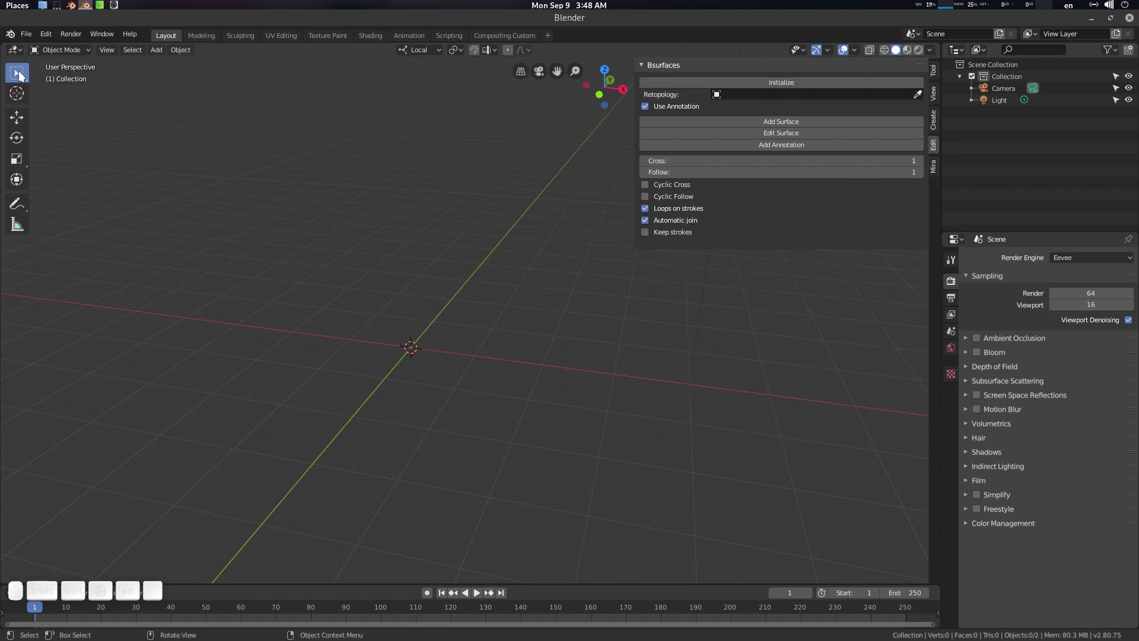
drag(22, 75, 83, 82)
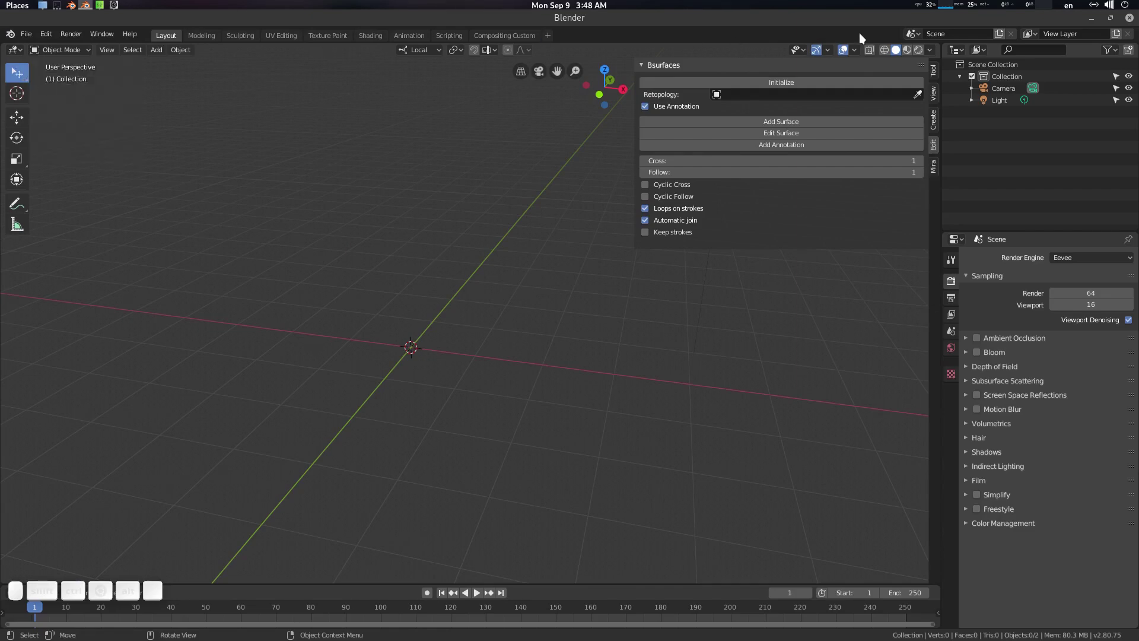
click(1094, 19)
click(453, 226)
click(19, 80)
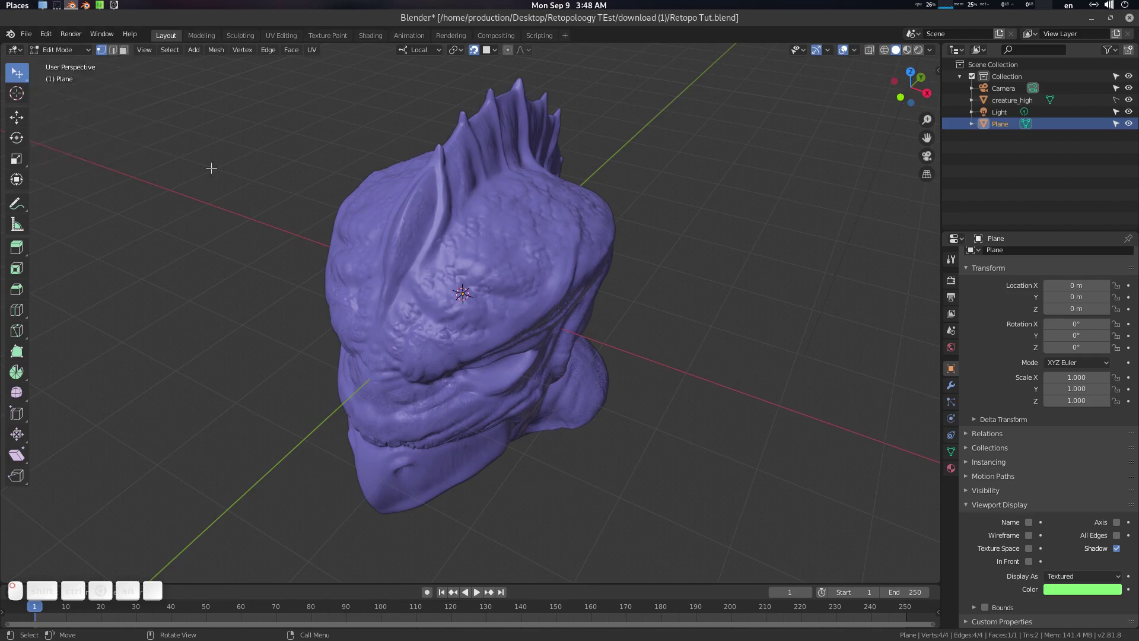
Step: Merge the plane's vertices into a single vertex
click(506, 250)
scroll(down, 3)
click(524, 275)
key(a)
key(g)
click(658, 328)
scroll(up, 3)
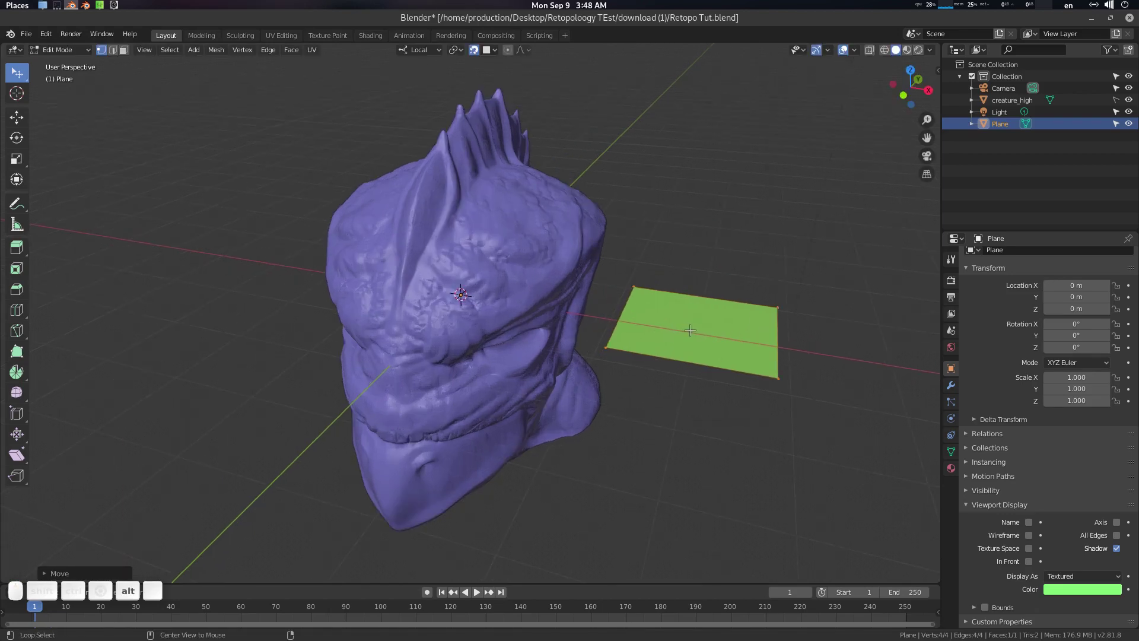
key(alt+m)
click(694, 334)
click(678, 341)
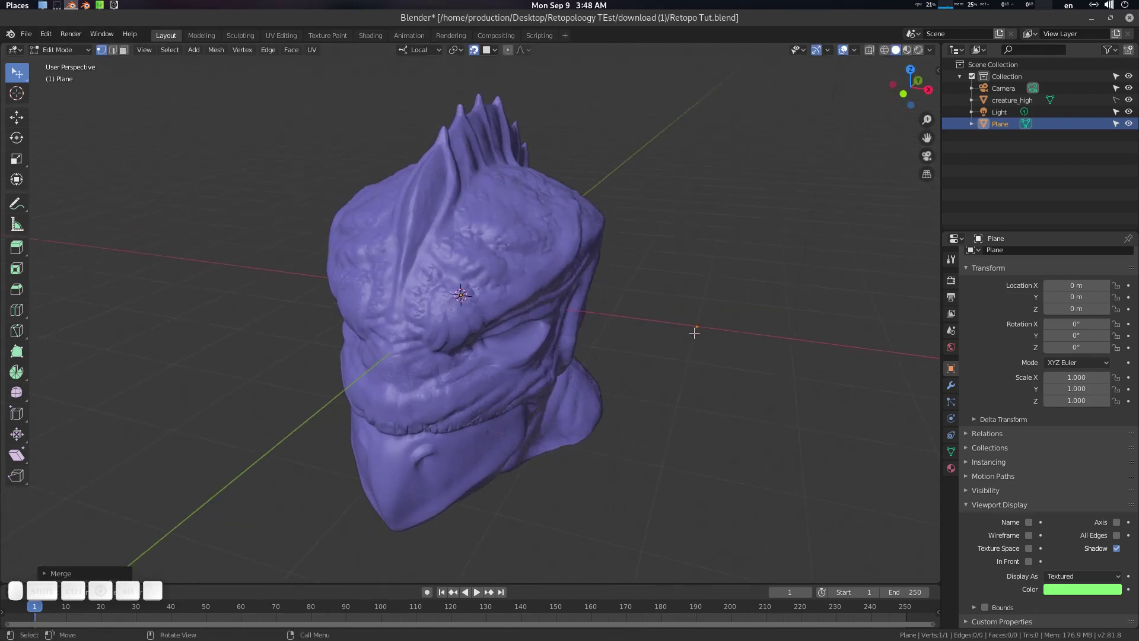
Step: Move the lone vertex onto the creature's brow and select it
key(g)
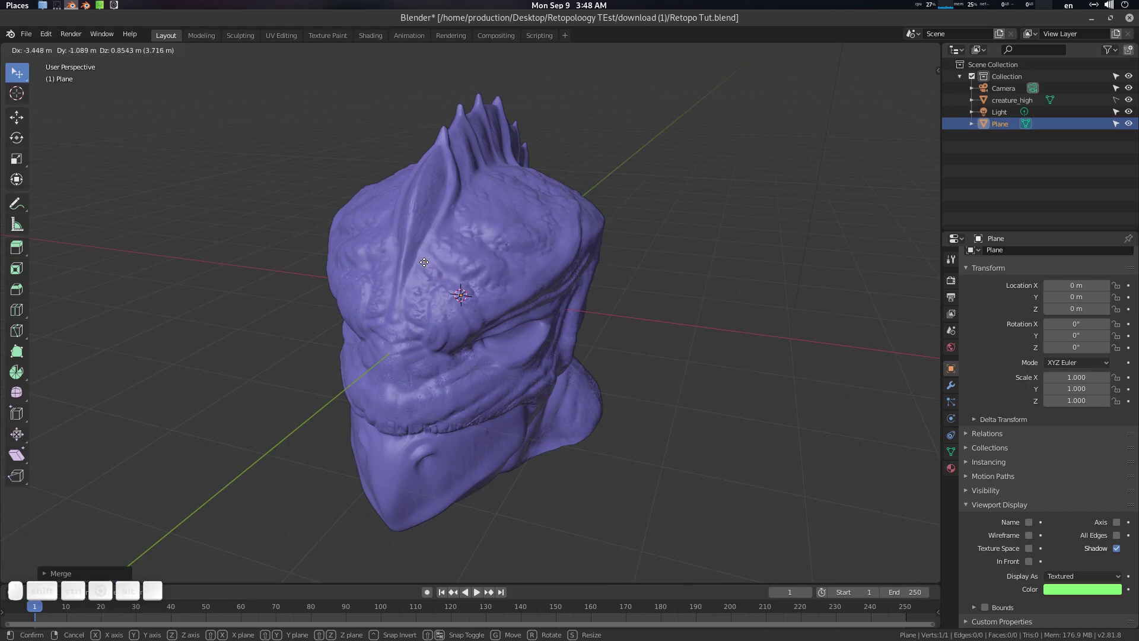
click(425, 257)
click(433, 262)
click(433, 268)
click(427, 270)
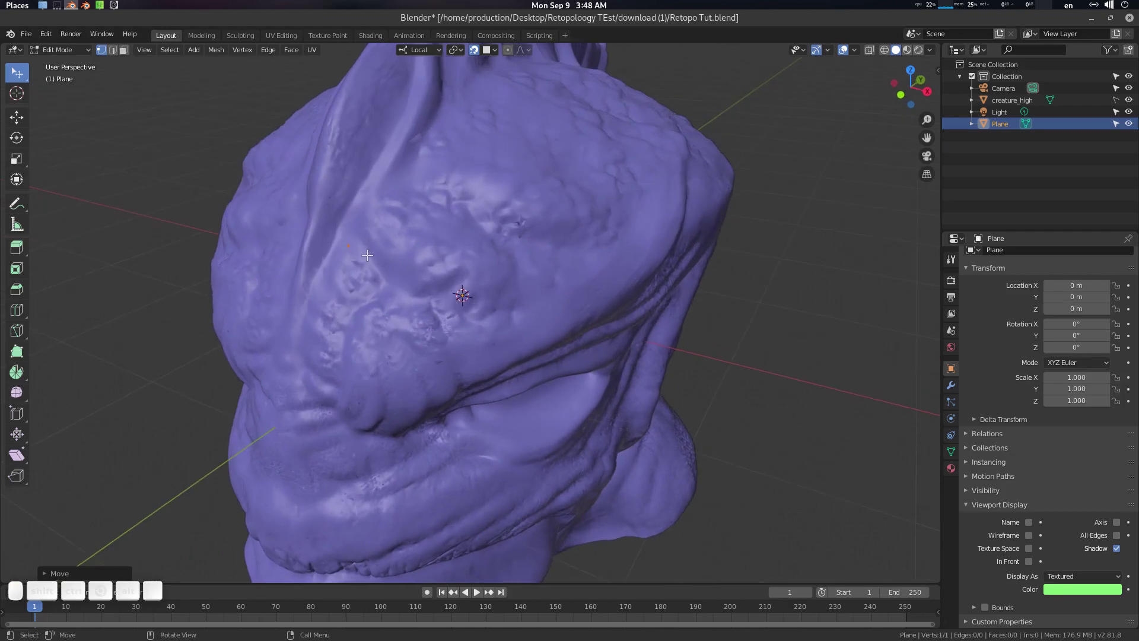
click(373, 254)
key(g)
double_click(384, 259)
click(394, 260)
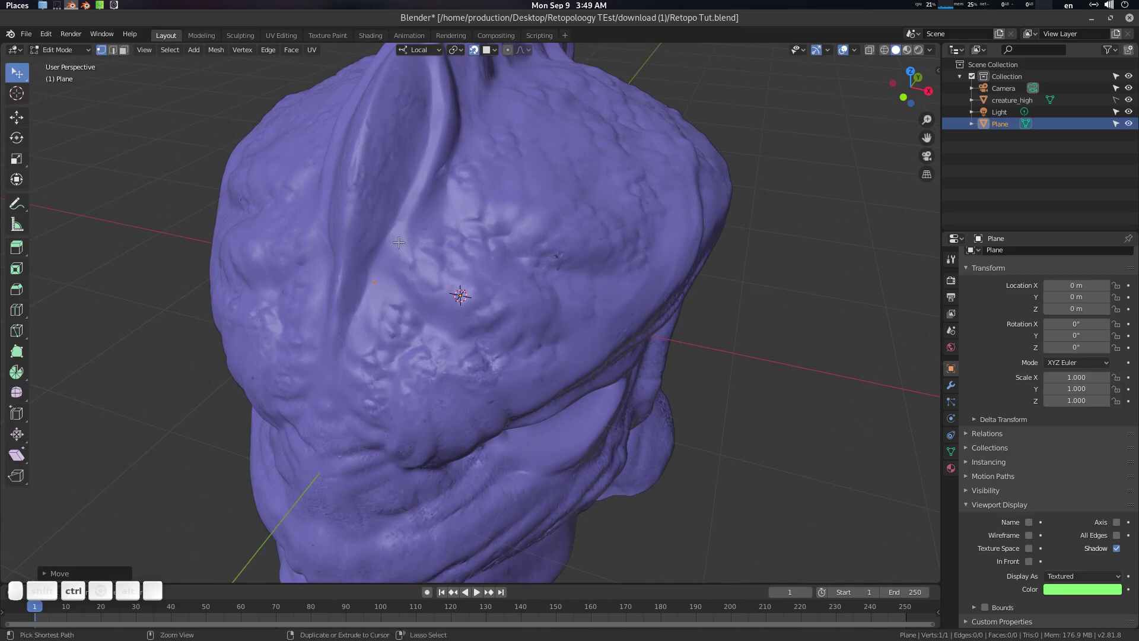
click(402, 237)
Step: Ctrl+right-click extrude a chain of vertices across the sculpt's upper surface
right_click(440, 187)
middle_click(483, 180)
right_click(450, 150)
right_click(481, 123)
middle_click(517, 157)
Step: Select the whole vertex chain and extrude it sideways into a four-face strip on the surface
key(ctrl+a)
click(454, 186)
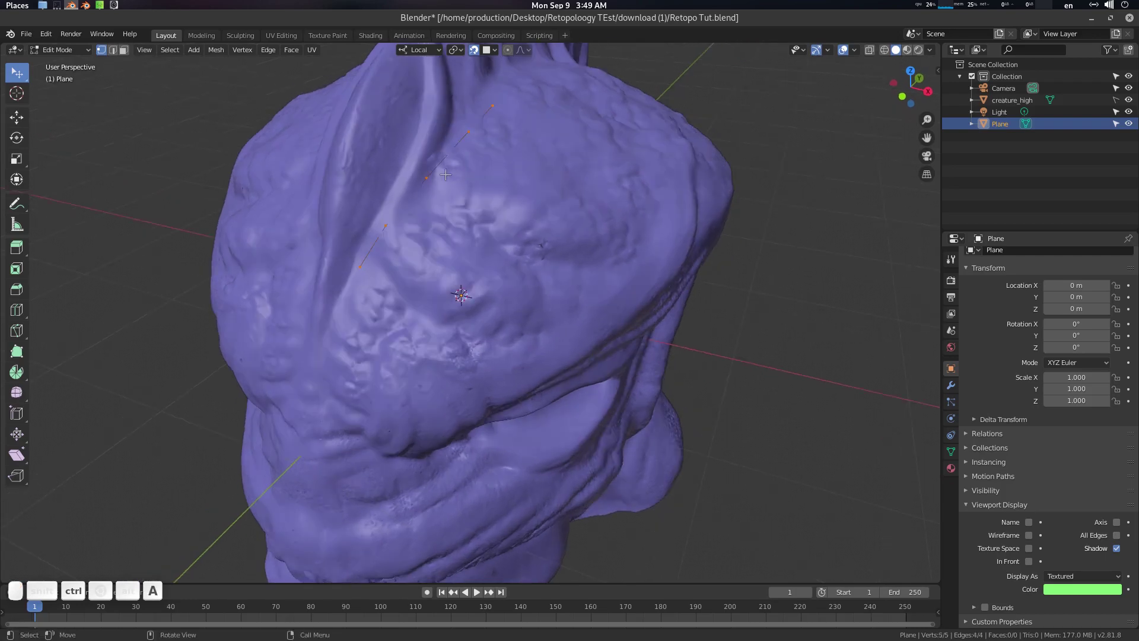
key(e)
click(489, 191)
click(463, 208)
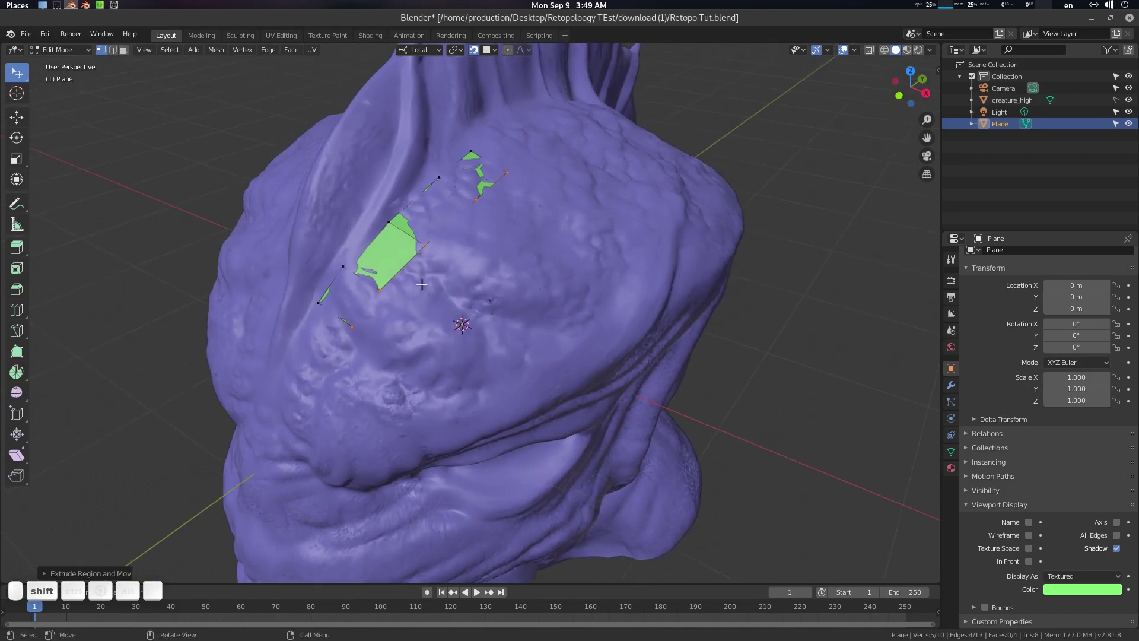
Step: Enable In Front in the plane's Viewport Display so the green strip draws over the sculpt
click(416, 264)
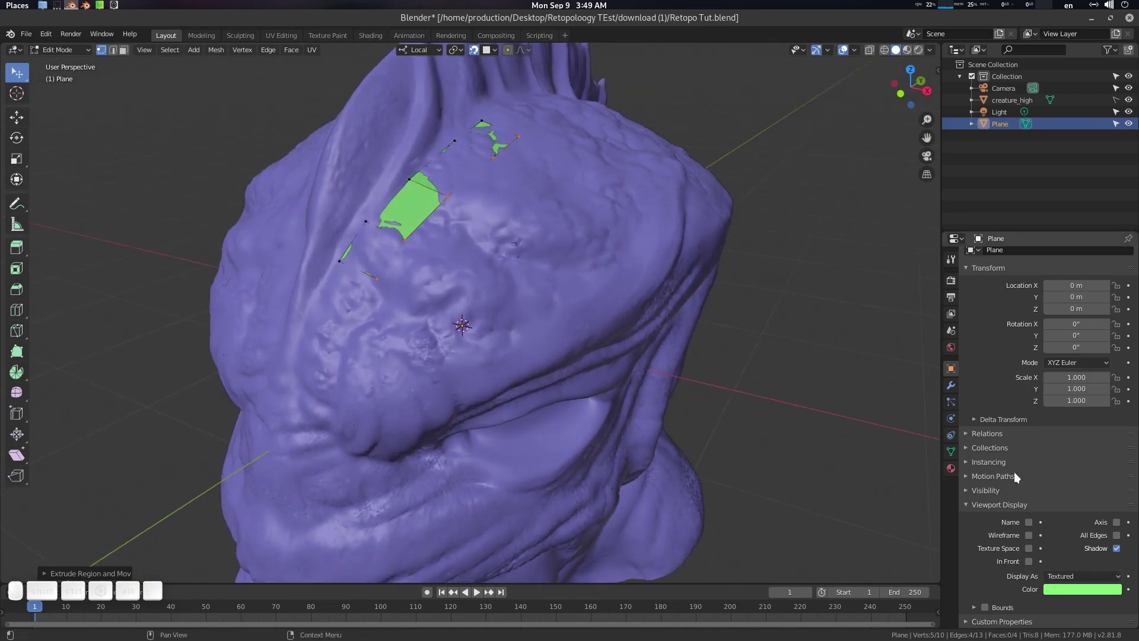
click(1014, 510)
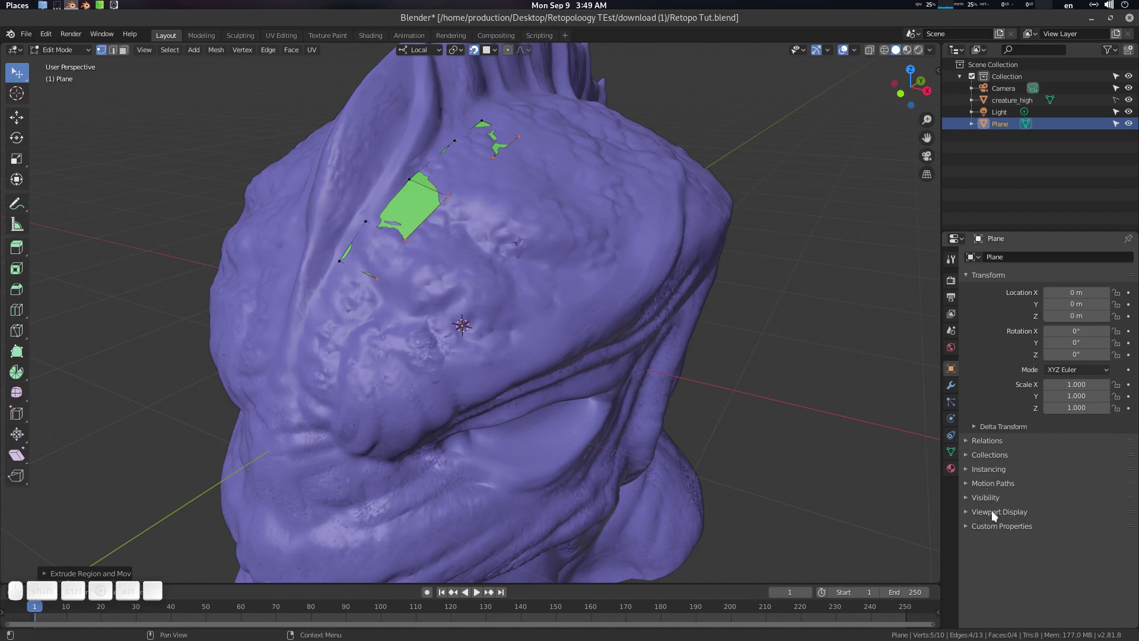
click(999, 499)
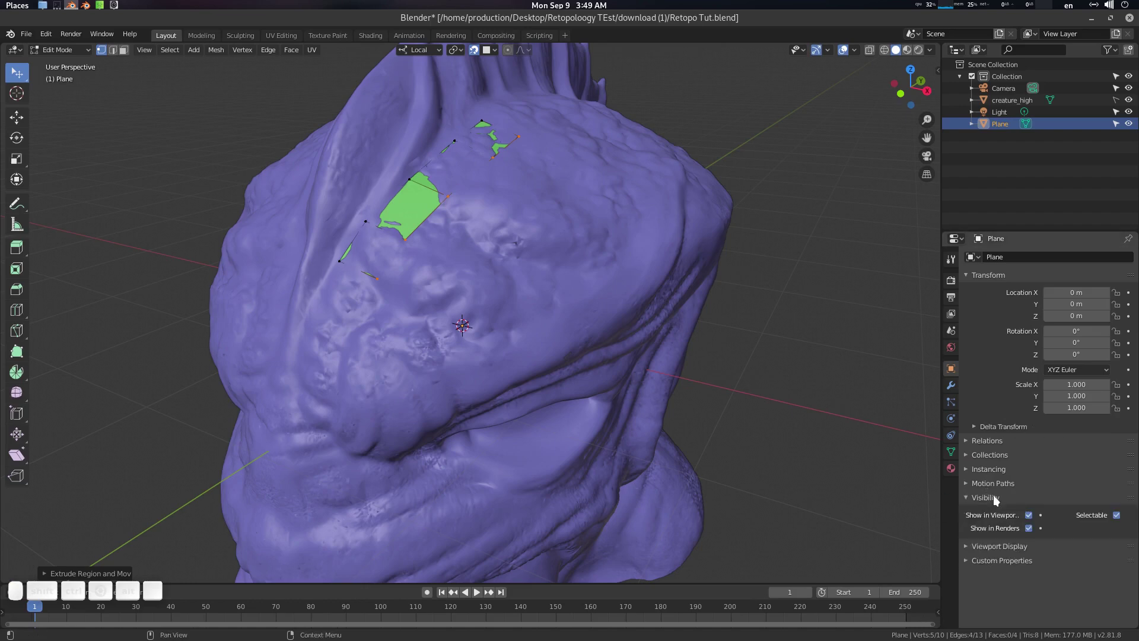
click(999, 499)
click(999, 517)
scroll(down, 3)
click(1031, 563)
click(647, 327)
click(532, 274)
Step: Inspect the strip in the viewport and bring up the Viewport Overlays options
click(534, 205)
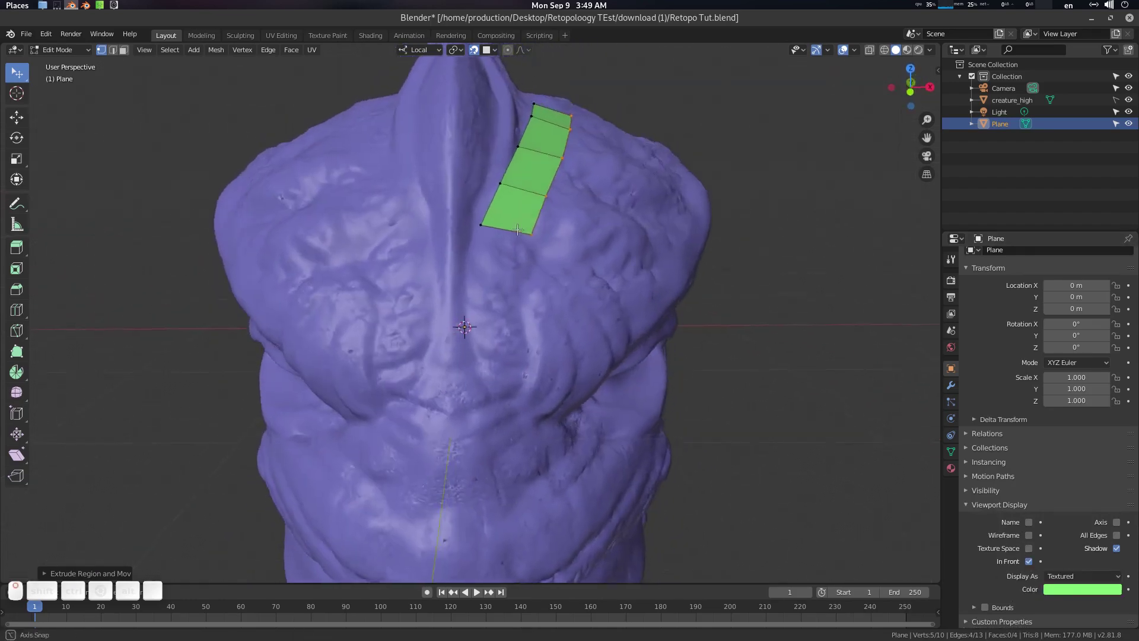
click(492, 217)
click(497, 202)
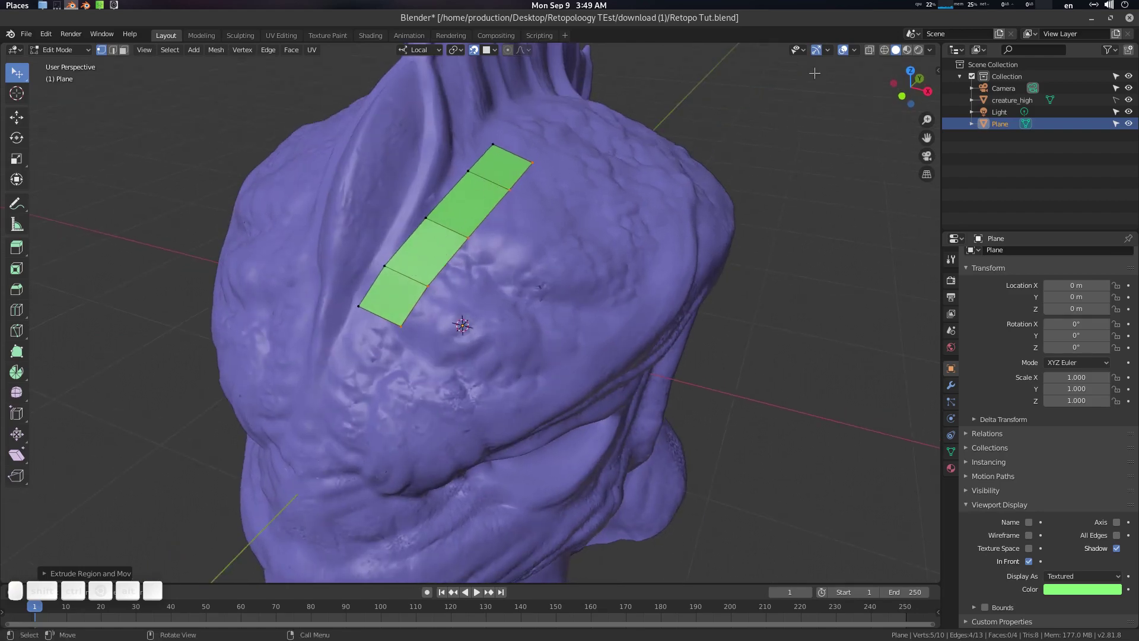
click(862, 51)
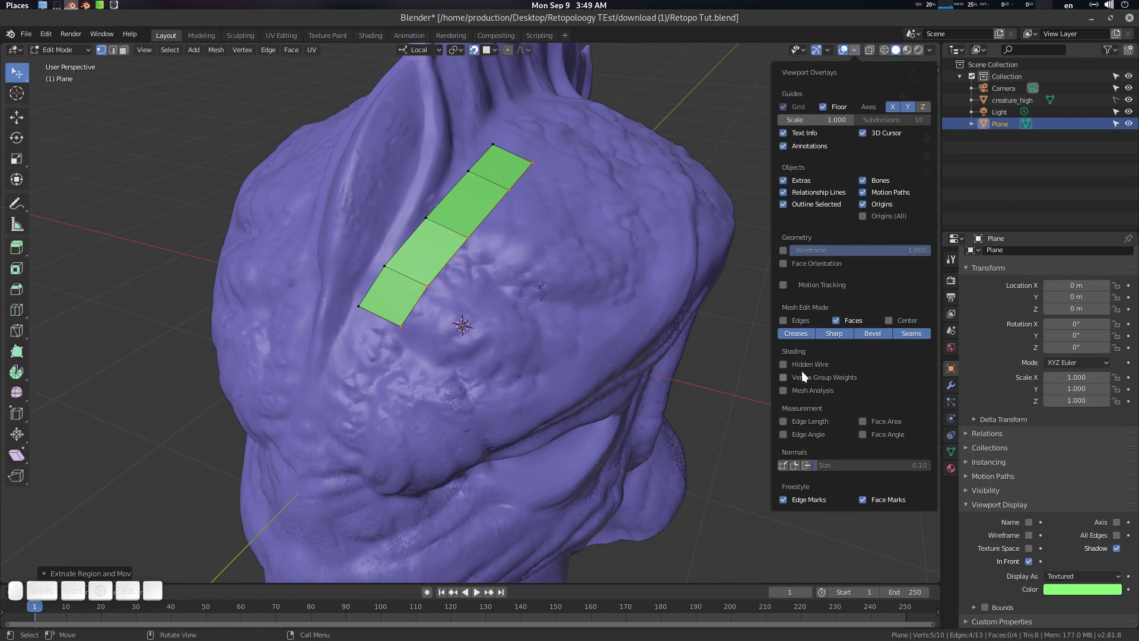
Step: Enable Hidden Wire in Viewport Overlays so the strip shows as wireframe over the sculpt
click(808, 369)
click(522, 182)
scroll(down, 3)
click(451, 241)
key(a)
click(535, 212)
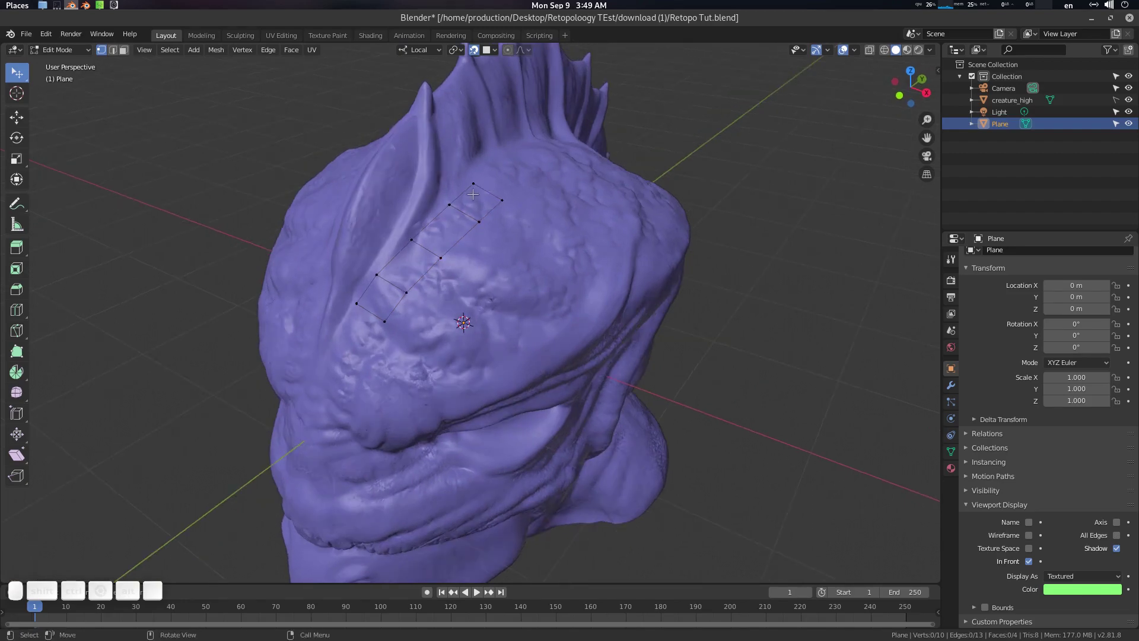
click(524, 215)
middle_click(510, 243)
scroll(up, 3)
scroll(down, 3)
Step: Toggle between Object and Edit Mode to review the strip and select its vertices
key(Tab)
middle_click(497, 215)
click(488, 163)
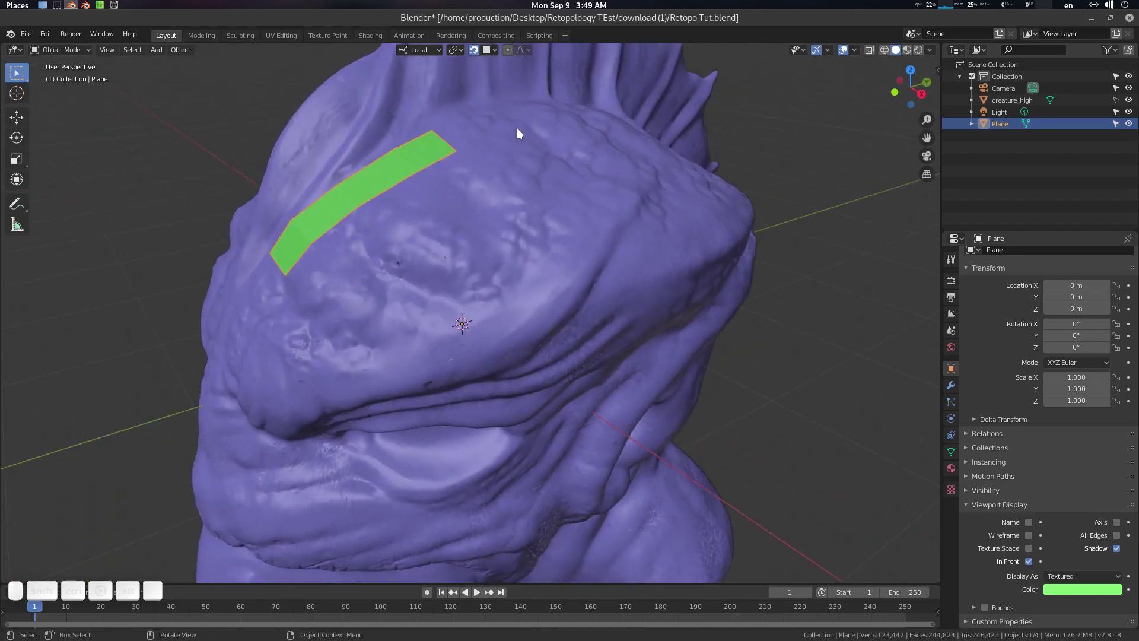
key(Tab)
click(523, 167)
key(Tab)
click(555, 187)
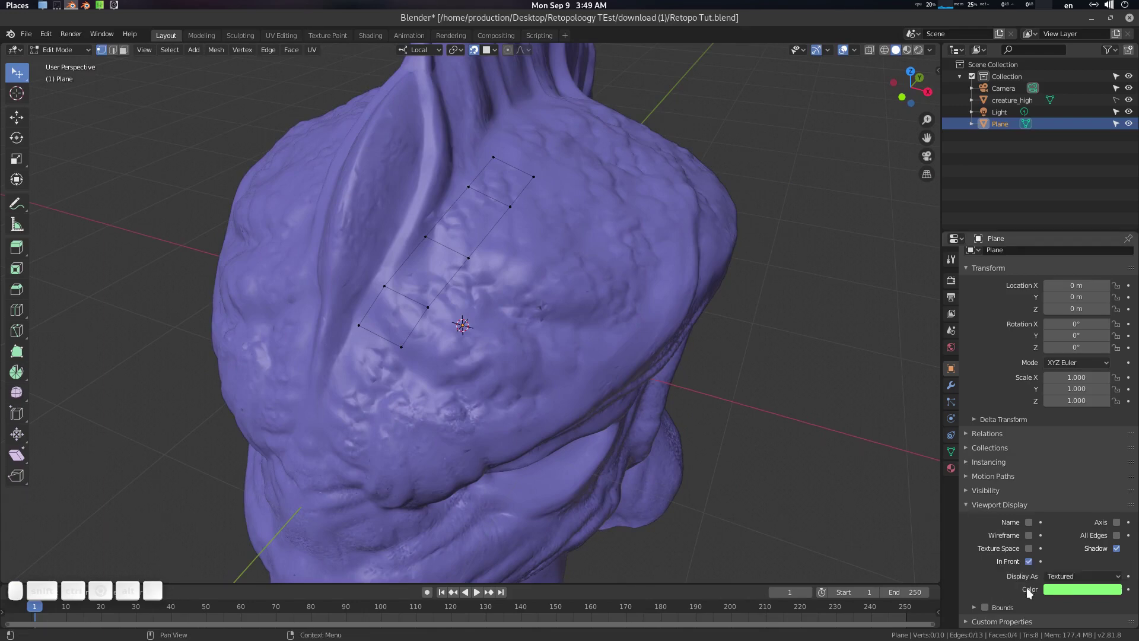
middle_click(570, 267)
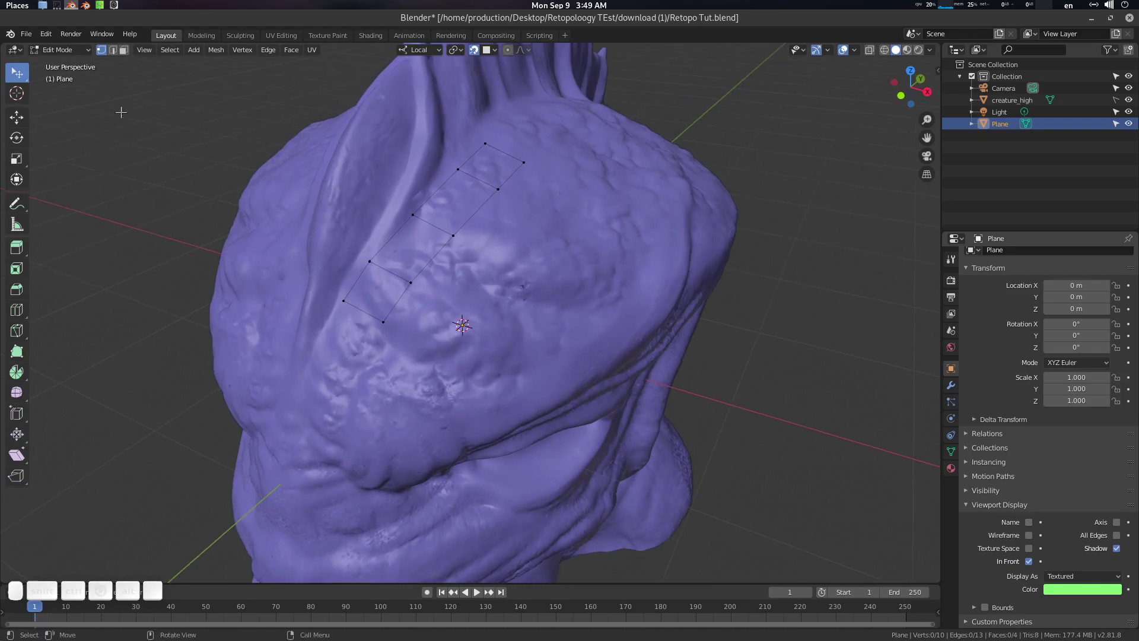
click(21, 78)
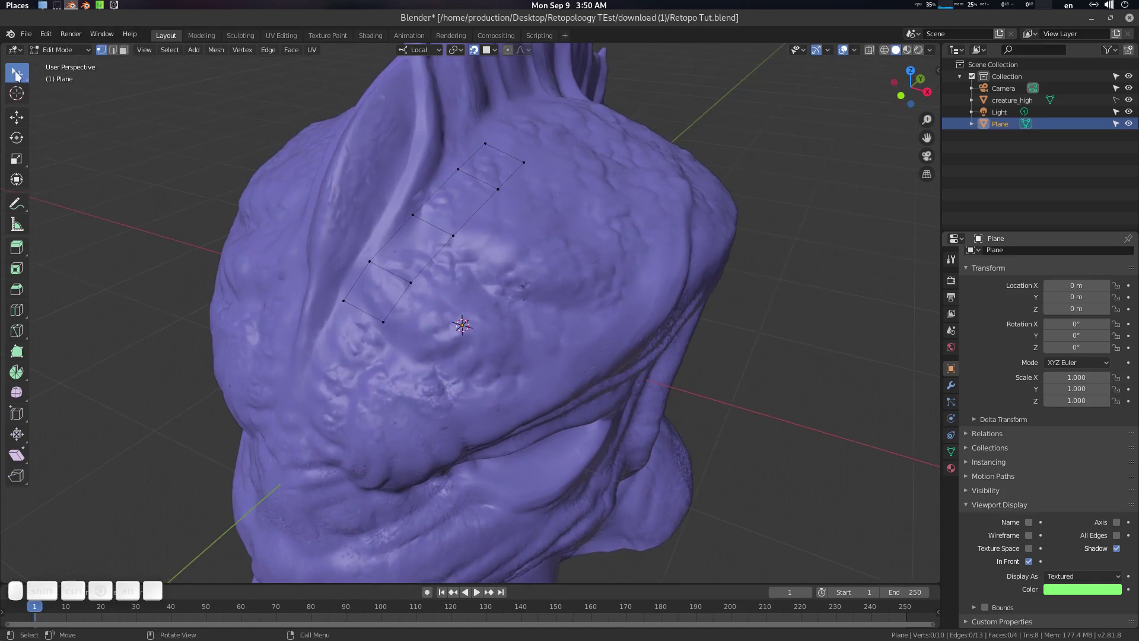
click(20, 74)
middle_click(572, 153)
Step: Reposition the strip's corner vertices on the surface with G, undoing one stray move
drag(26, 76, 58, 117)
click(525, 197)
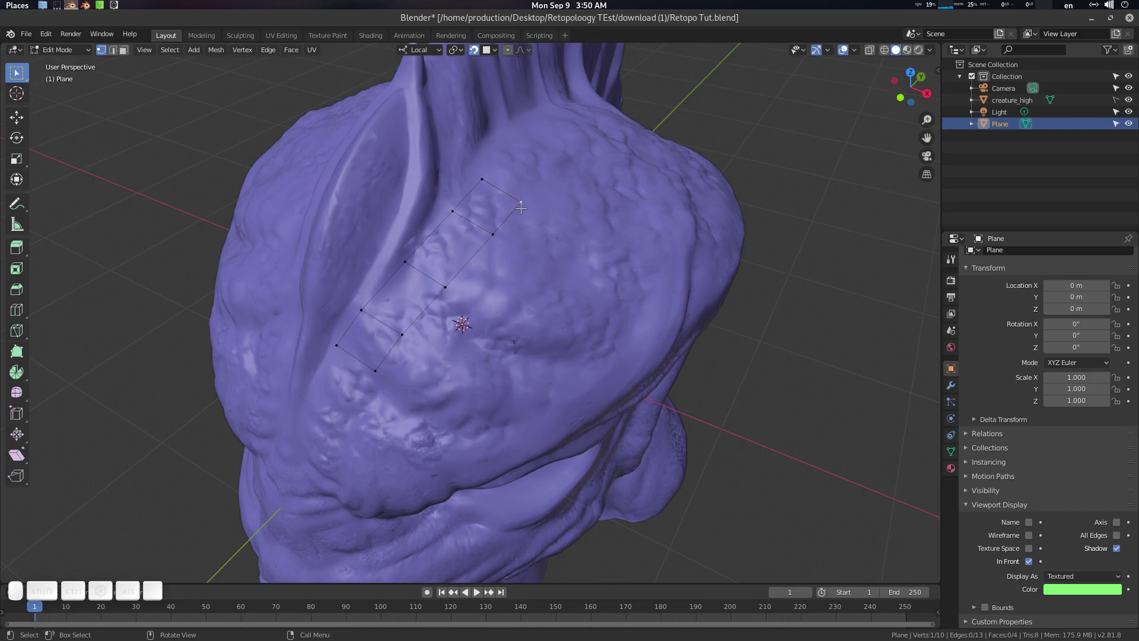
key(g)
key(Escape)
click(523, 201)
drag(14, 75, 500, 141)
drag(522, 200, 575, 197)
key(ctrl+z)
click(561, 212)
Step: Bring up Edit > Preferences > Add-ons filtered to the enabled Mesh: F2 add-on
click(406, 297)
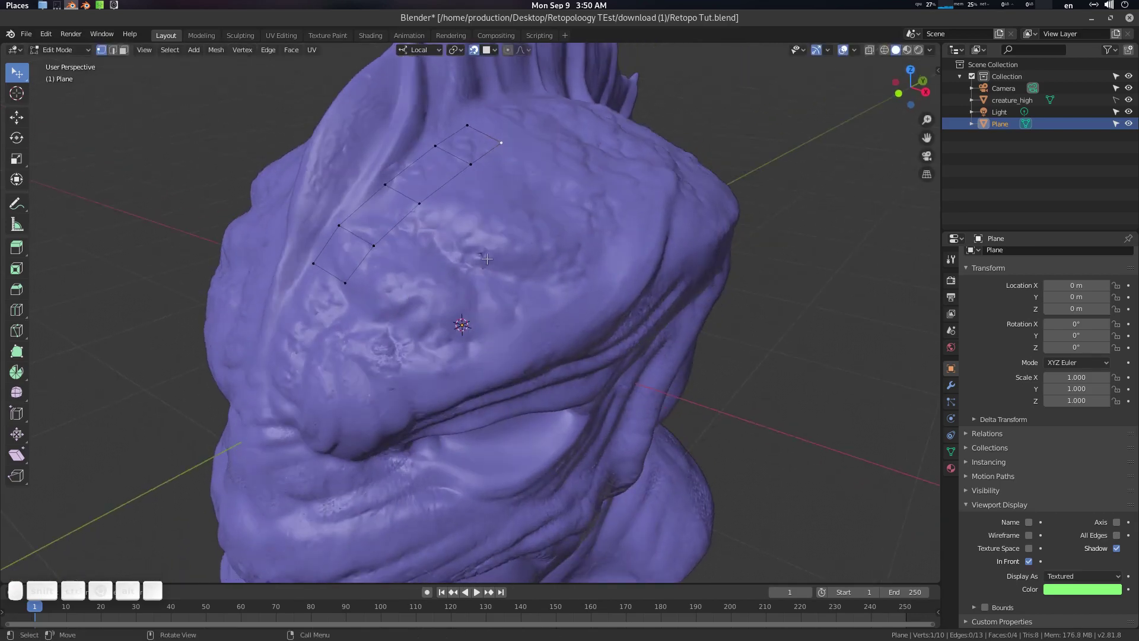
click(569, 252)
key(a)
click(466, 231)
click(471, 230)
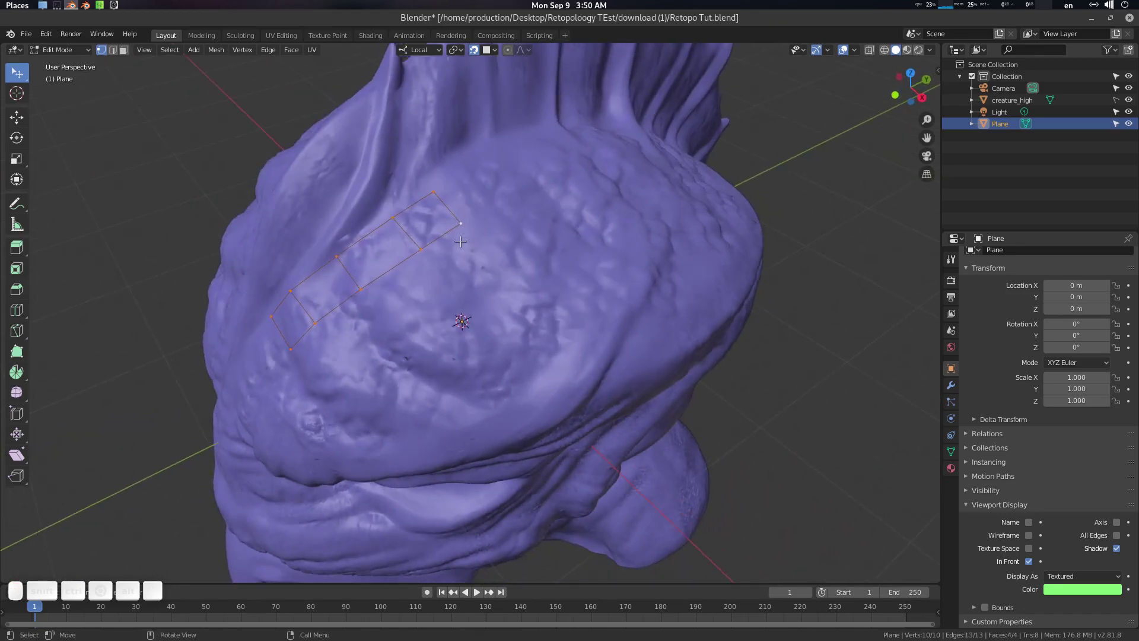
click(461, 238)
click(391, 223)
key(F4)
click(296, 210)
click(419, 96)
click(137, 182)
click(436, 95)
Step: Search the add-ons for 'bsu', enable Mesh: Bsurfaces GPL Edition and close Preferences
key(f)
key(KP_2)
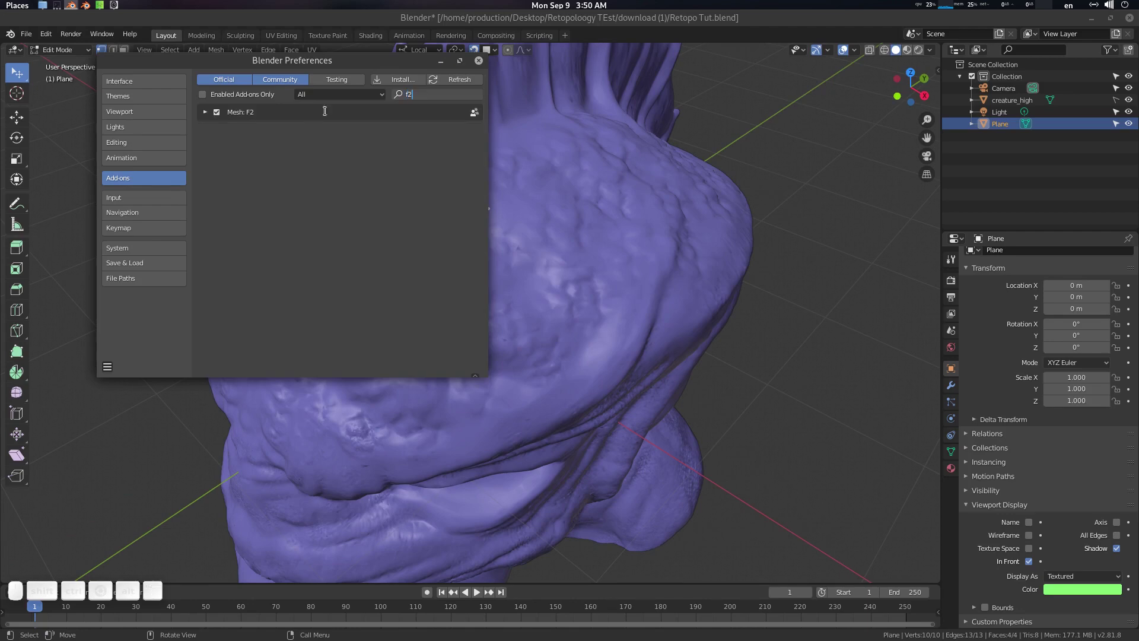
click(432, 89)
click(402, 88)
key(b)
key(s)
key(u)
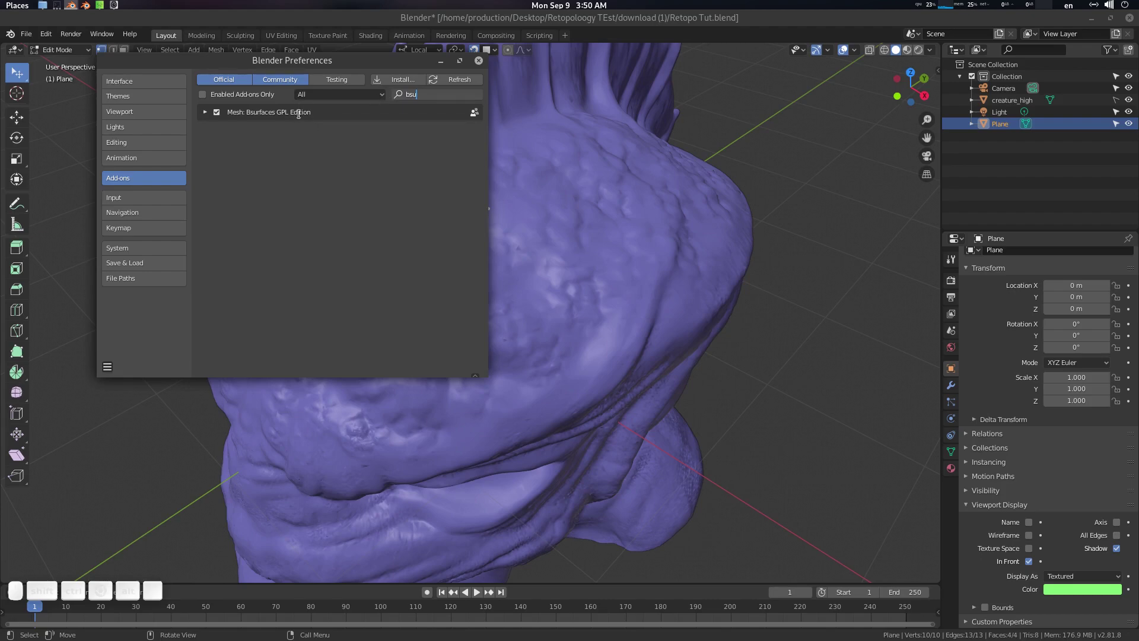
click(484, 62)
click(407, 287)
click(422, 284)
key(alt+a)
Step: Deselect the first strip and orbit to the other side of the head for a new strip
click(489, 256)
click(481, 222)
key(a)
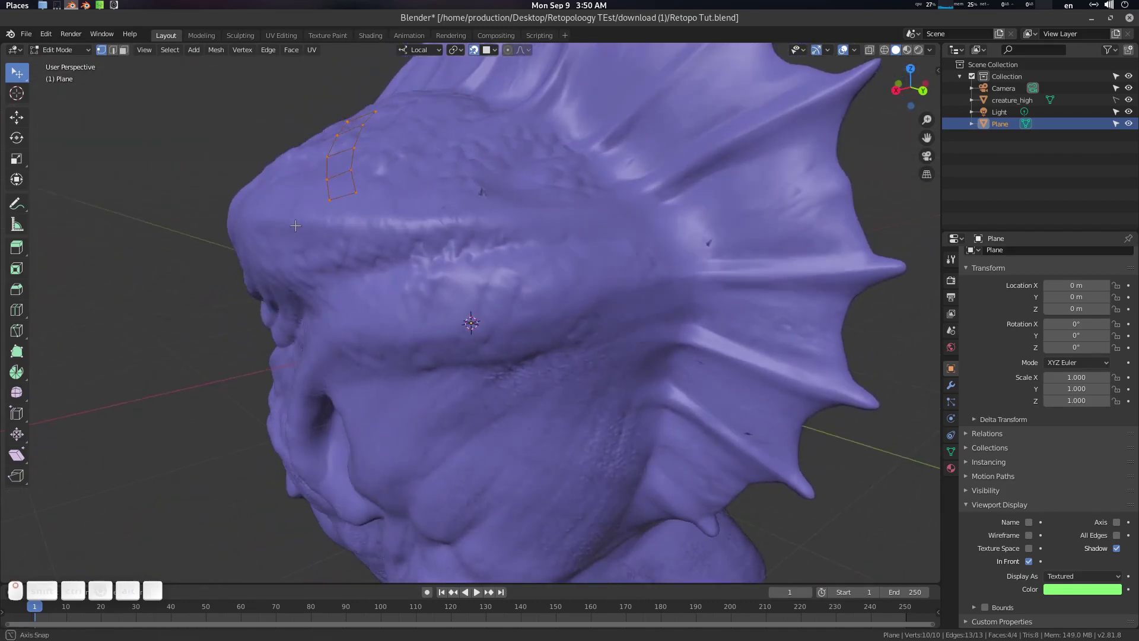
click(382, 194)
click(506, 194)
key(a)
click(480, 176)
click(499, 214)
key(shift+d)
click(745, 219)
drag(678, 225, 487, 178)
click(454, 191)
scroll(up, 3)
key(ctrl+a)
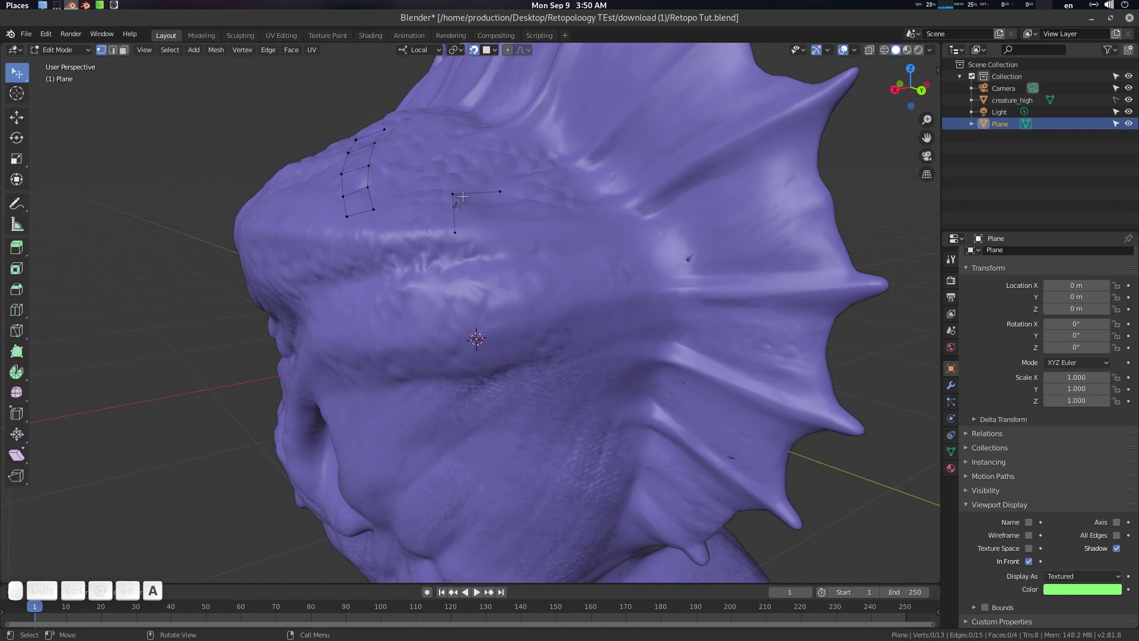
Step: Start a new vertex on the forehead and extrude it into the first face of a second strip
click(457, 195)
key(f)
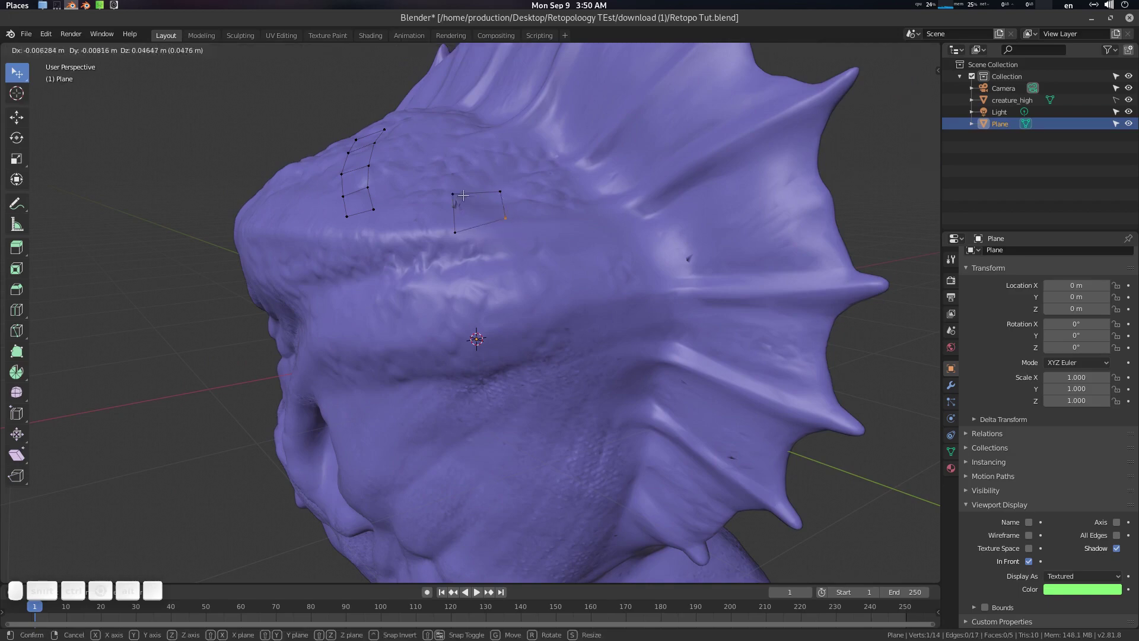
click(470, 201)
key(a)
click(506, 239)
key(alt+a)
key(ctrl+alt+a)
click(531, 220)
right_click(472, 251)
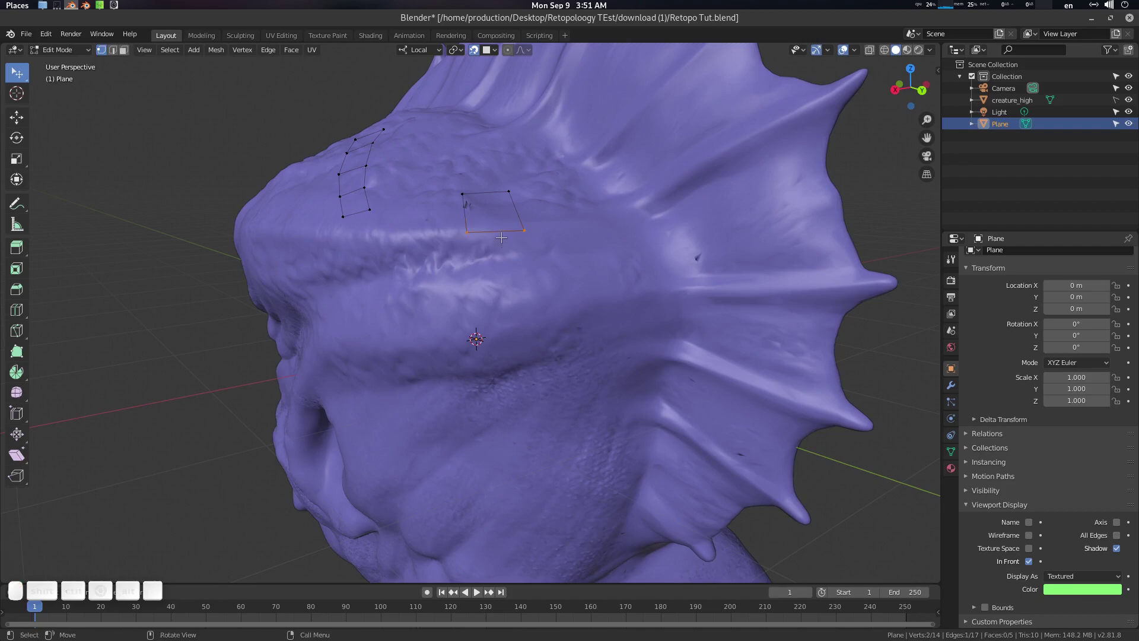
Step: Extend the second strip along the ridge with Ctrl+right-click extrusions, then view both strips
key(e)
click(506, 280)
middle_click(519, 282)
right_click(561, 319)
right_click(554, 358)
right_click(550, 394)
middle_click(532, 316)
drag(642, 336, 530, 191)
click(538, 195)
Step: Return the plane to Object Mode and bring up the Add Modifier list
click(596, 228)
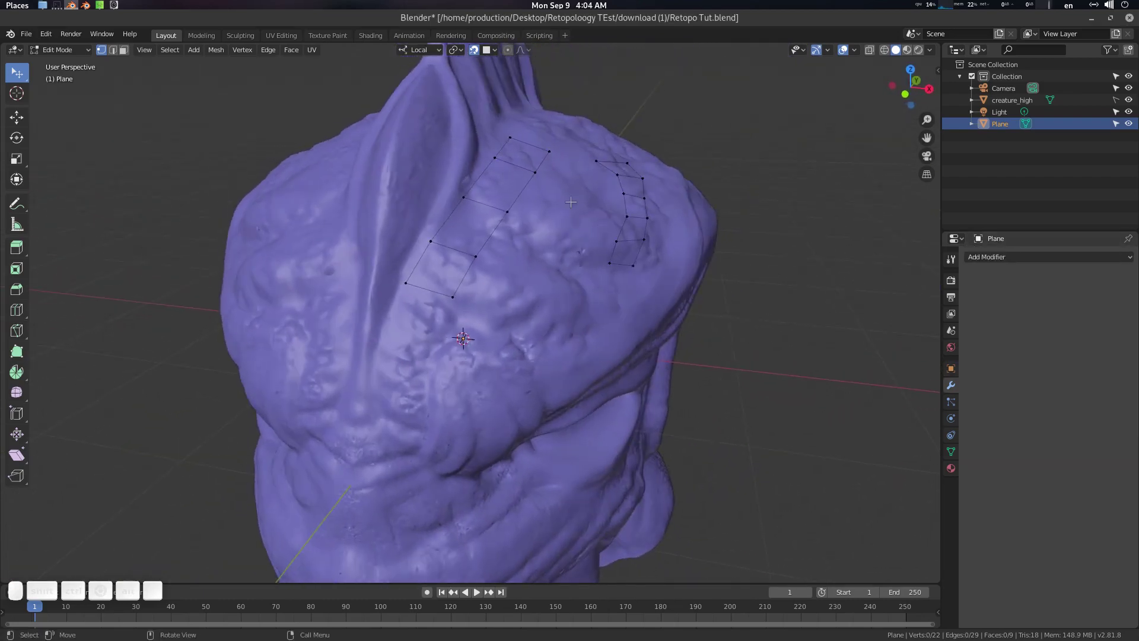
drag(635, 186, 601, 176)
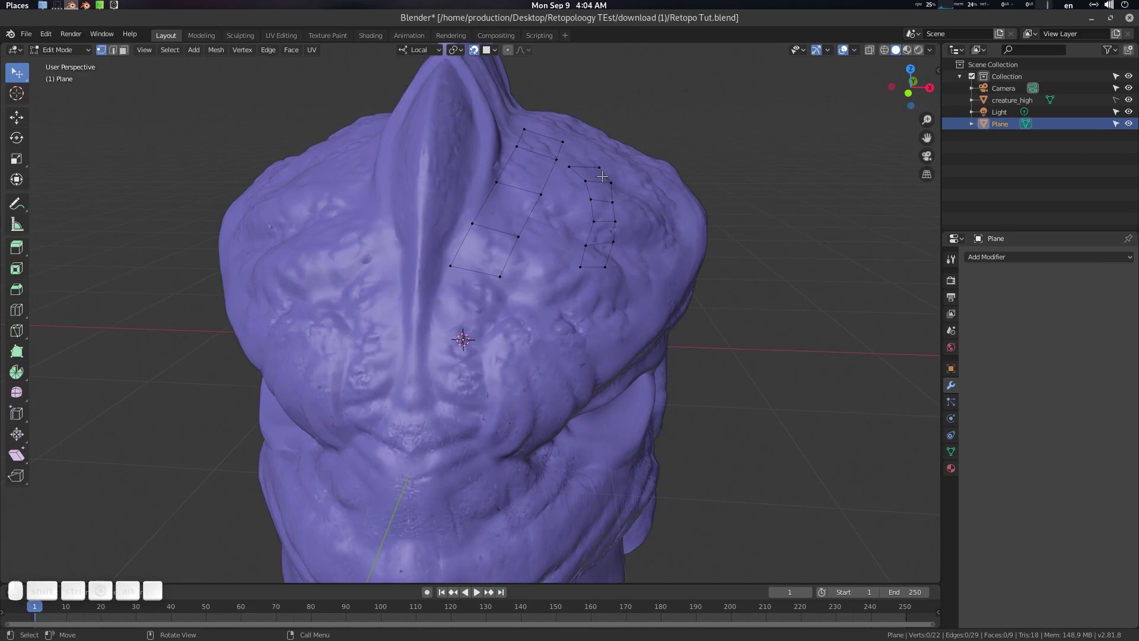
drag(608, 178, 512, 182)
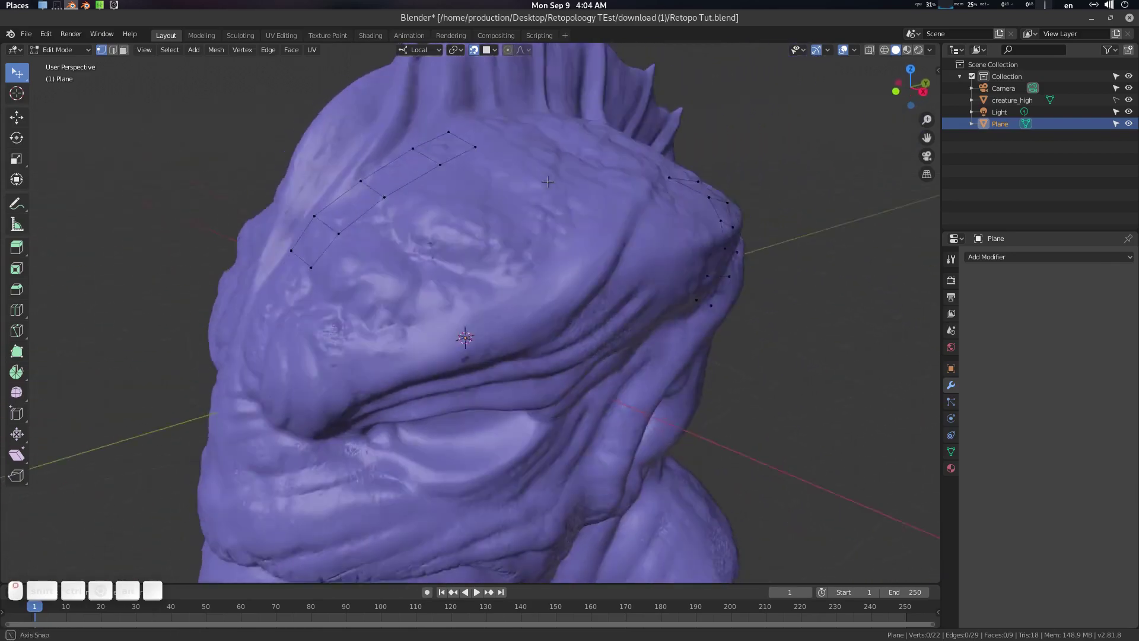
scroll(down, 3)
click(577, 197)
key(Tab)
click(1027, 258)
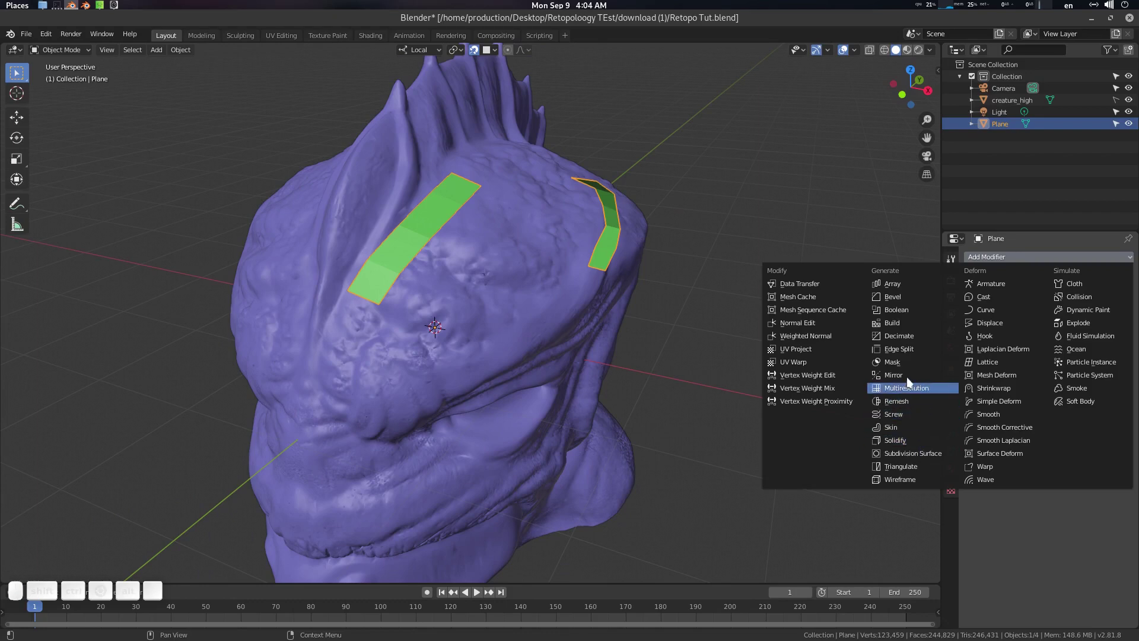
Step: Add a Solidify modifier to the plane and enter 2 for its thickness
click(916, 448)
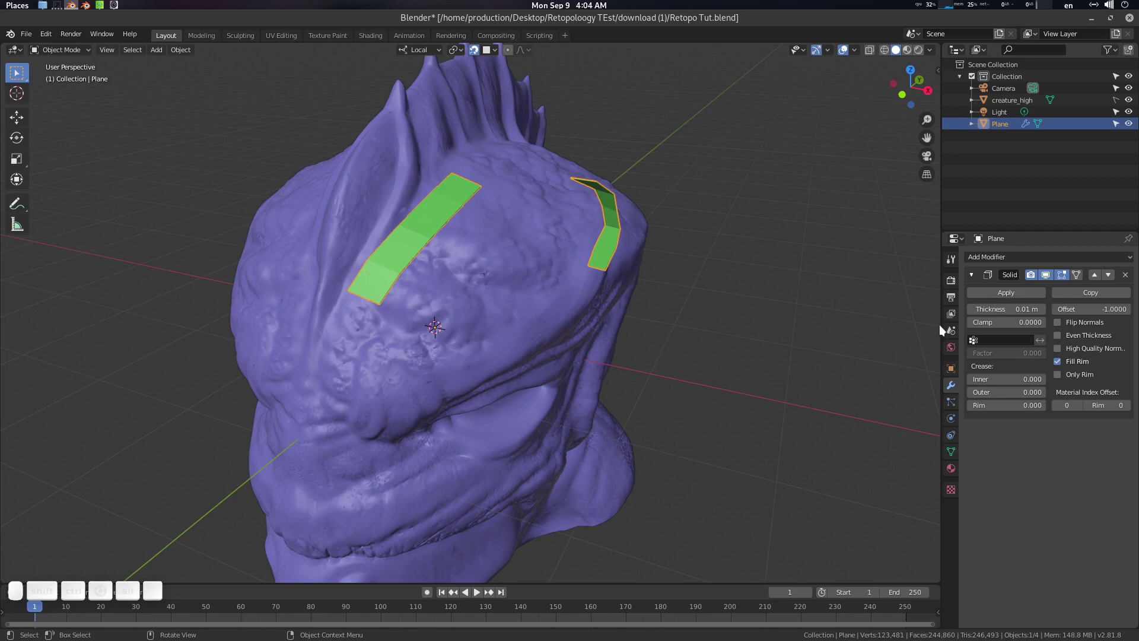
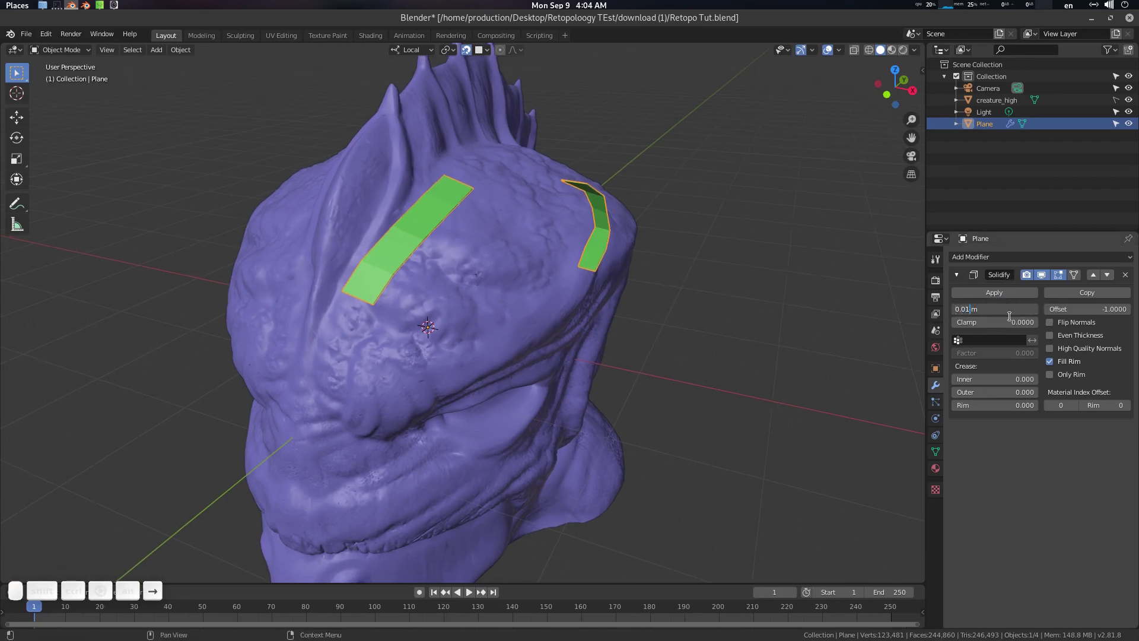
key(BackSpace)
key(KP_2)
key(KP_Enter)
click(608, 228)
Step: Inspect the two strips in Edit Mode from the forehead side, then return to Object Mode
middle_click(616, 228)
key(Tab)
scroll(up, 3)
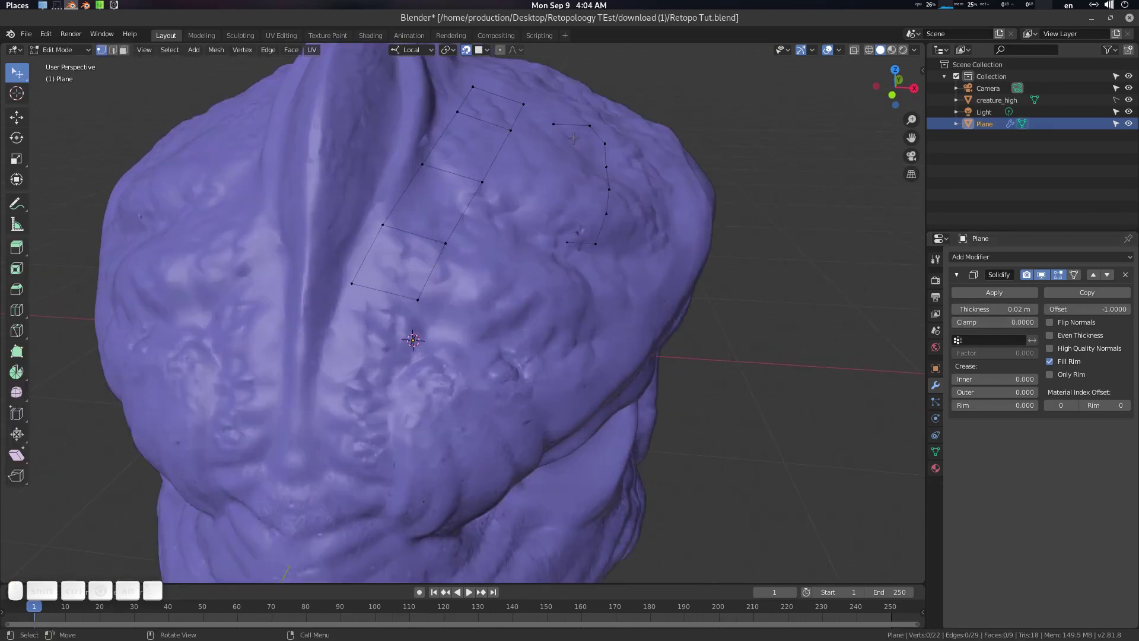
drag(598, 199, 389, 110)
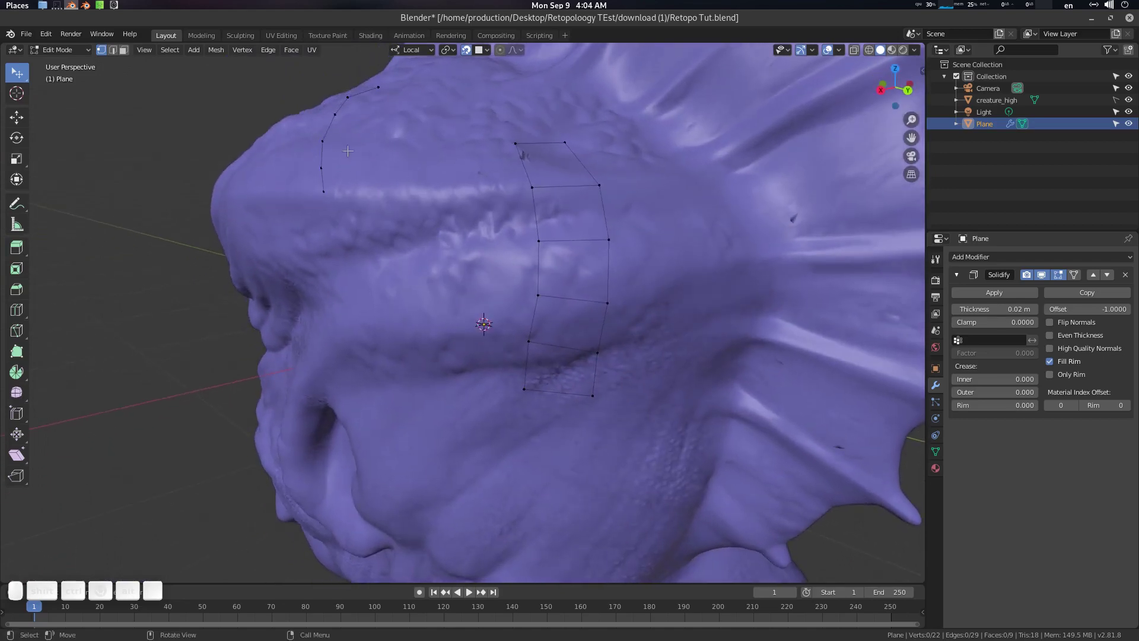
scroll(down, 3)
click(370, 155)
drag(383, 176, 955, 296)
click(505, 227)
key(Tab)
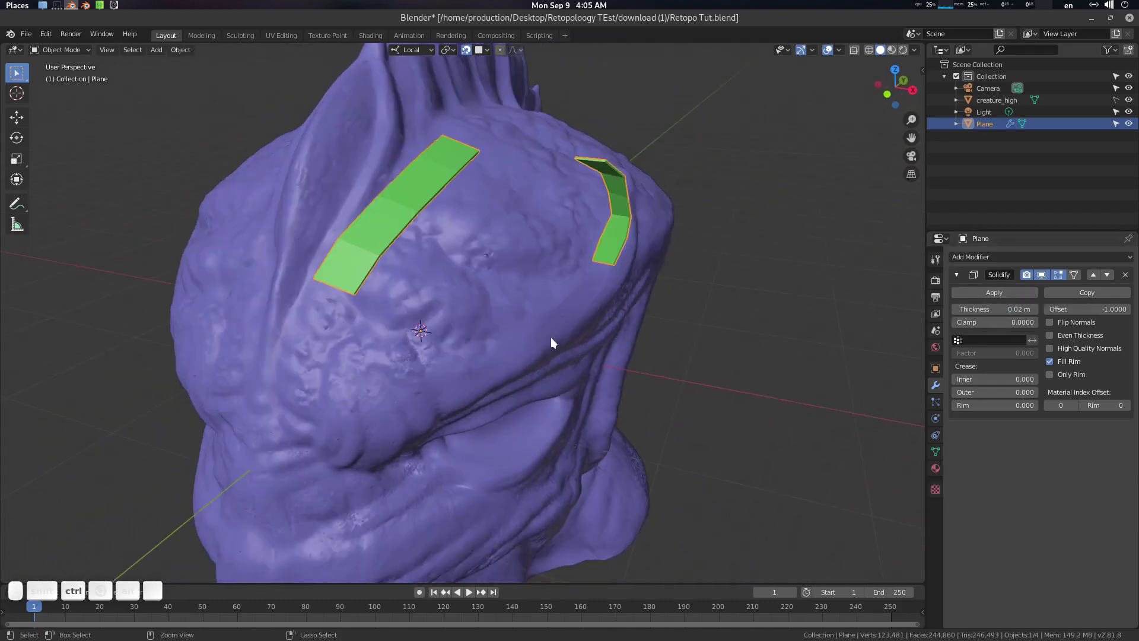
Step: Add a Subdivision modifier with Ctrl+2, set viewport level 0 and collapse its panel
key(ctrl+2)
click(1095, 436)
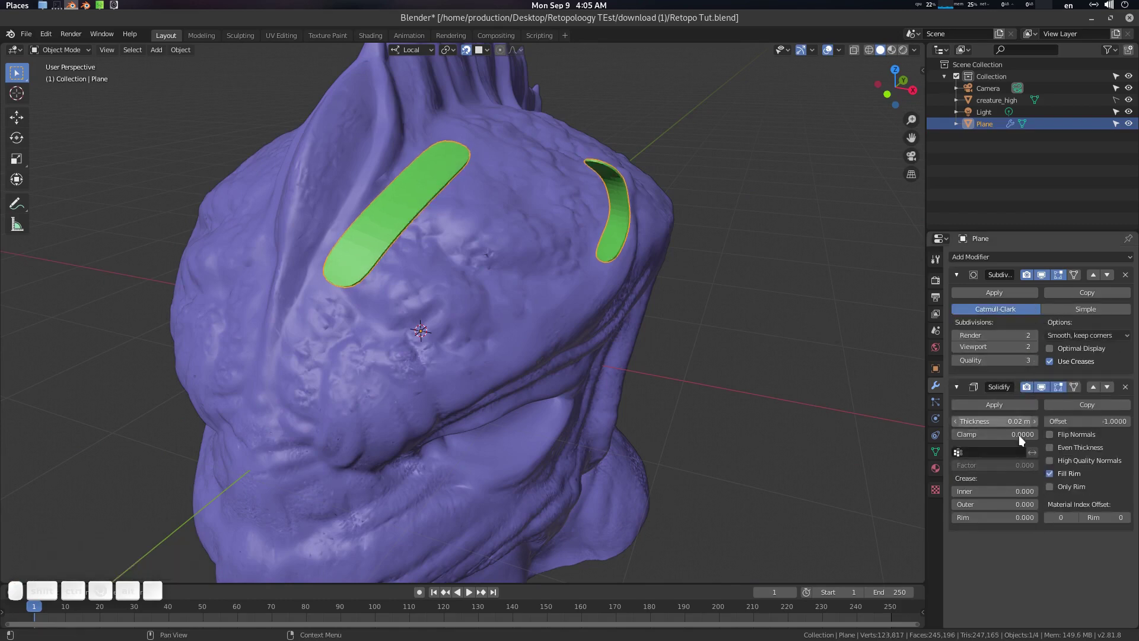
click(458, 212)
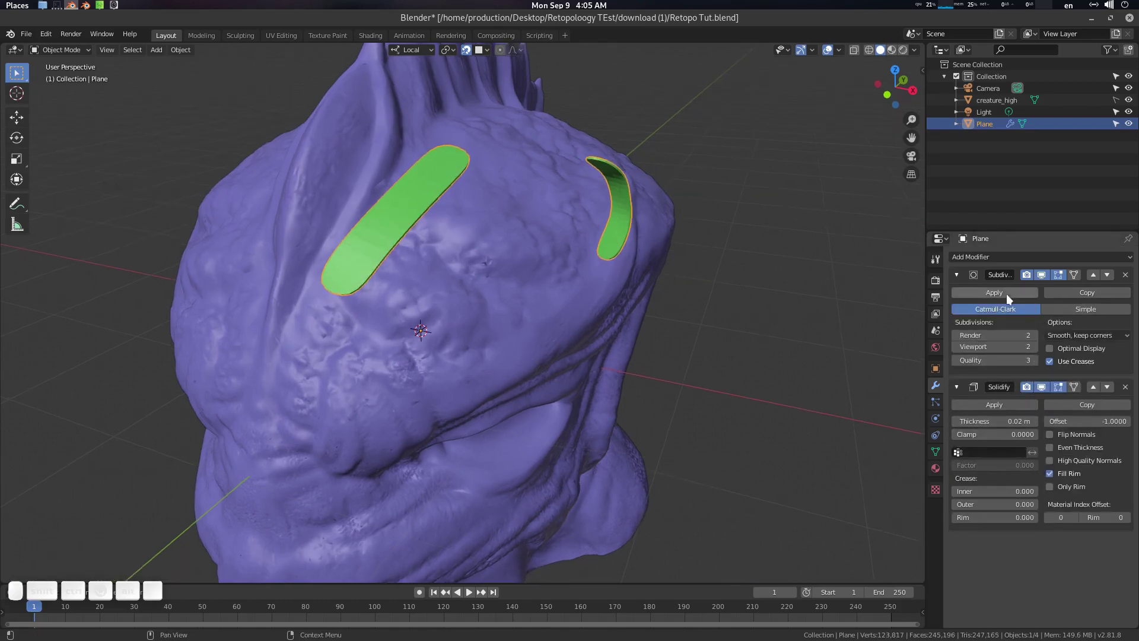
click(1045, 278)
click(1048, 278)
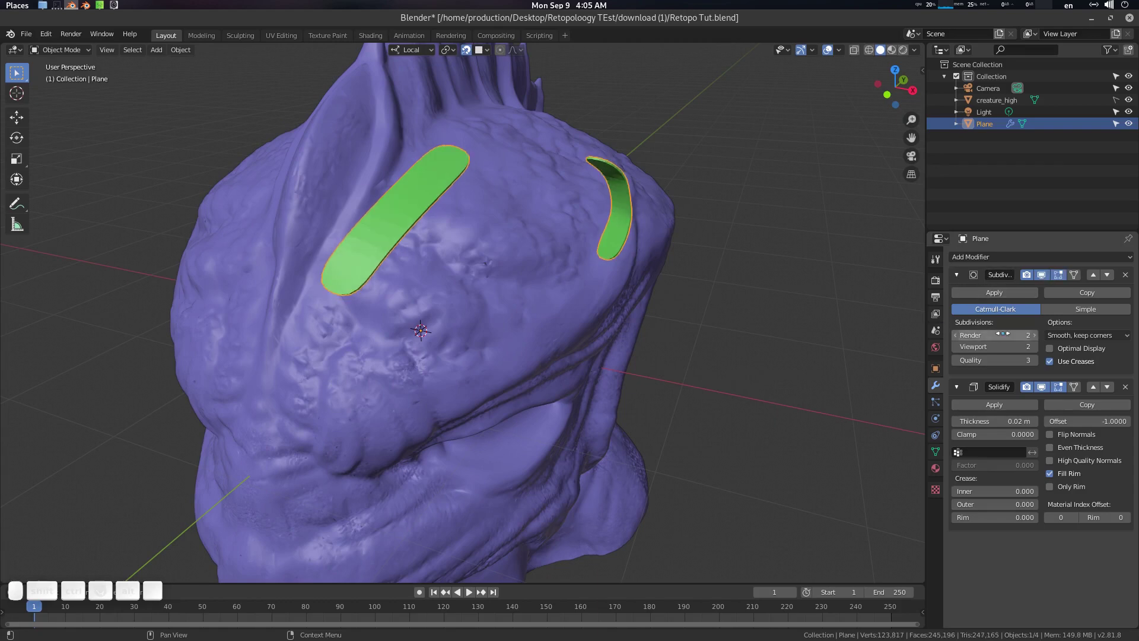
click(513, 235)
key(ctrl+0)
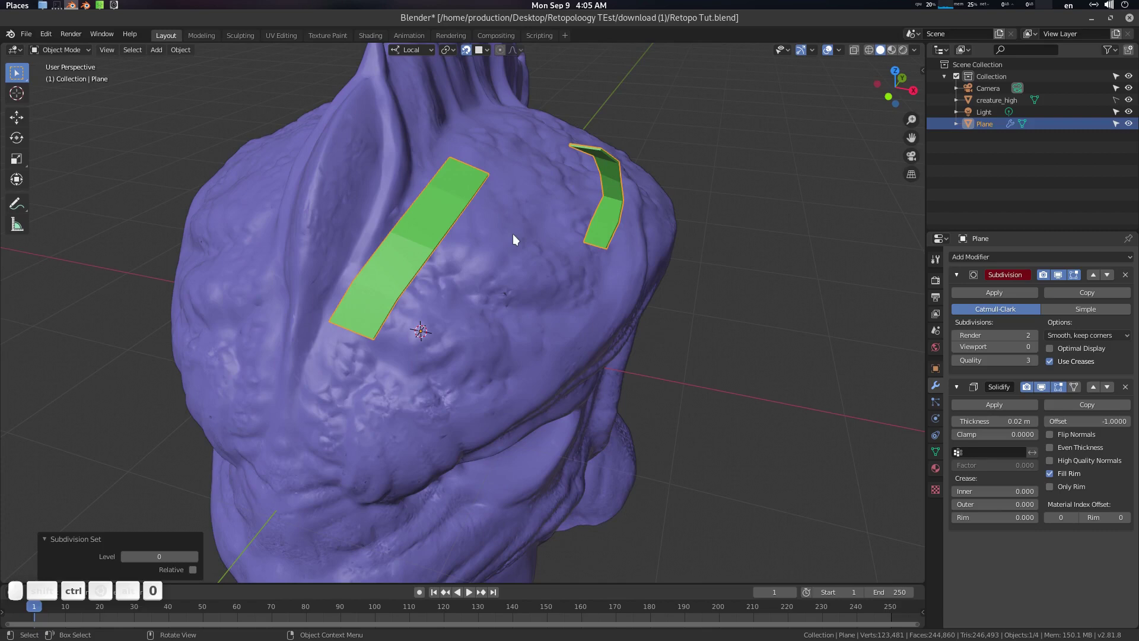
click(963, 280)
click(691, 329)
Step: Add an X-axis Mirror modifier above Solidify, collapse it and resume Edit Mode
click(991, 260)
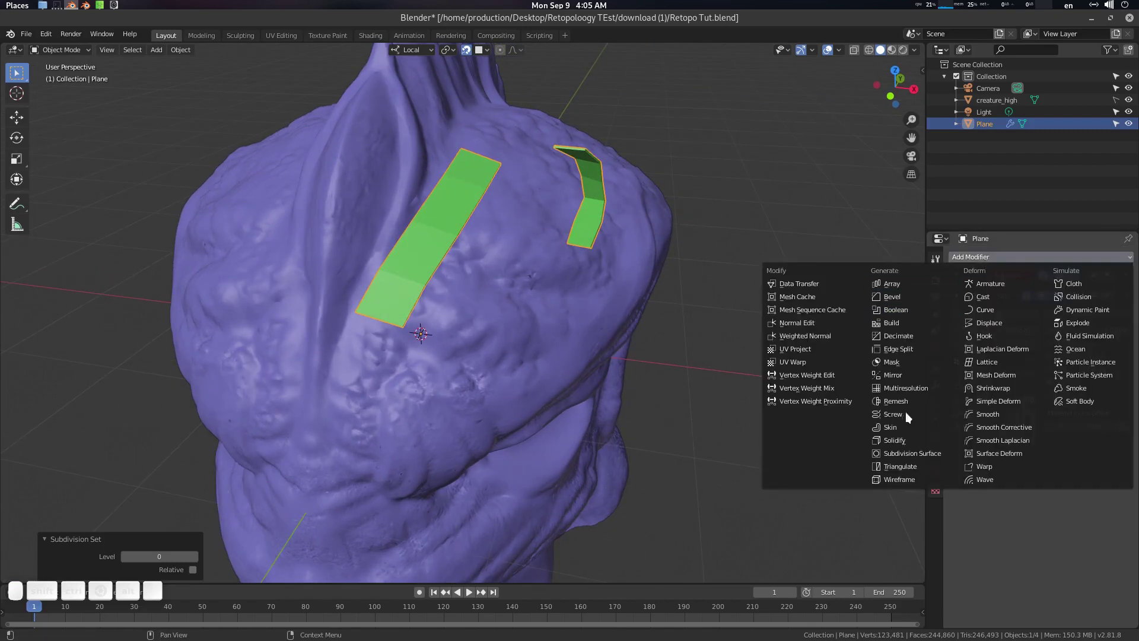
click(909, 373)
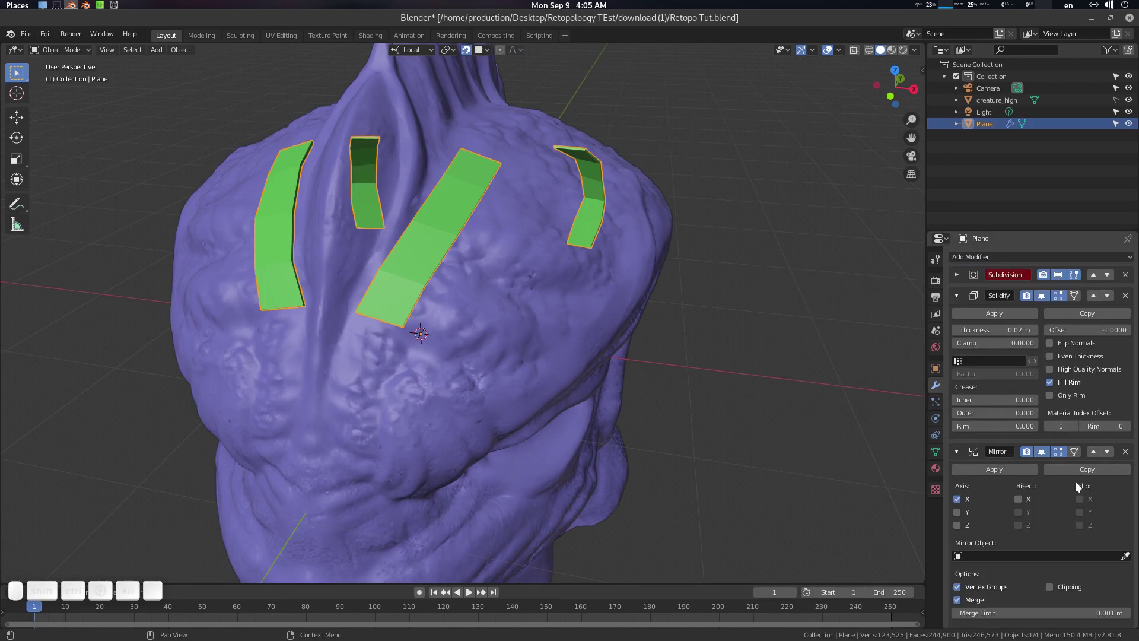
click(1098, 456)
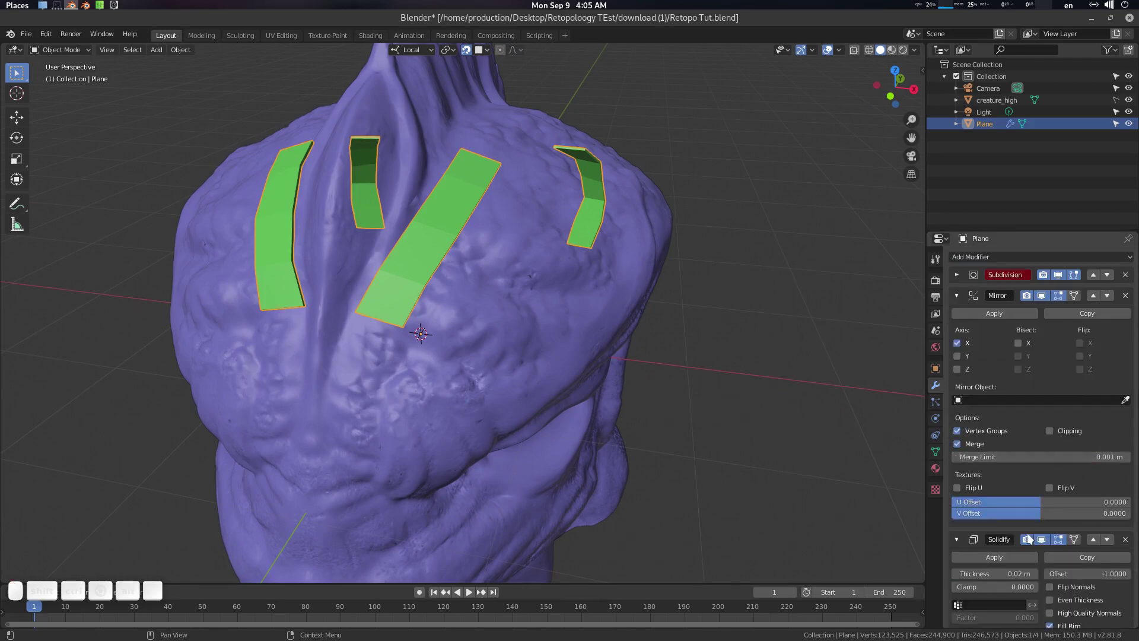
click(961, 300)
middle_click(650, 264)
middle_click(533, 237)
middle_click(518, 231)
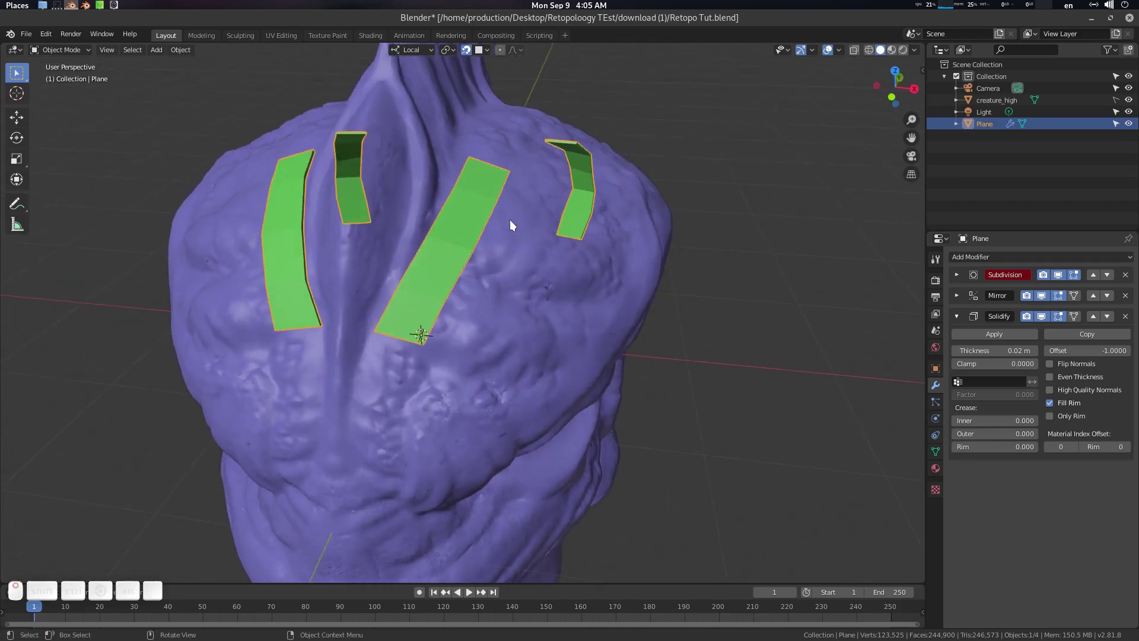
key(Tab)
Step: Extrude the vertical strip's edges into new rows of faces snapped over the forehead
middle_click(555, 215)
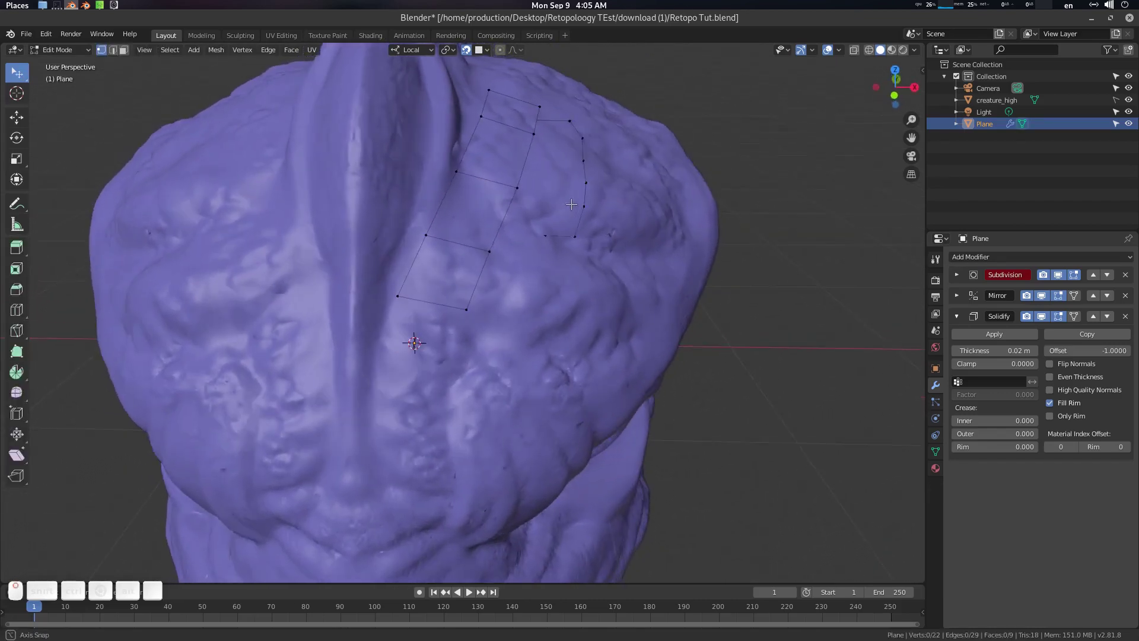
click(577, 203)
click(565, 208)
scroll(down, 3)
click(515, 223)
key(a)
click(492, 225)
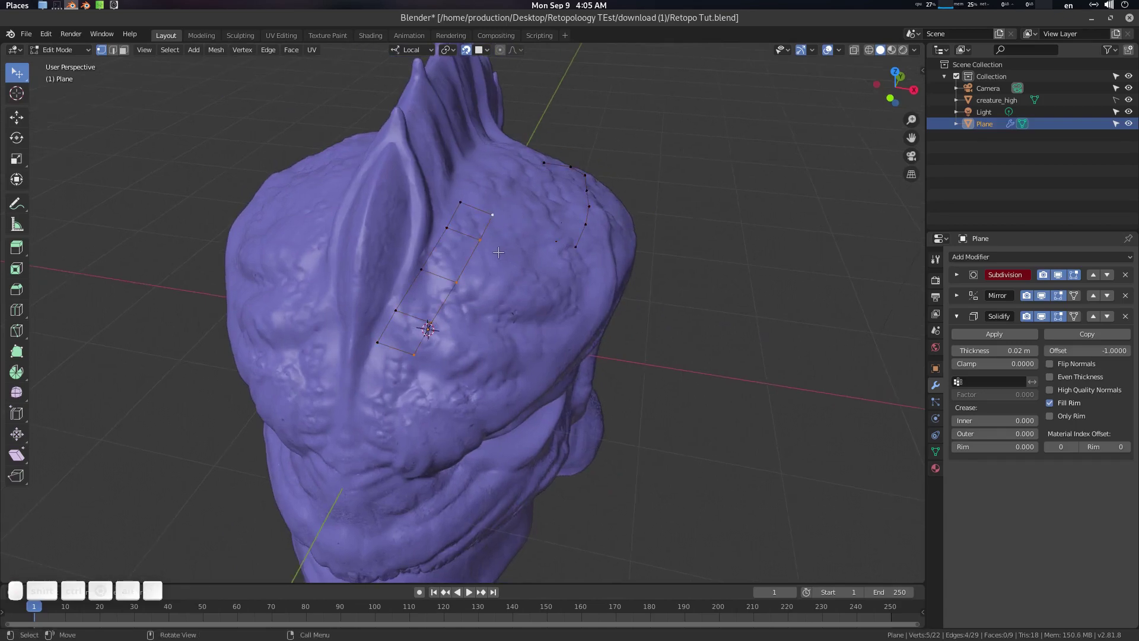
key(e)
click(535, 264)
Step: Extrude several more rows to widen the patch, then view the mirrored result in Object Mode
middle_click(518, 265)
key(e)
click(554, 289)
middle_click(539, 300)
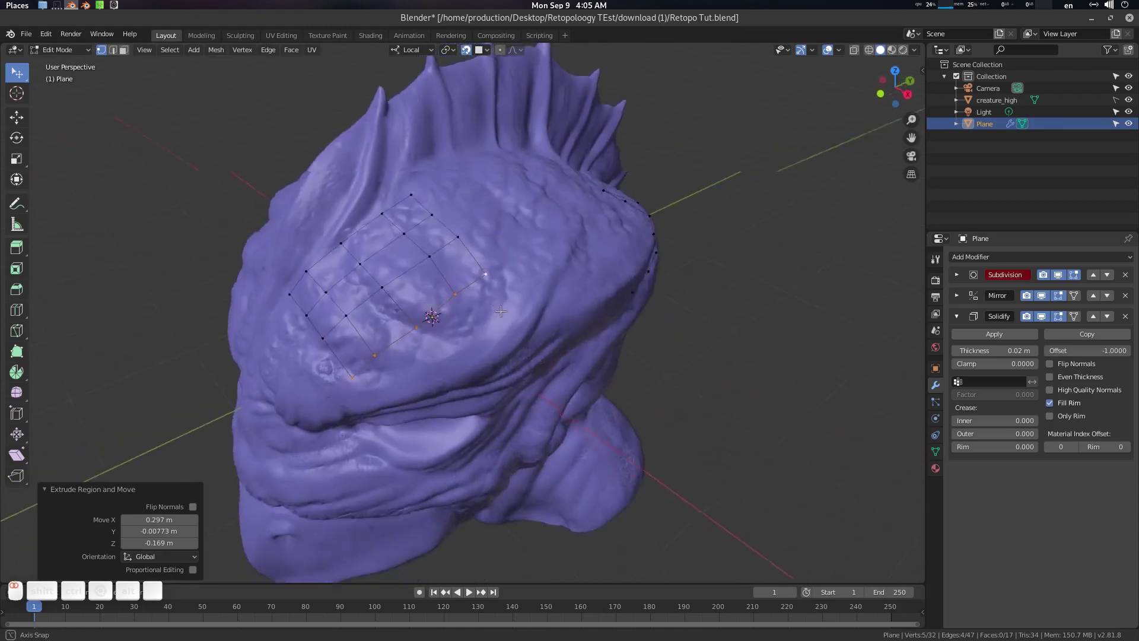
drag(494, 288, 600, 251)
key(Tab)
click(617, 254)
key(Tab)
middle_click(624, 236)
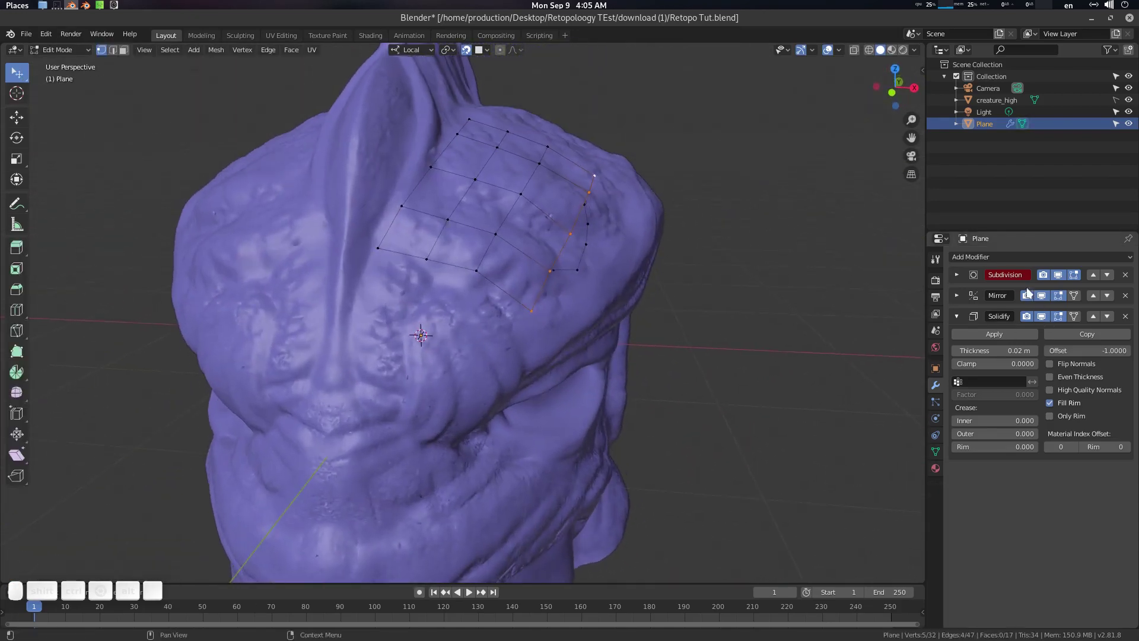
middle_click(595, 267)
key(Tab)
click(526, 254)
Step: Enable Clipping on the Mirror modifier and return to editing the mesh
click(963, 297)
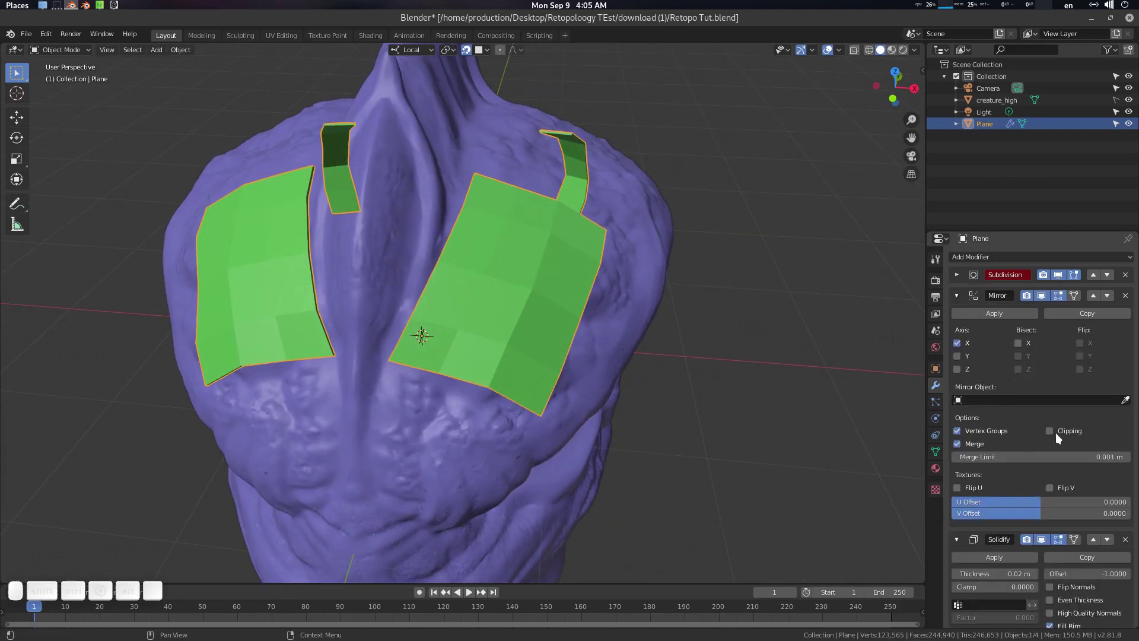
click(1057, 434)
middle_click(648, 280)
key(Tab)
middle_click(465, 245)
middle_click(477, 258)
Step: Select the patch's bottom edges and extrude two more rows downward toward the centre
click(434, 313)
scroll(up, 3)
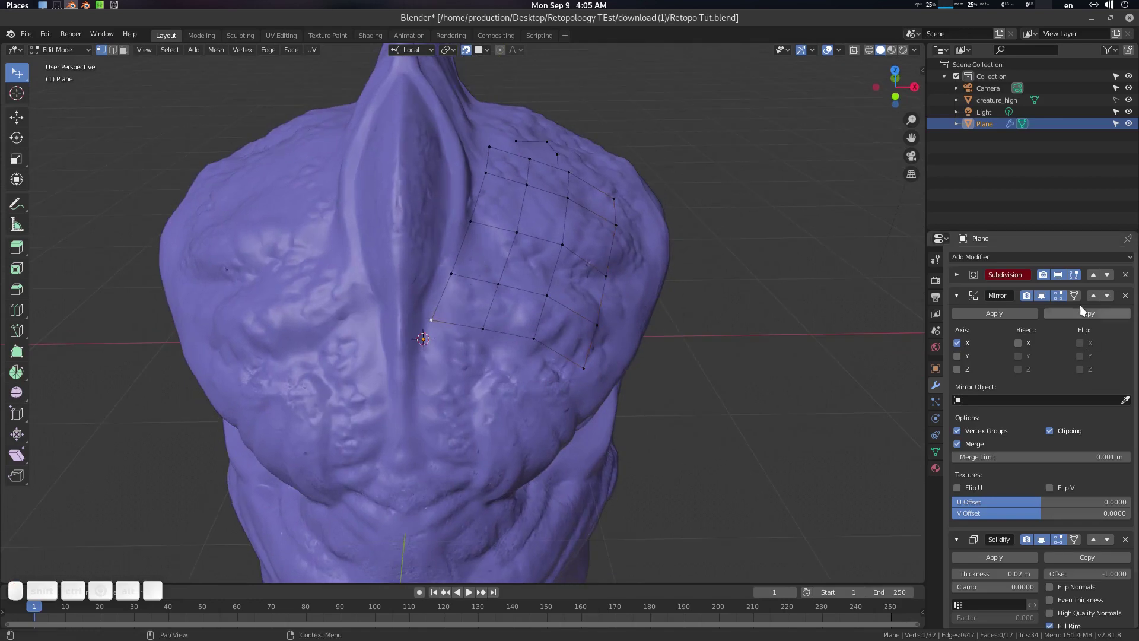
click(1078, 302)
click(430, 318)
click(469, 337)
key(a)
click(467, 285)
key(alt+e)
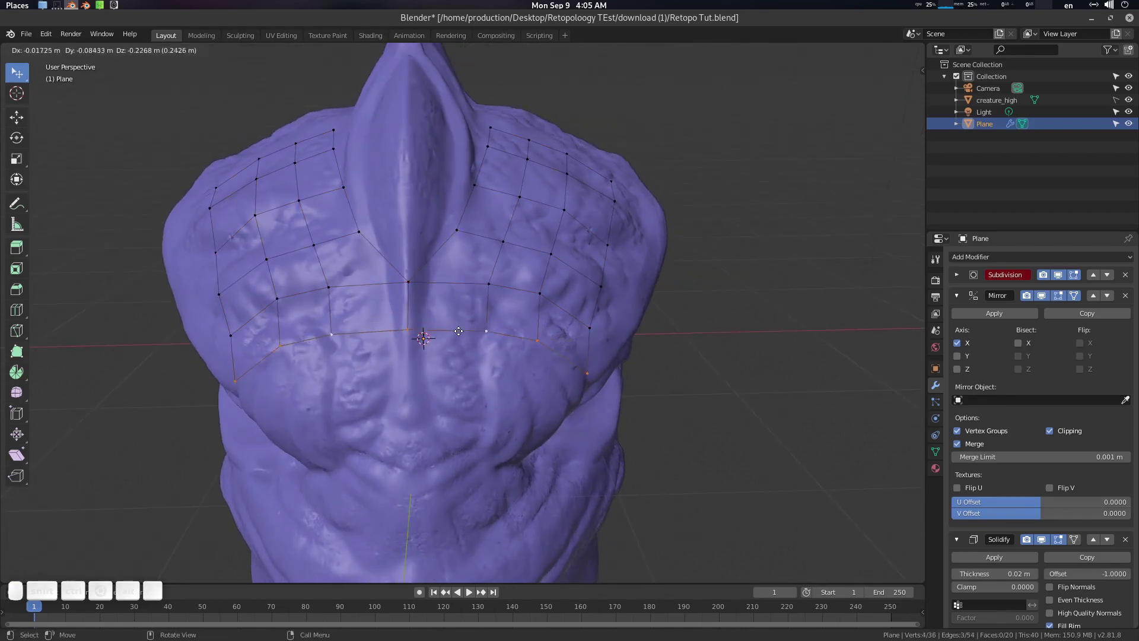
click(451, 328)
Step: Pull the bottom row of vertices onto the centre line so the mirrored halves meet
drag(471, 276, 624, 220)
scroll(up, 3)
click(543, 265)
click(531, 274)
scroll(down, 3)
click(543, 266)
Step: Collapse the Mirror panel and change options in the Solidify modifier settings
click(470, 248)
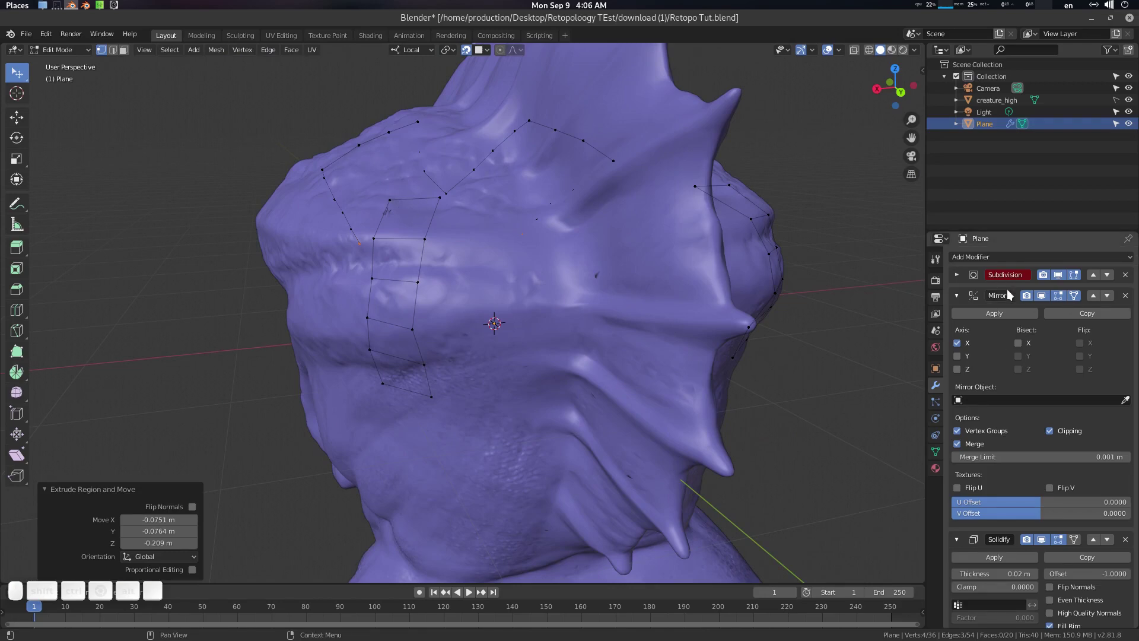
click(962, 302)
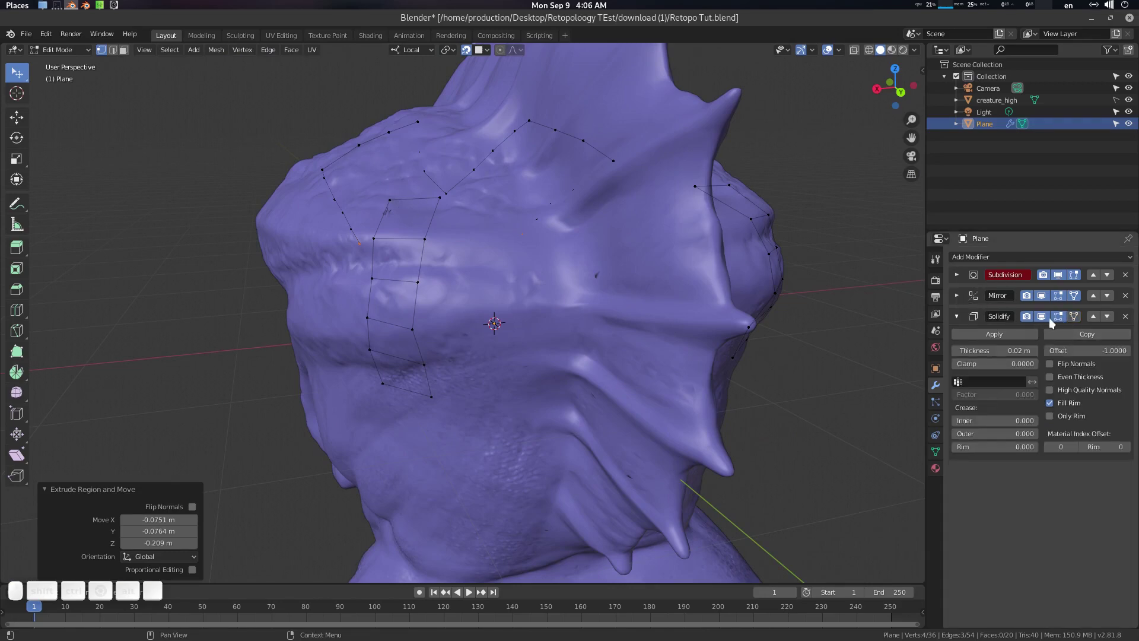
click(1047, 324)
click(1047, 324)
click(1046, 324)
drag(548, 230, 585, 250)
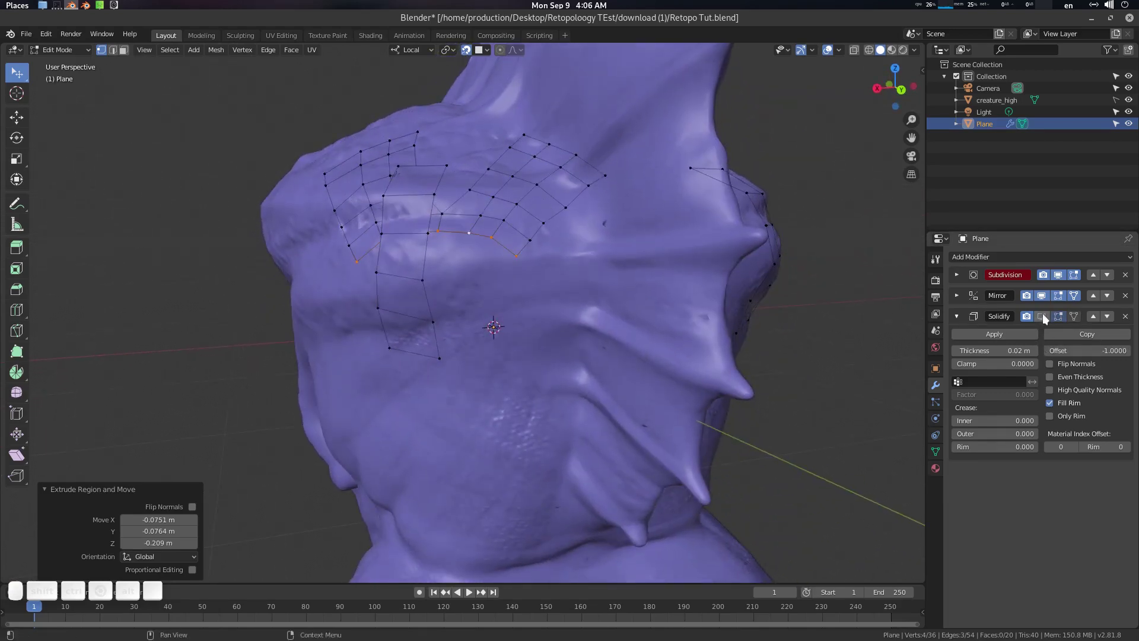
click(1048, 317)
Step: Move grid vertices across the forehead to join the two patches at the centre
drag(494, 279, 365, 180)
drag(509, 279, 405, 186)
drag(378, 257, 370, 179)
drag(398, 246, 582, 281)
scroll(down, 3)
middle_click(559, 281)
scroll(up, 3)
Step: Set subdivision level 2 with Ctrl+2 and select the vertices along the centre line
key(Tab)
click(578, 294)
key(ctrl+2)
click(529, 294)
click(609, 330)
key(Tab)
middle_click(413, 331)
scroll(up, 3)
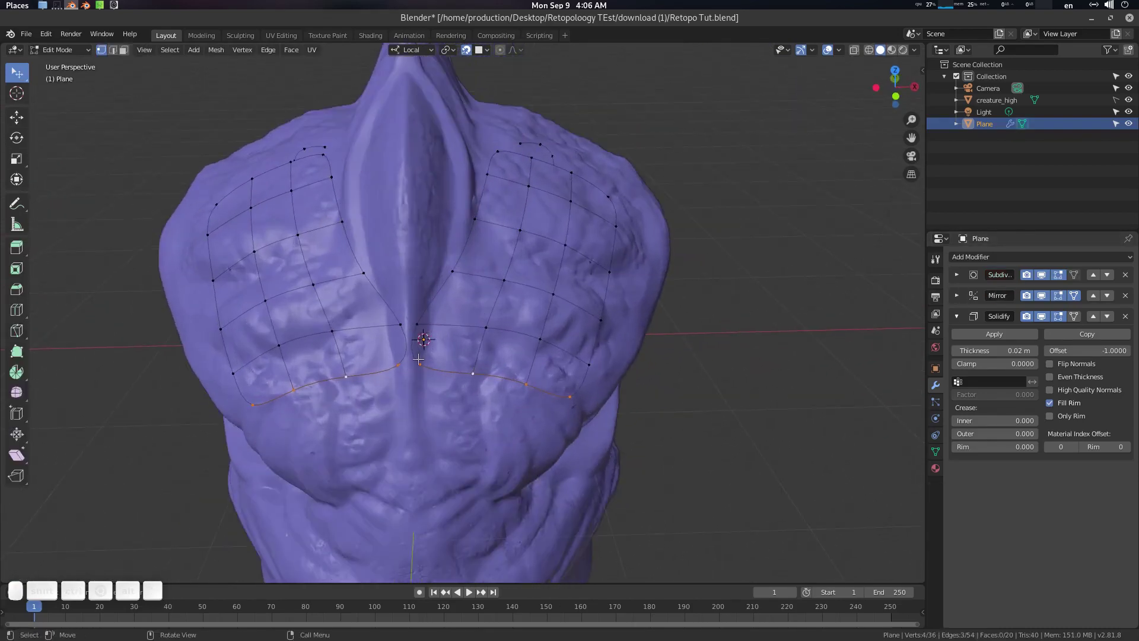
click(420, 359)
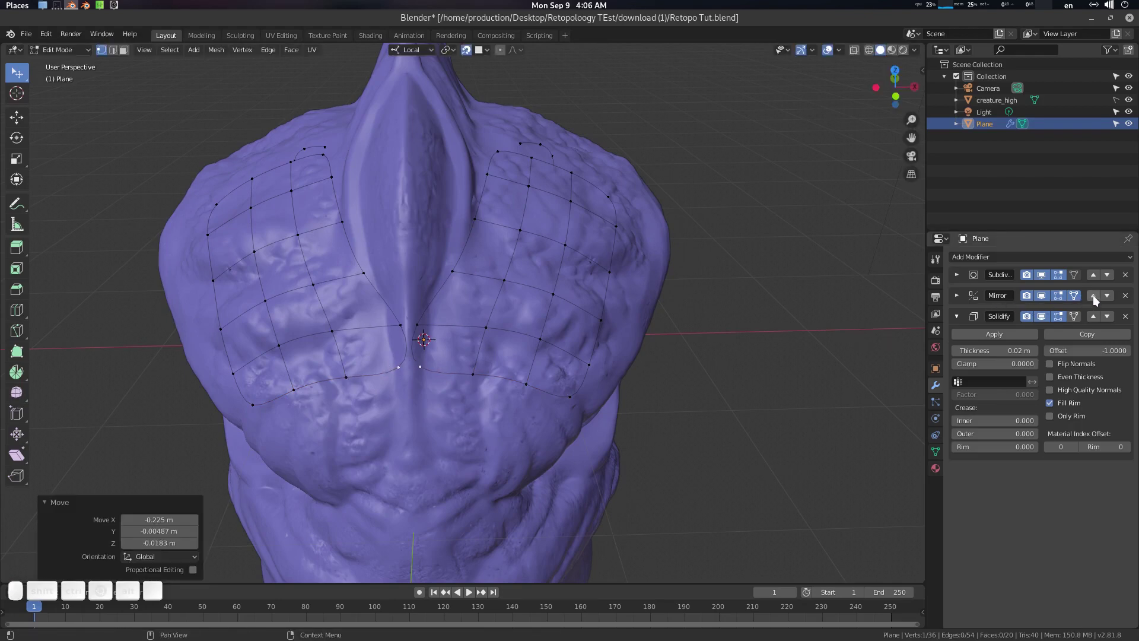
Step: Move the Mirror modifier above Subdivision and view the continuous shell in Object Mode
click(1097, 302)
middle_click(572, 335)
key(Tab)
middle_click(510, 339)
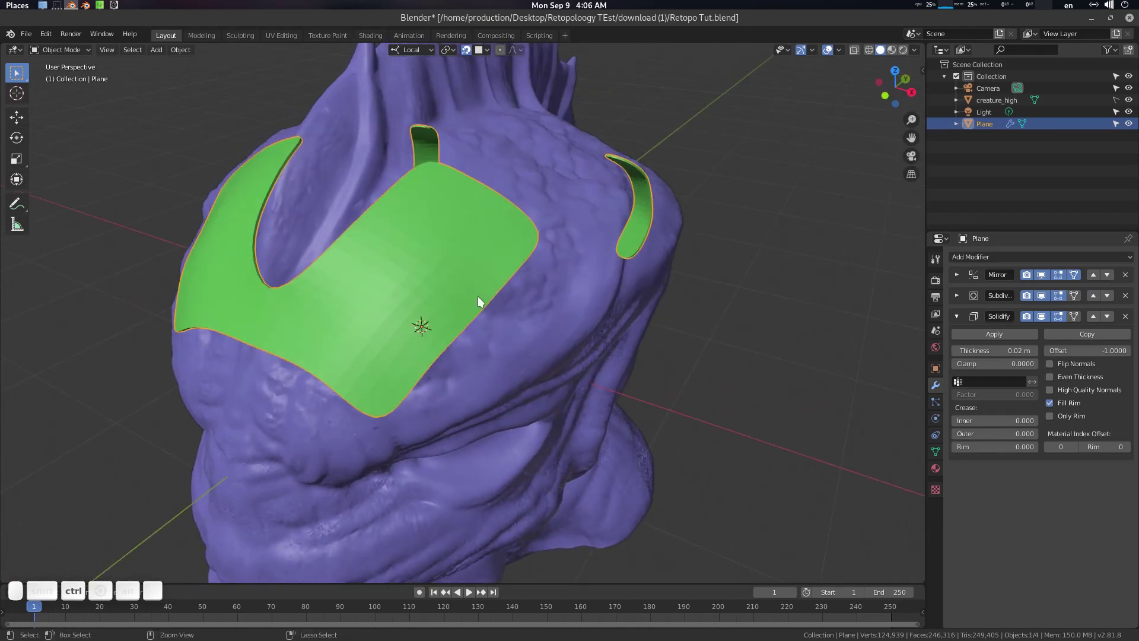
Step: Turn off viewport subdivision with Ctrl+0, remove Solidify and undo to restore it
key(ctrl+0)
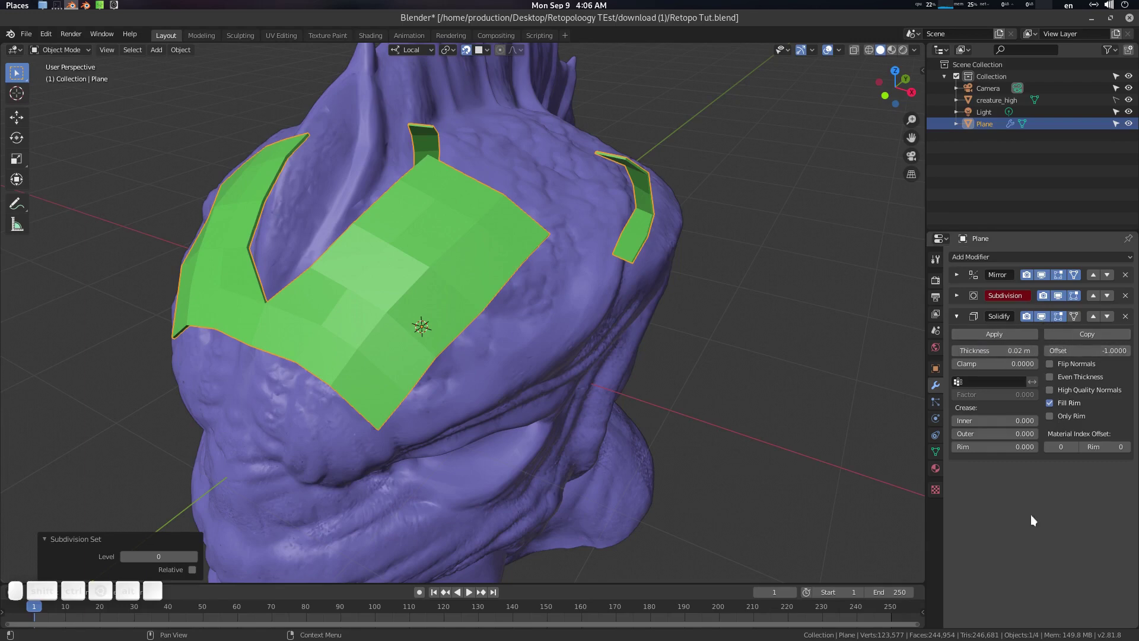
click(609, 367)
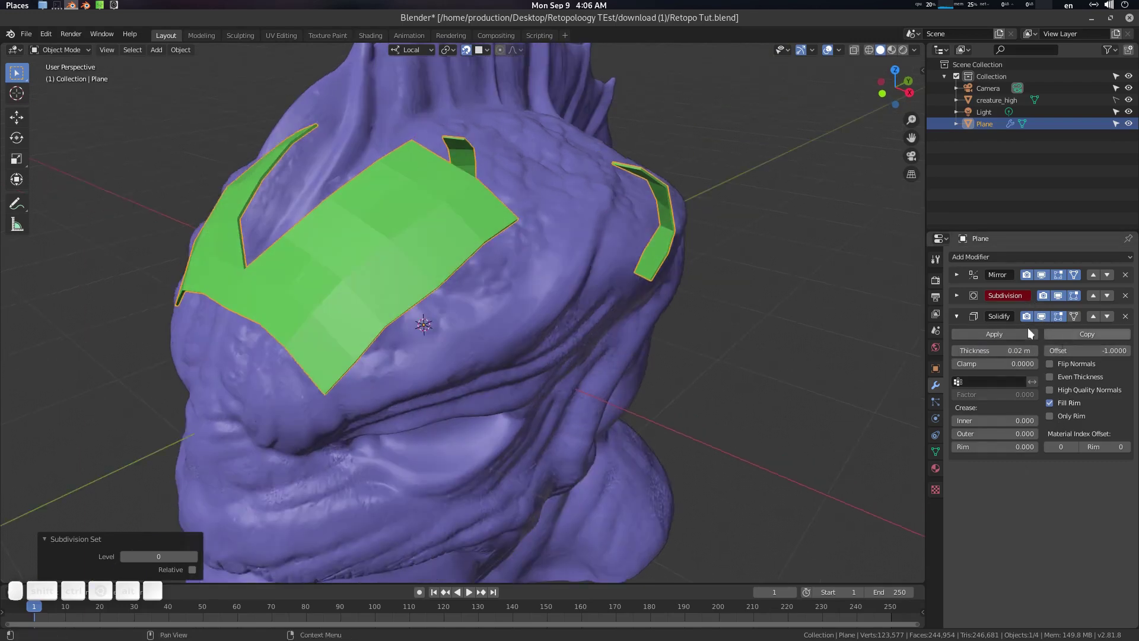
click(964, 320)
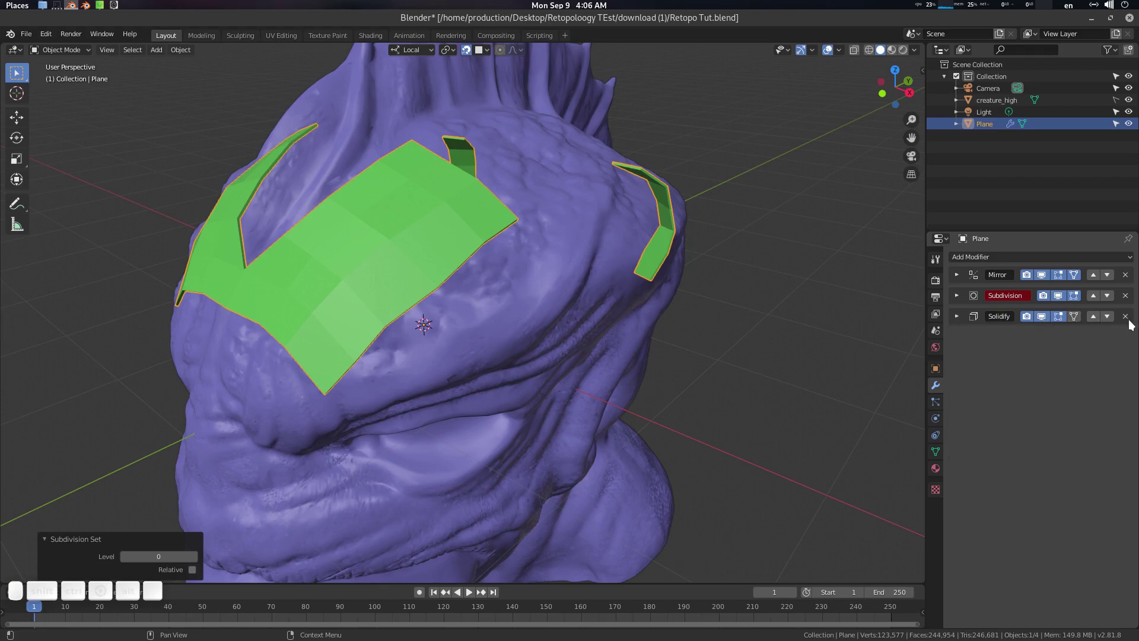
click(1132, 319)
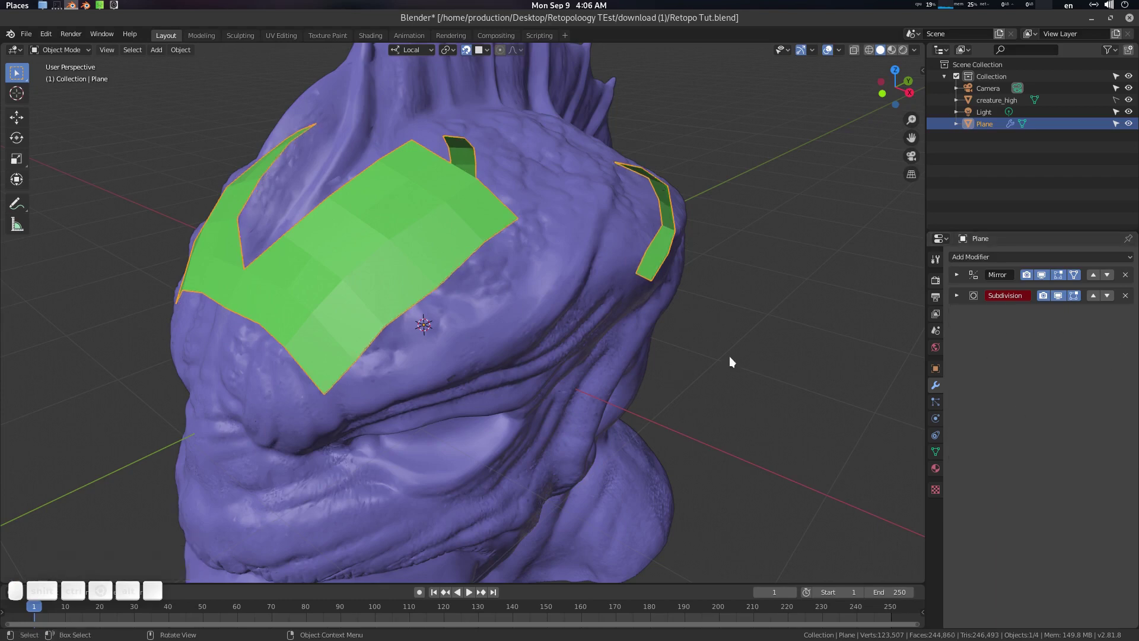
key(ctrl+z)
Step: Enter Edit Mode and orbit to inspect the low-poly cage over the head
middle_click(722, 355)
key(Tab)
drag(643, 315, 684, 287)
scroll(up, 3)
drag(687, 284, 634, 303)
scroll(down, 3)
Step: Delete the retopology plane in Object Mode, leaving only the creature sculpt
click(607, 302)
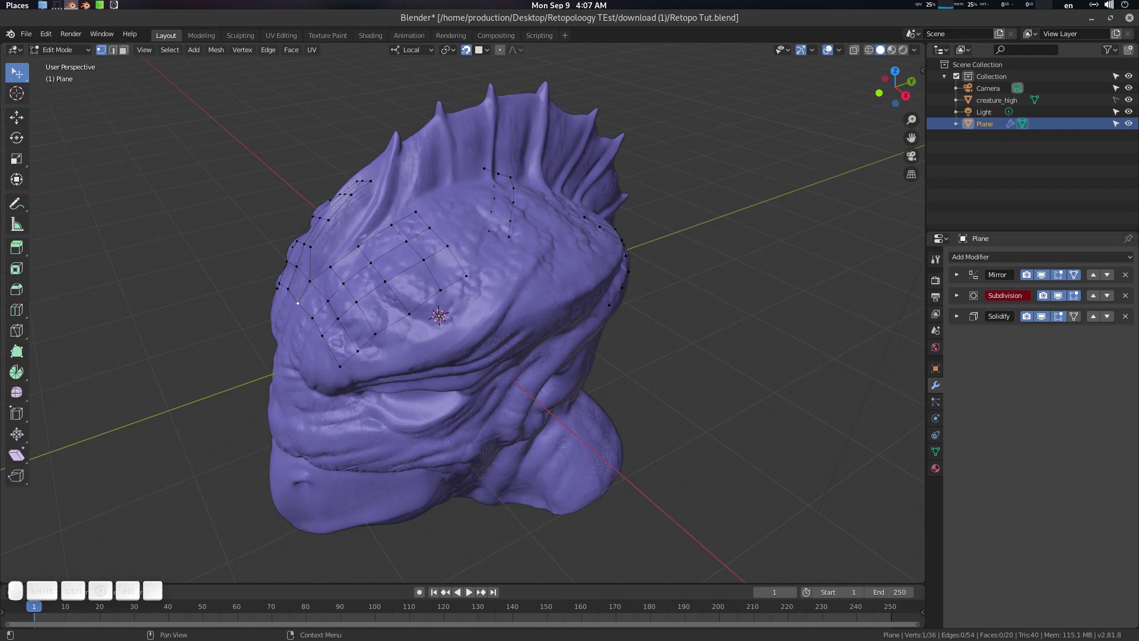
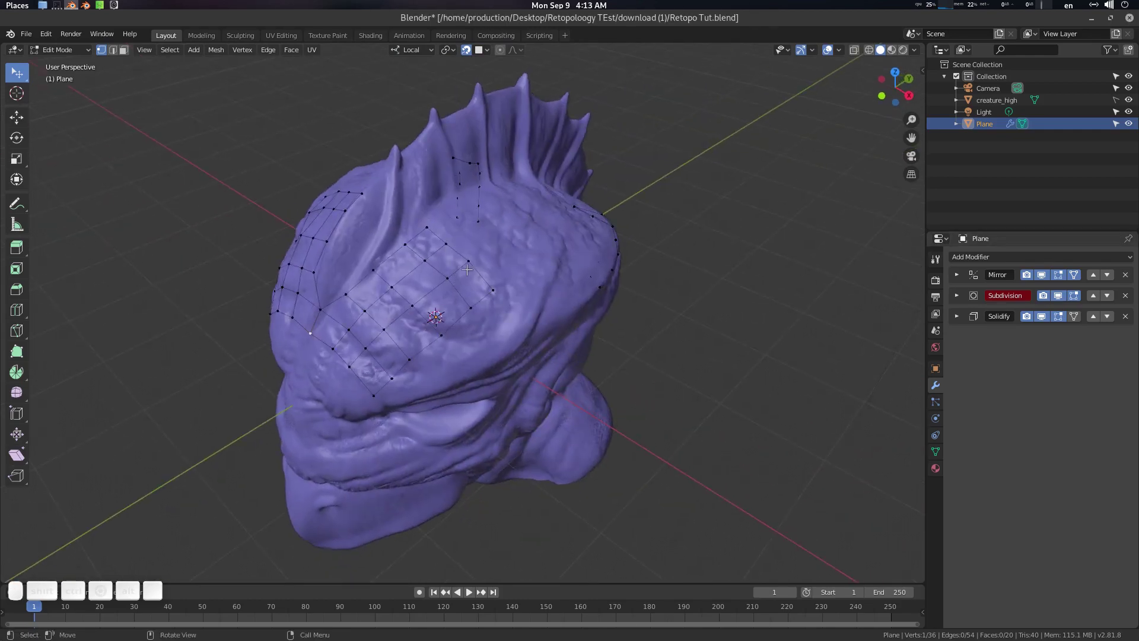
key(Tab)
click(448, 266)
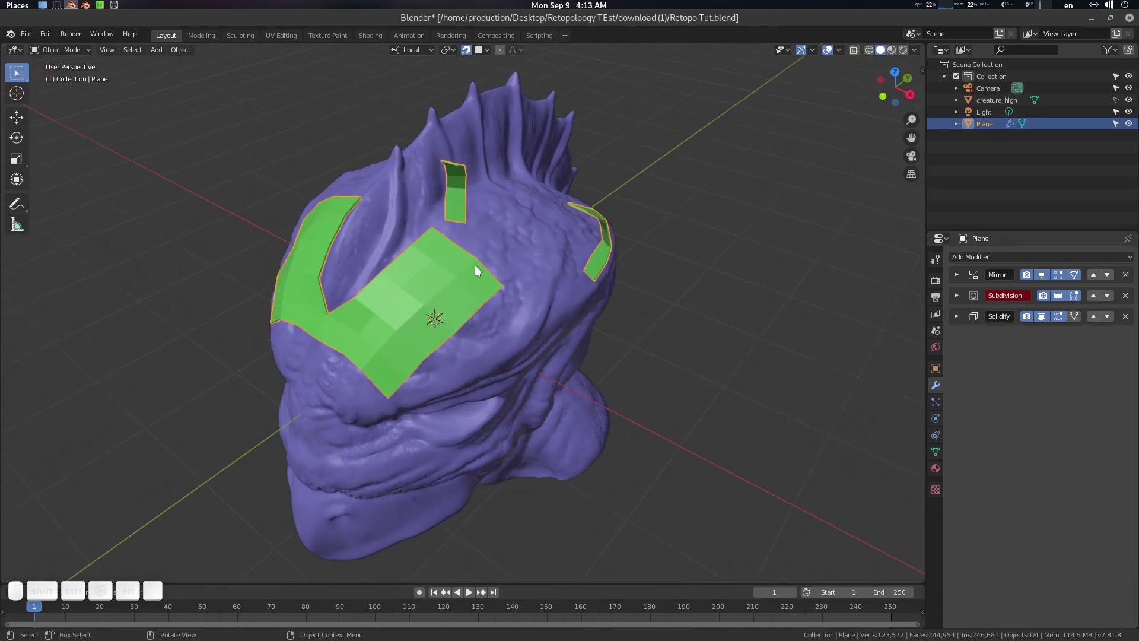
key(Delete)
scroll(up, 3)
middle_click(507, 298)
middle_click(558, 292)
Step: Orbit around the sculpt and show the N sidebar with the Bsurfaces tool settings
scroll(down, 3)
middle_click(567, 285)
scroll(up, 3)
middle_click(550, 290)
middle_click(497, 297)
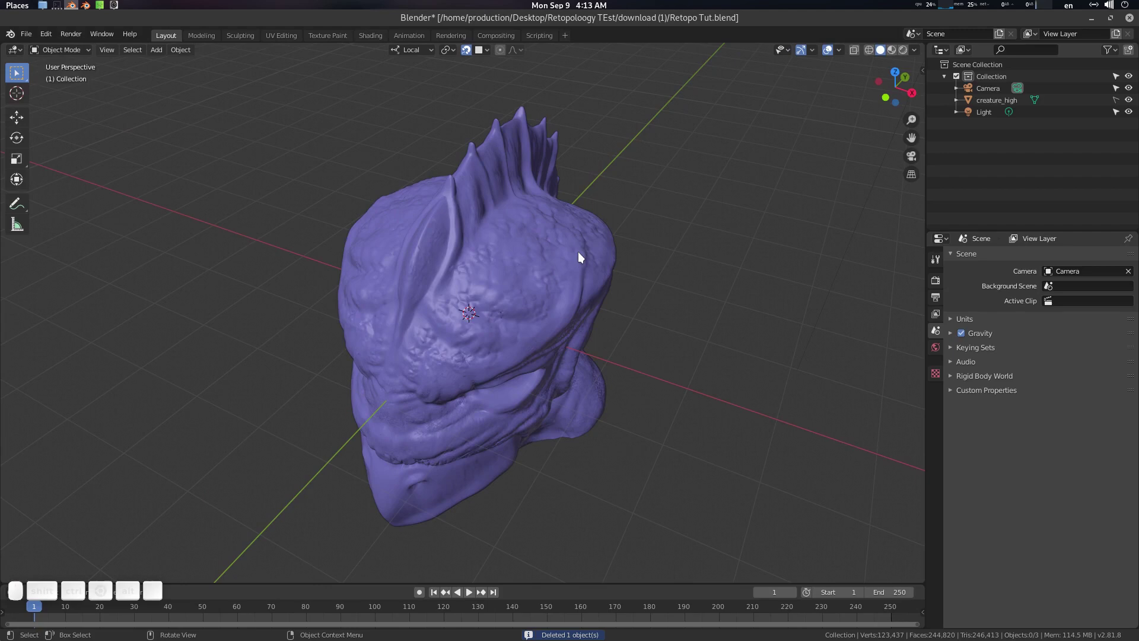
click(11, 43)
click(59, 58)
click(857, 273)
key(n)
scroll(down, 3)
scroll(up, 3)
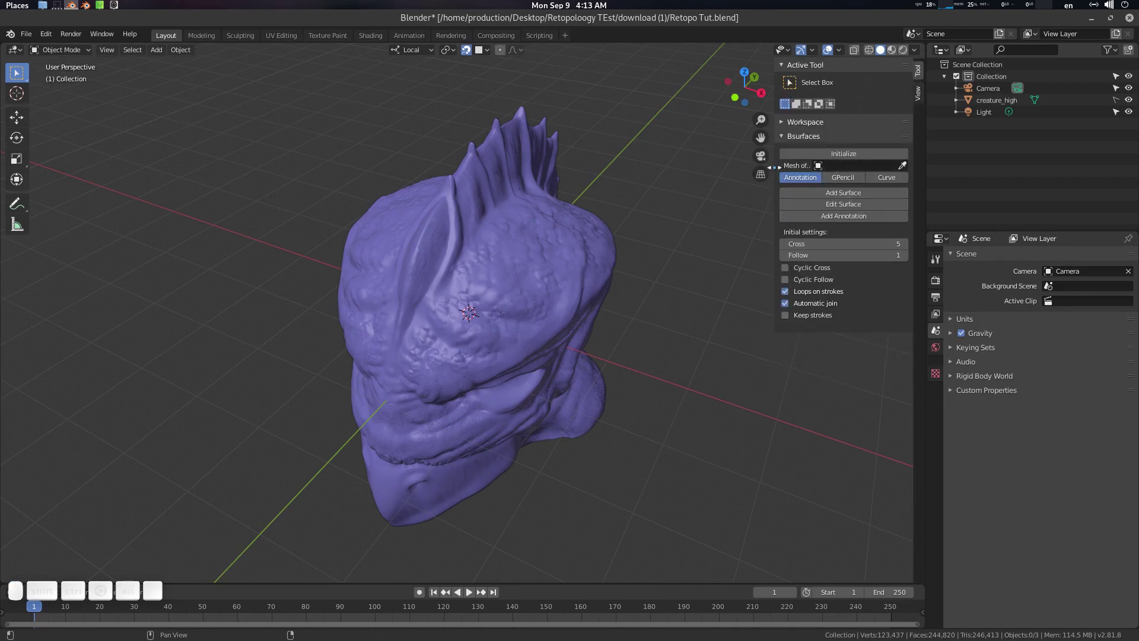
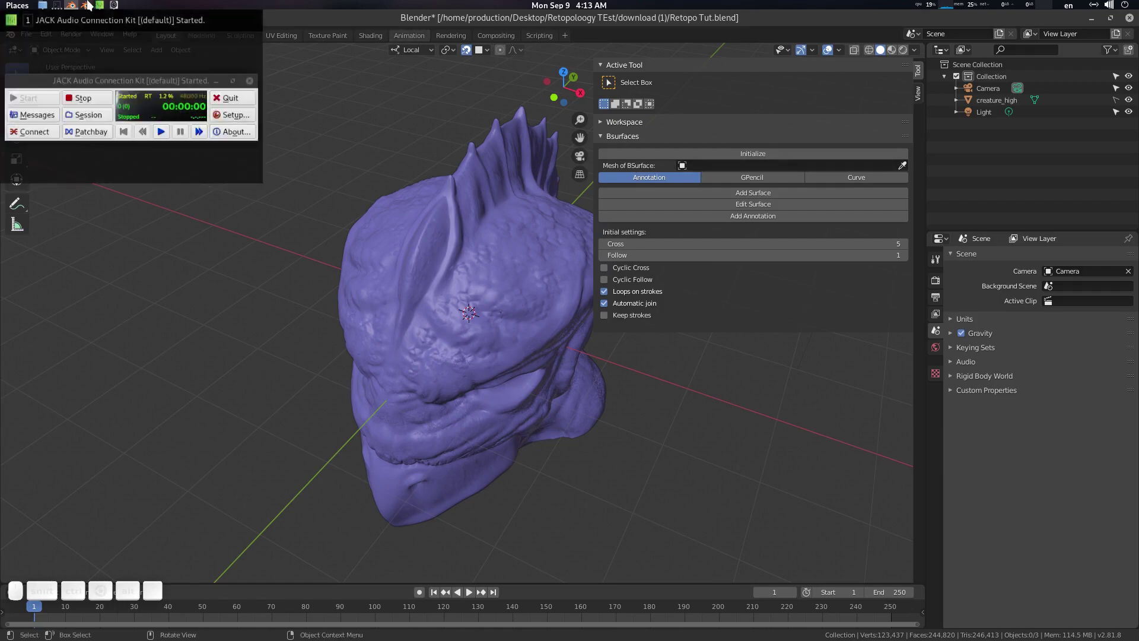
click(90, 4)
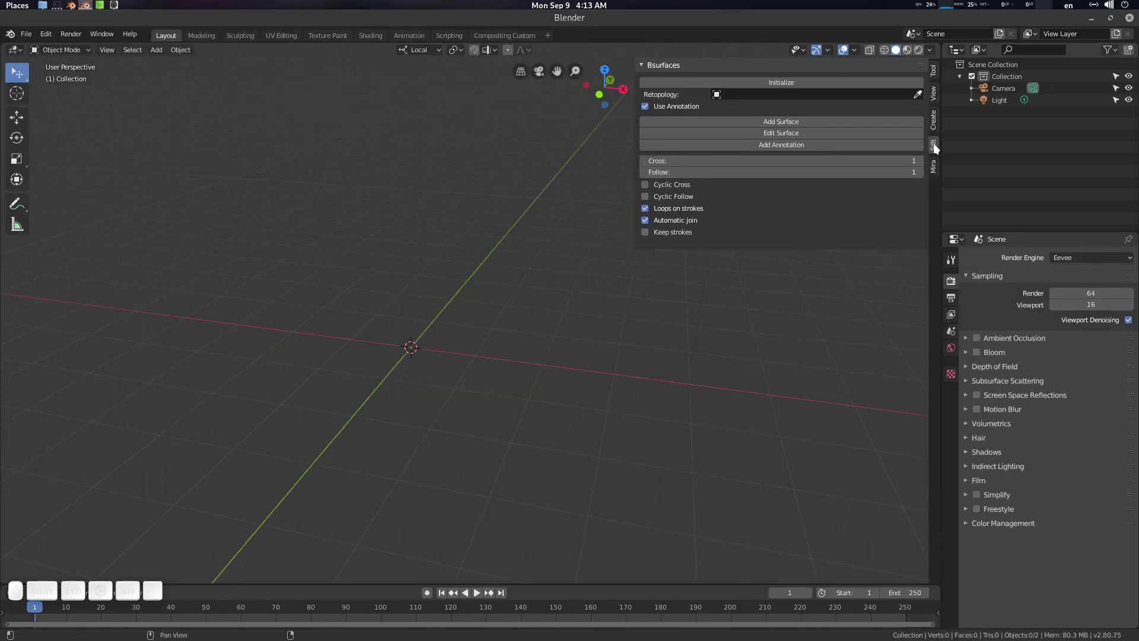
click(937, 151)
click(406, 304)
key(Tab)
key(Tab)
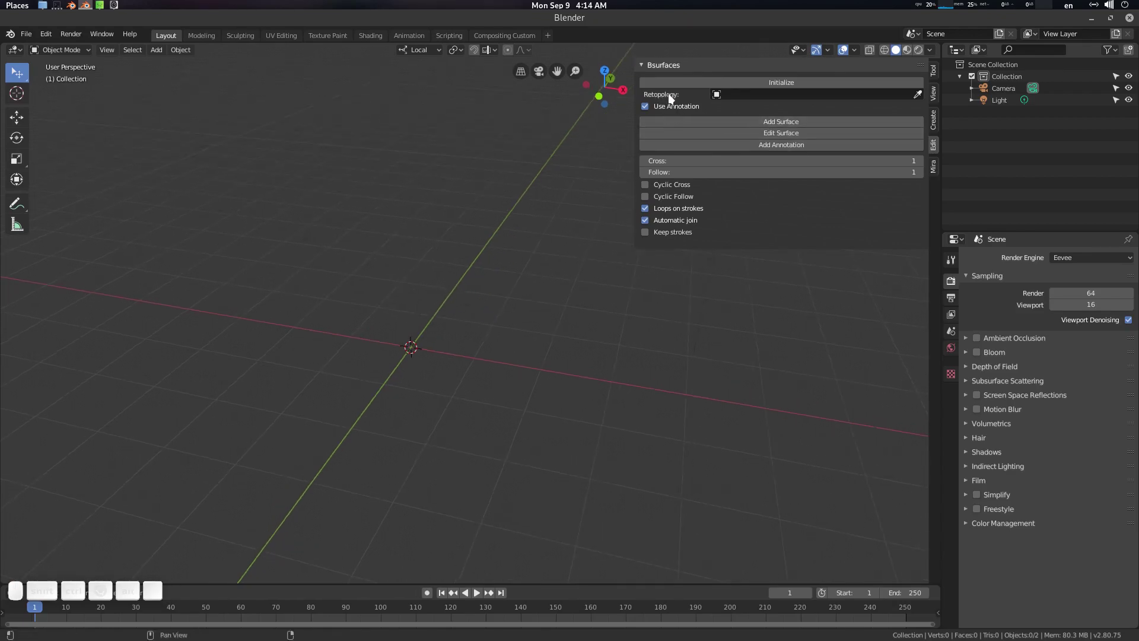
middle_click(672, 102)
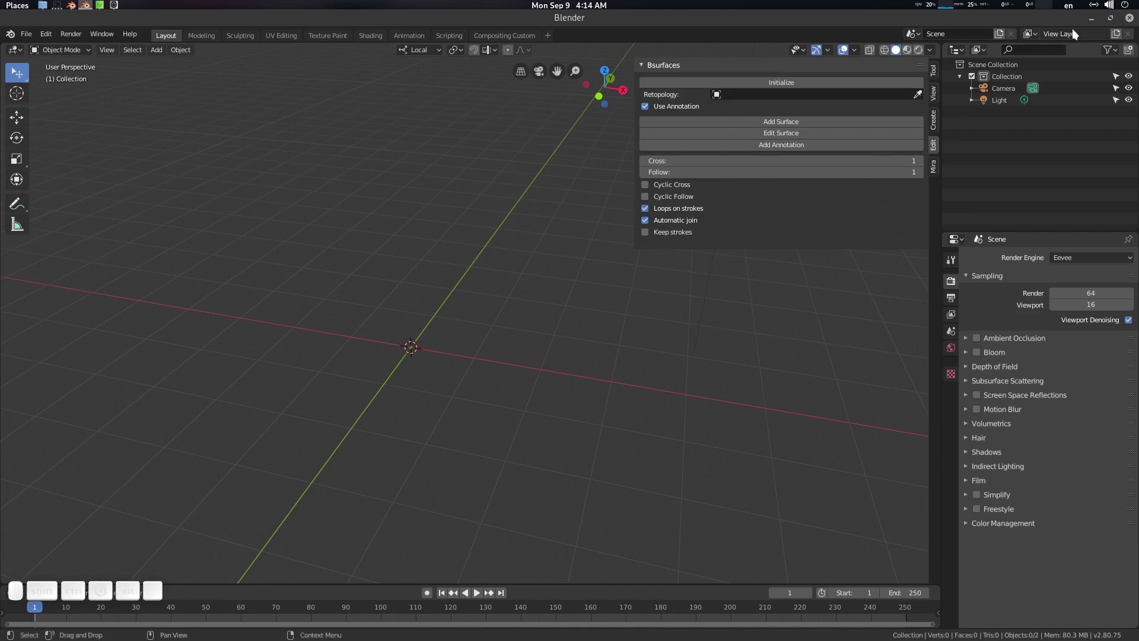
click(1094, 23)
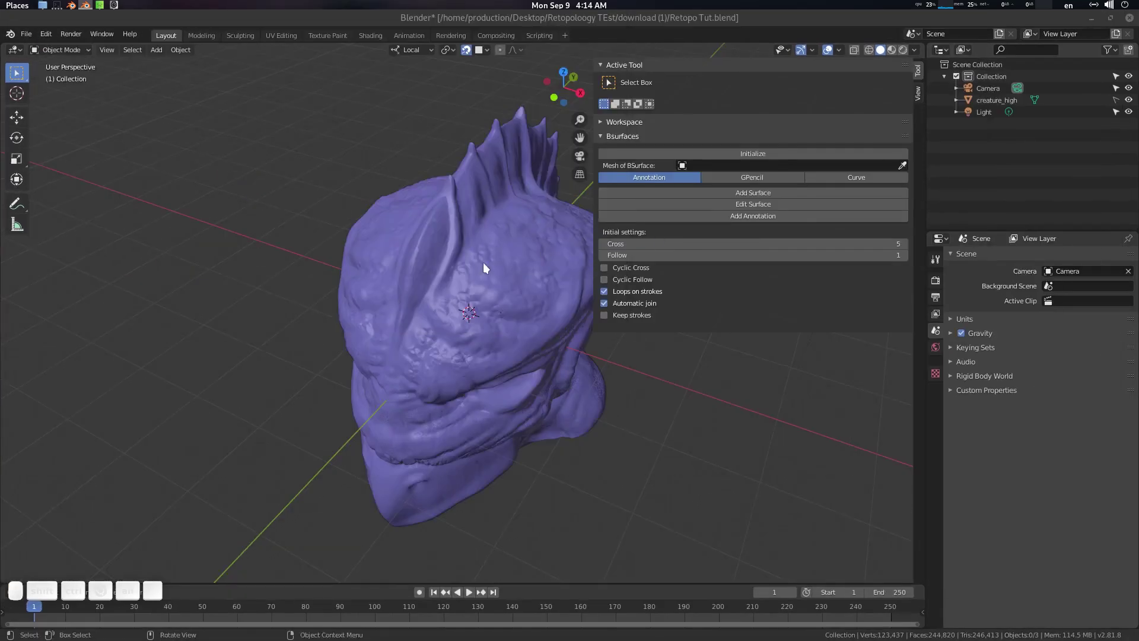
Step: Add a new plane named Retopo at the creature's face
click(404, 271)
scroll(down, 3)
click(511, 268)
click(414, 257)
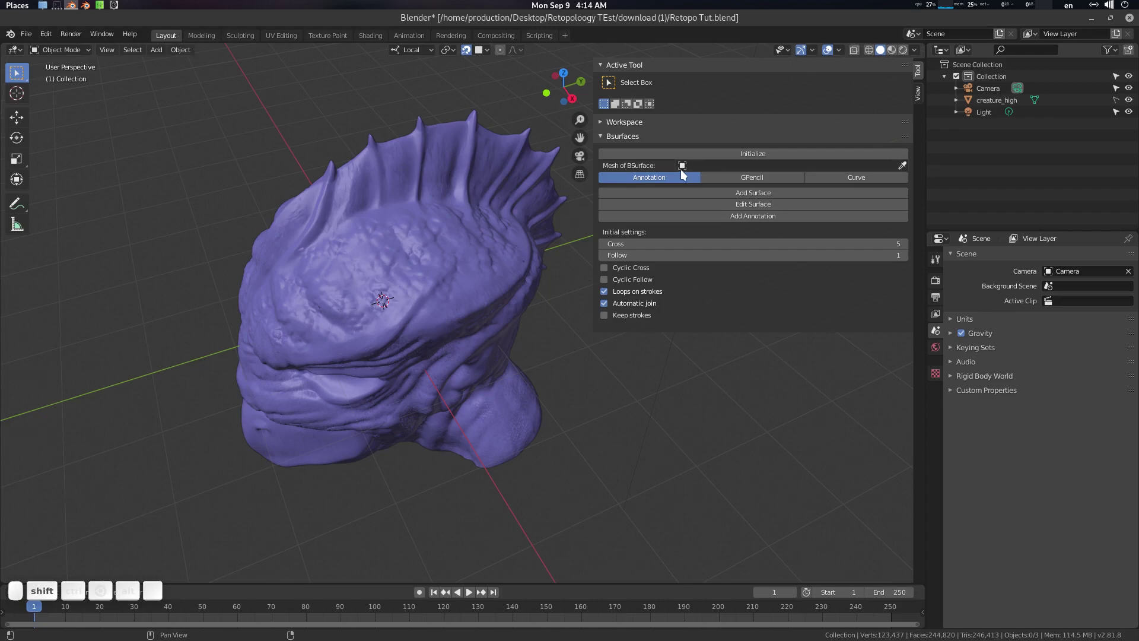
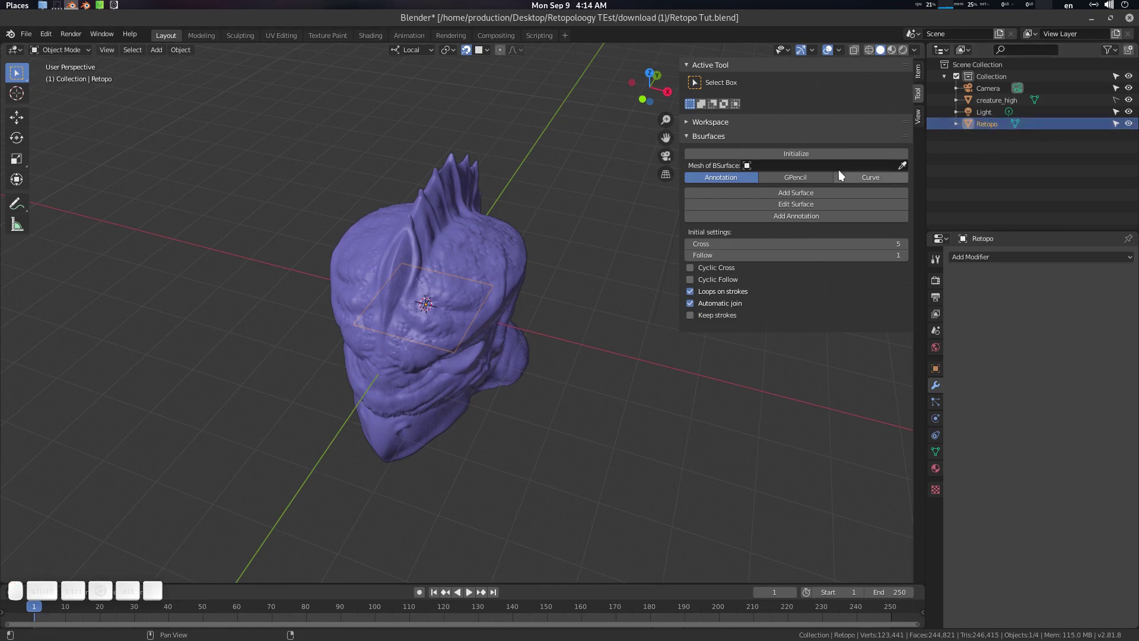
Step: Pick Retopo as the Mesh of BSurface and Initialize Bsurfaces on it
click(906, 168)
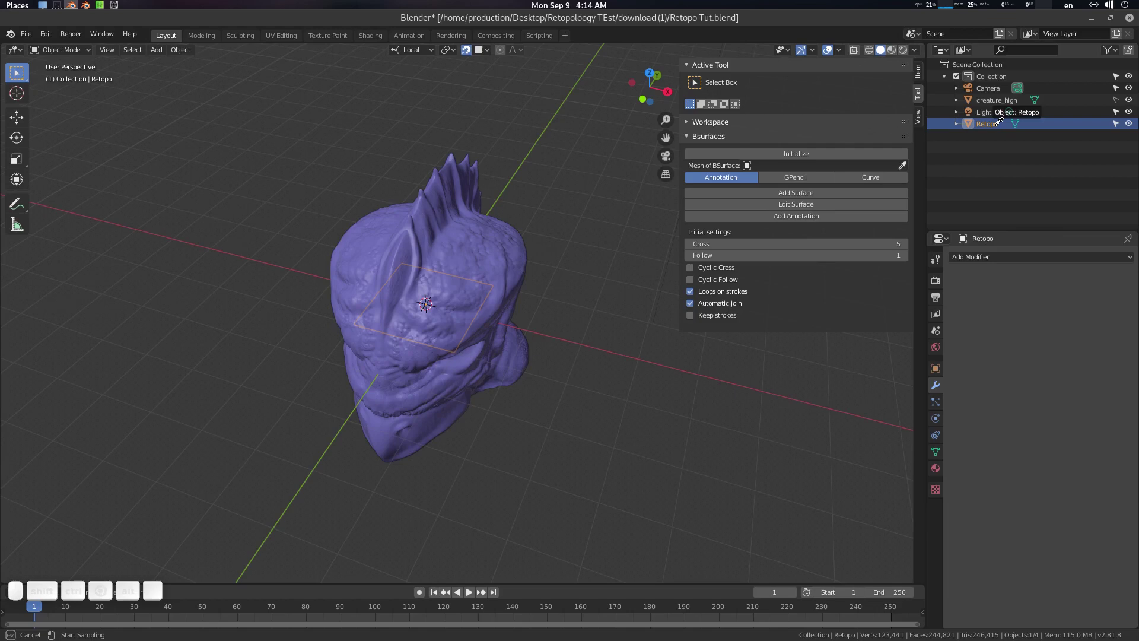
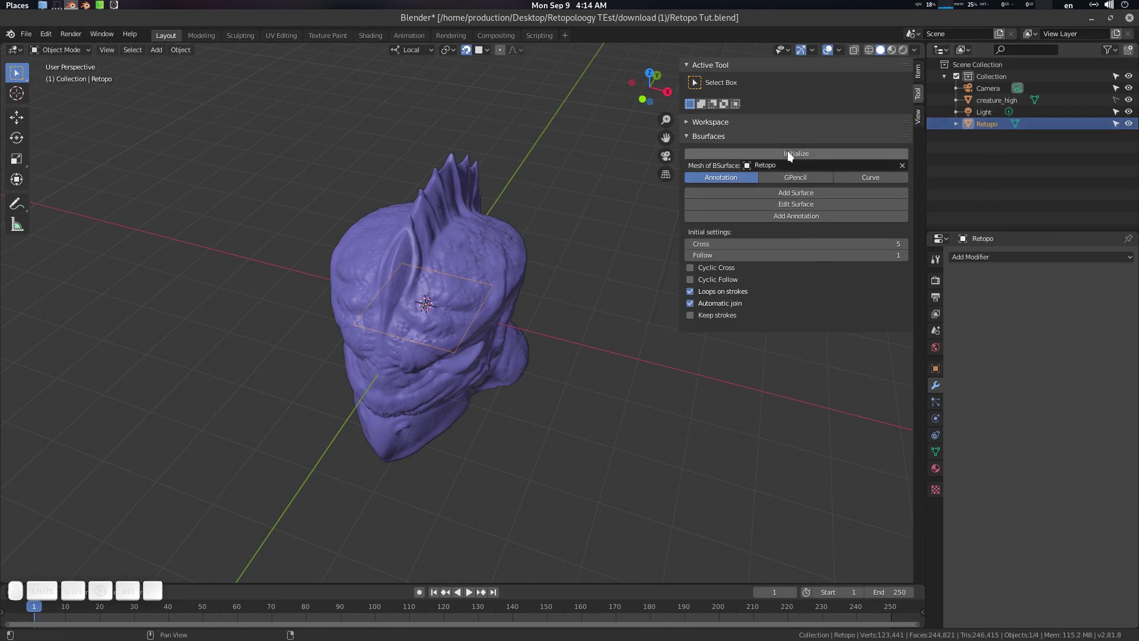
click(791, 155)
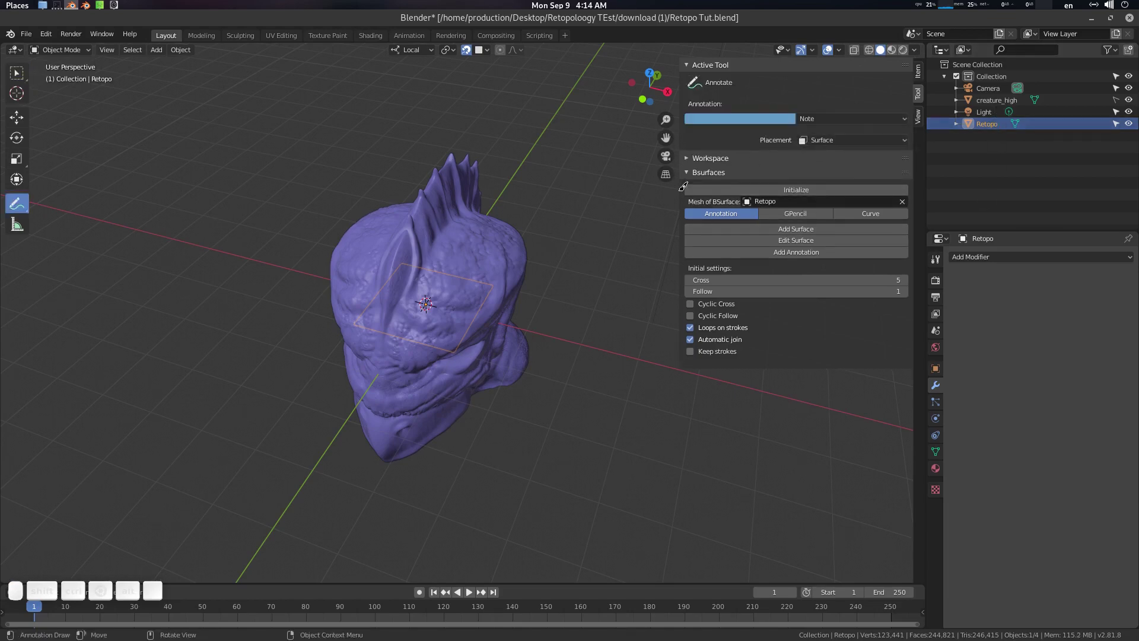
drag(717, 99, 833, 147)
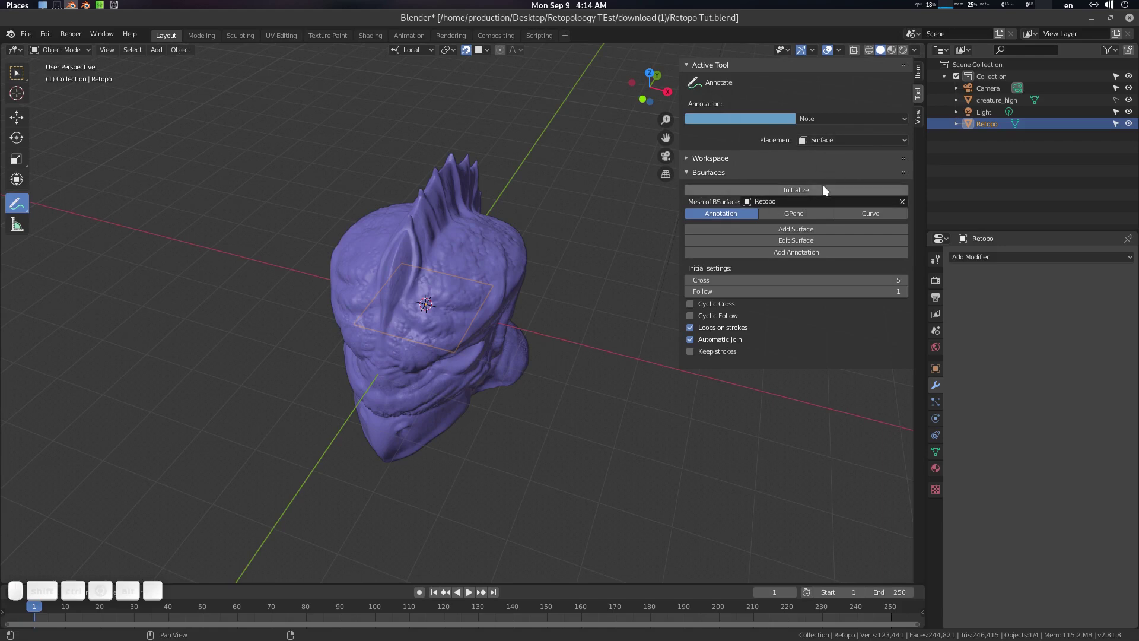
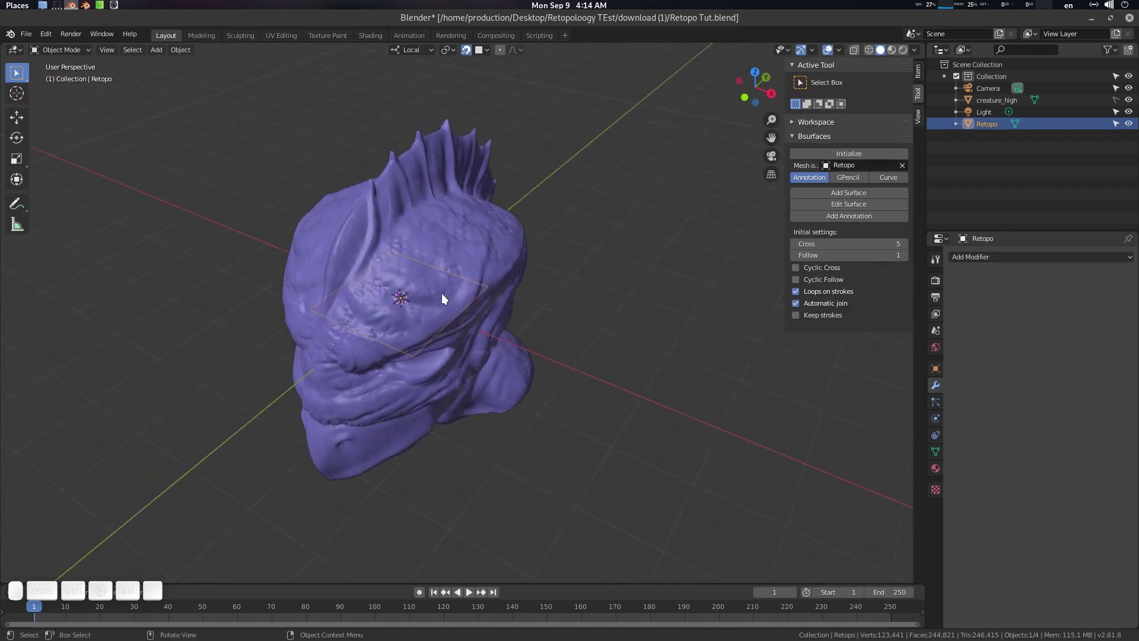
Step: Enter Edit Mode and scale the Retopo plane up to about twice its size
key(Tab)
click(479, 292)
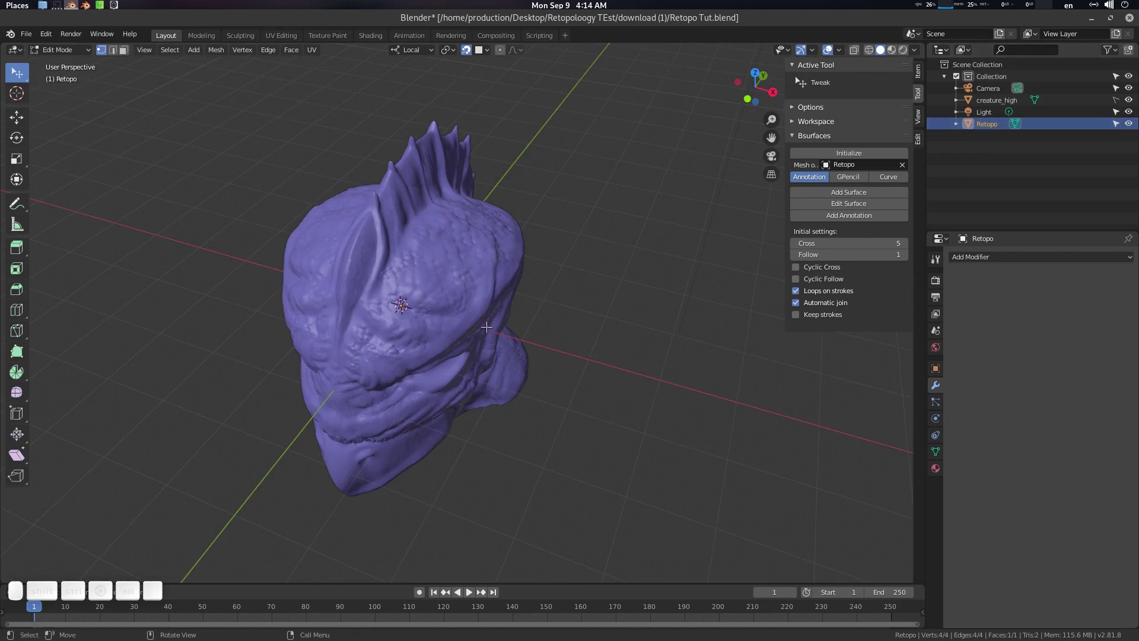
key(s)
click(583, 343)
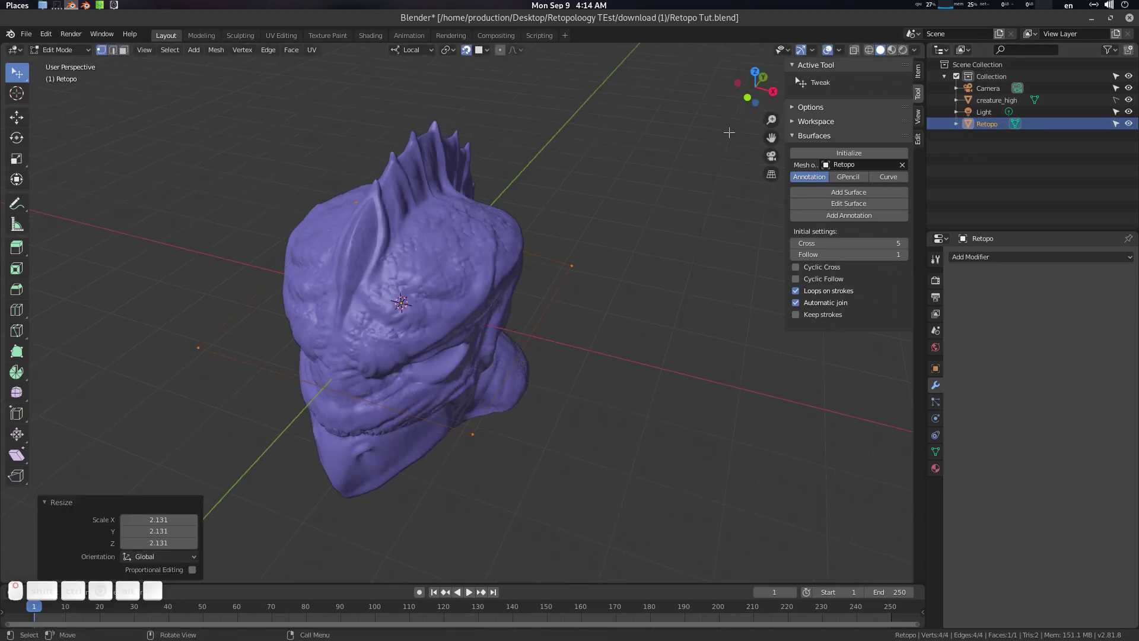
Step: Check the viewport Overlays options for the retopology display
click(839, 55)
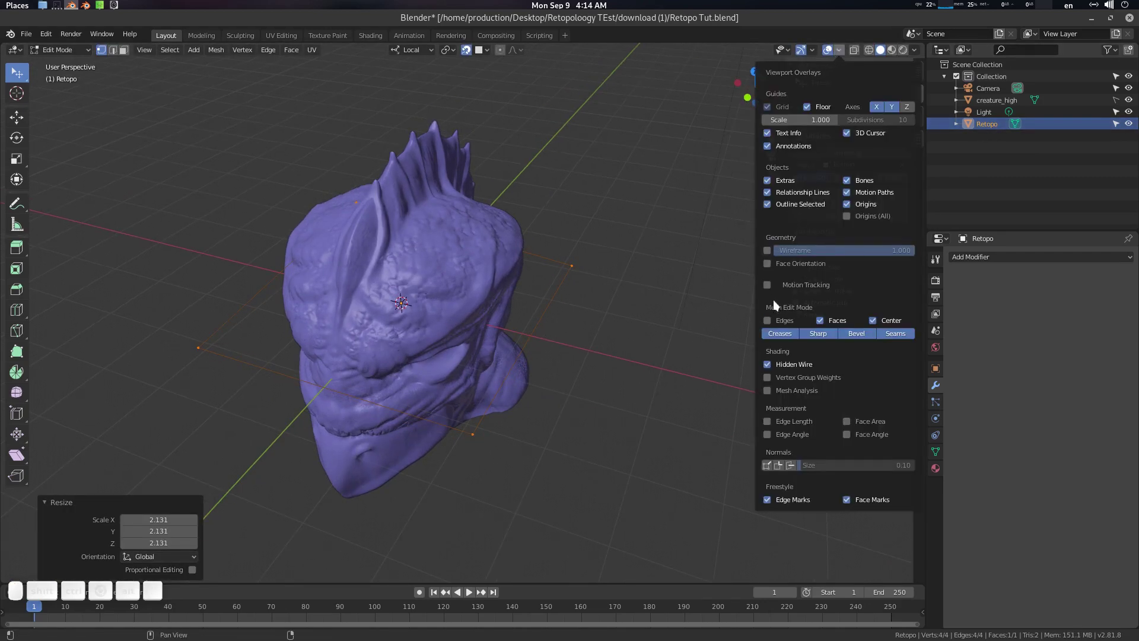
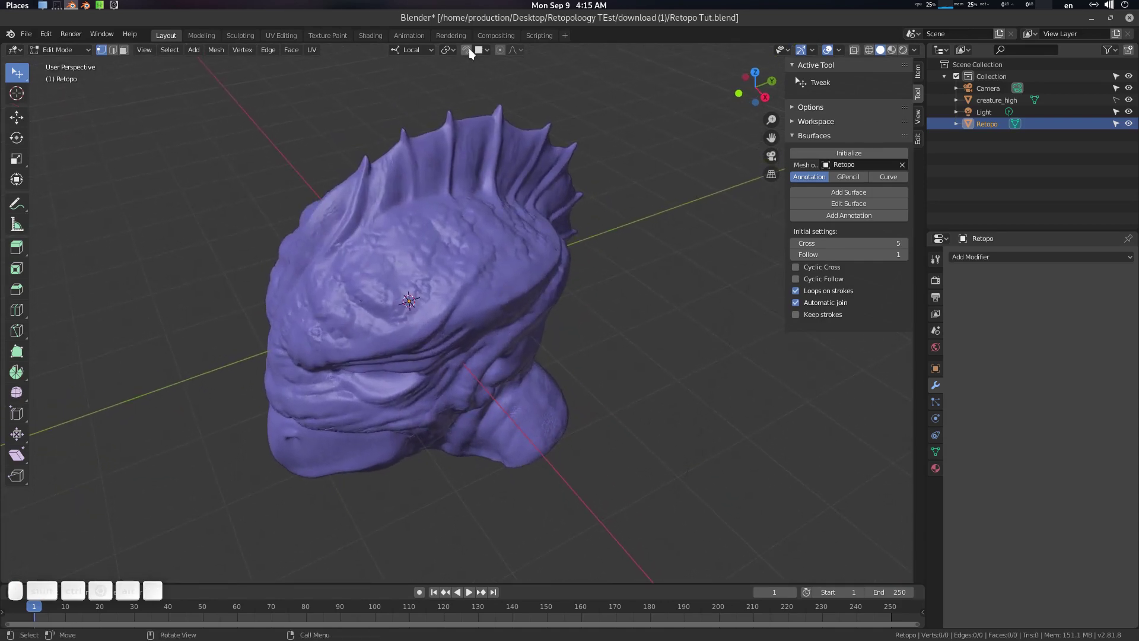
middle_click(474, 52)
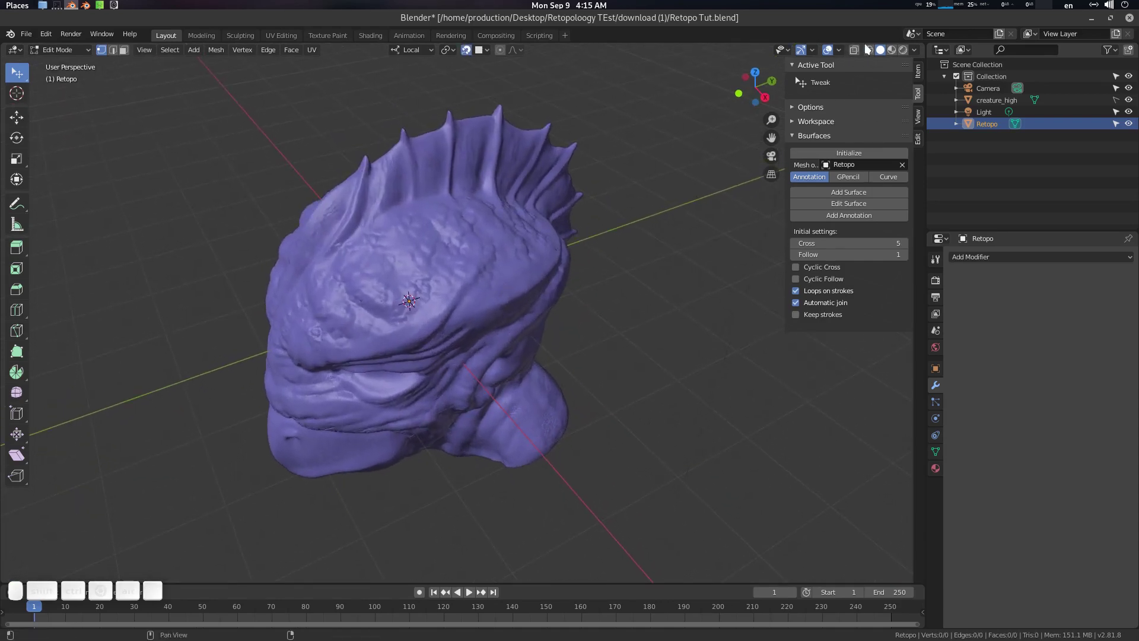
click(816, 52)
click(817, 52)
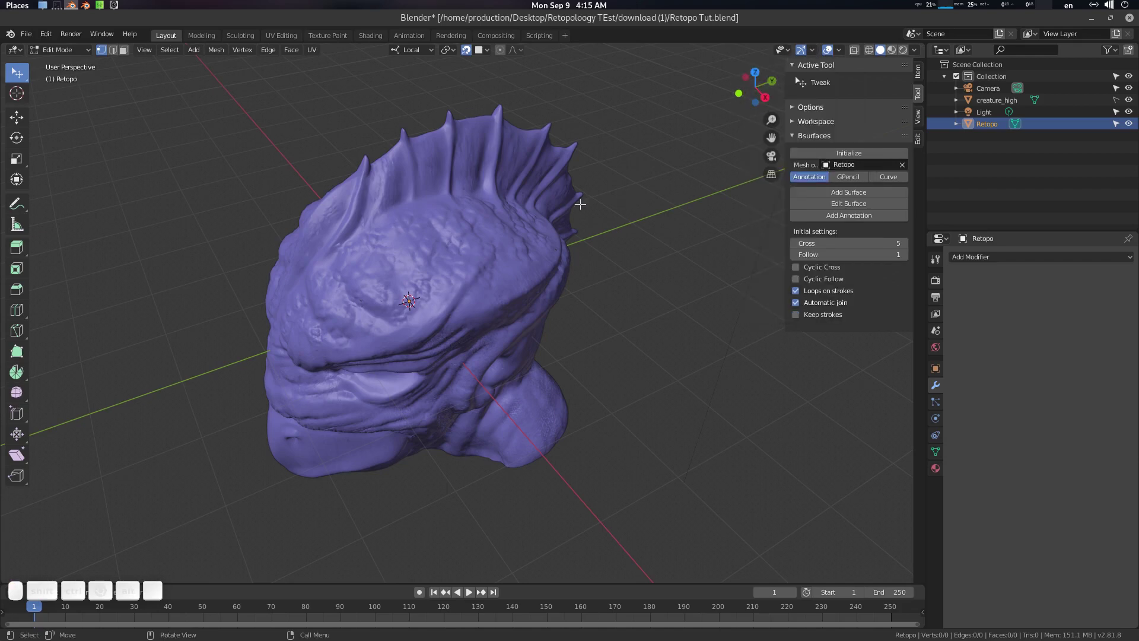
click(842, 52)
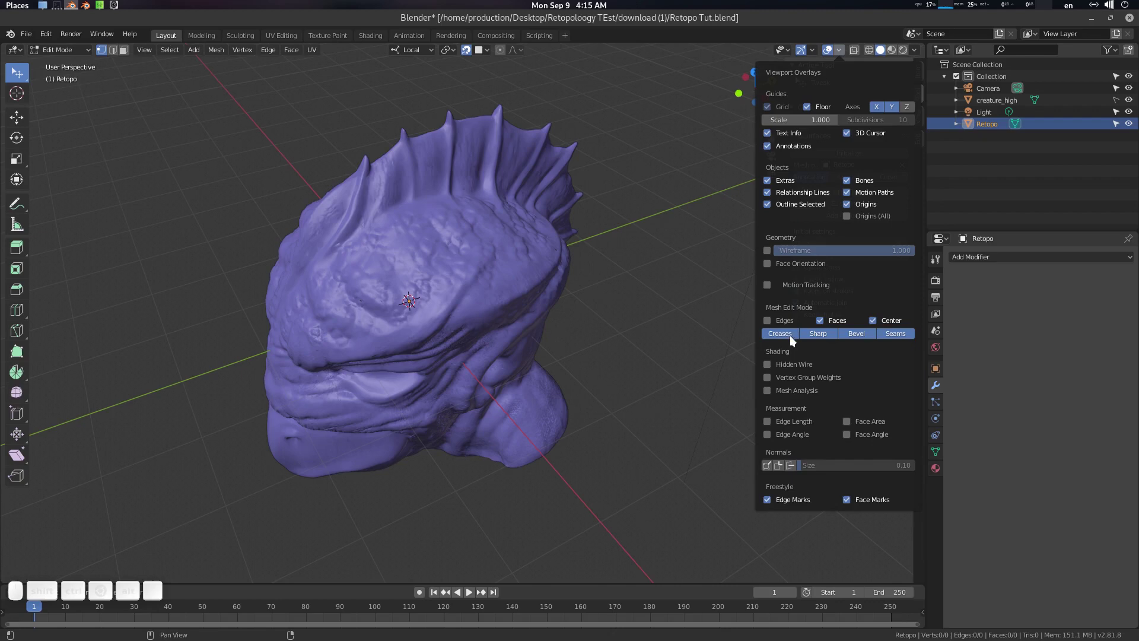
Step: Delete all the plane's vertices, leaving an empty mesh with the tweak tool active
right_click(791, 363)
click(839, 371)
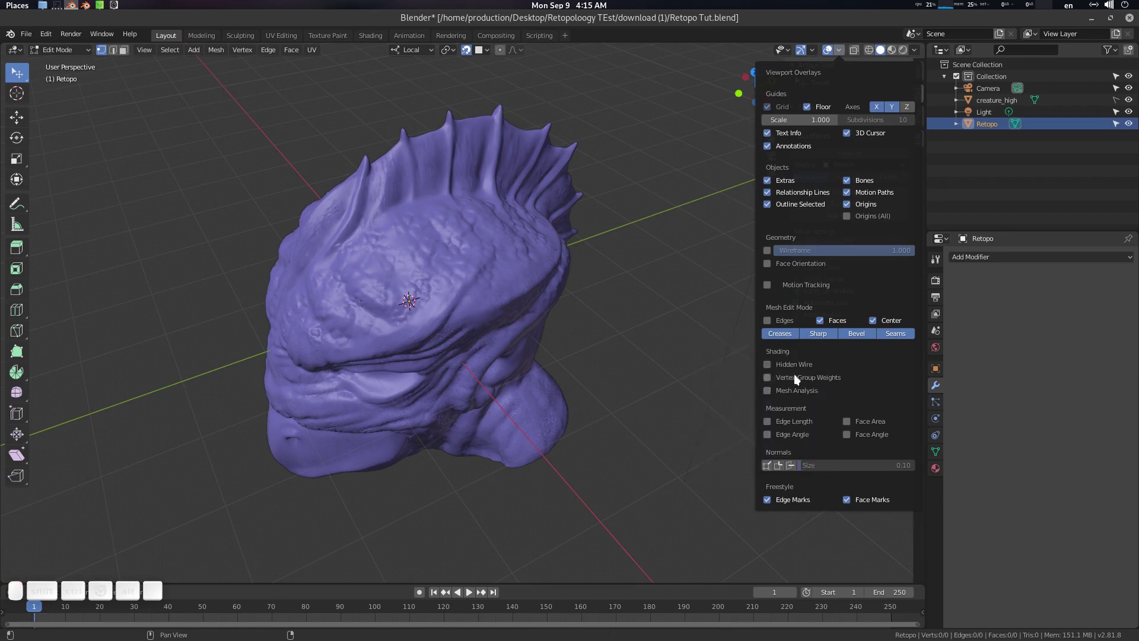
click(438, 293)
key(1)
click(426, 259)
key(q)
click(423, 263)
scroll(up, 3)
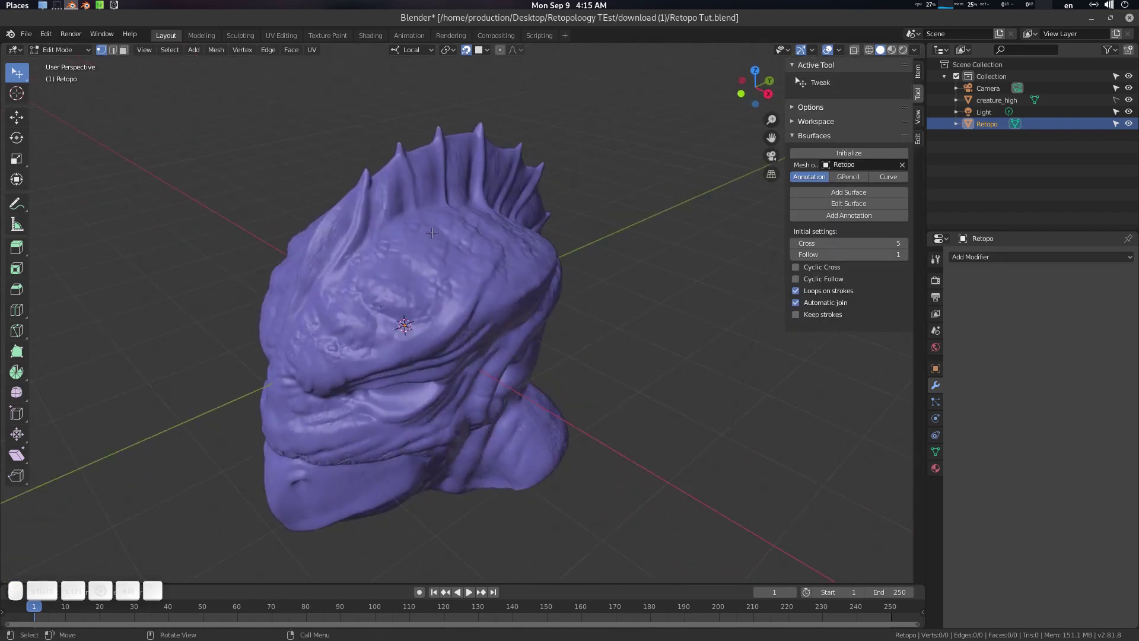
Step: Sketch annotation guide strokes point by point across the creature's forehead
drag(413, 255, 403, 261)
key(d)
click(391, 293)
click(370, 305)
middle_click(449, 279)
click(376, 278)
middle_click(442, 282)
click(432, 258)
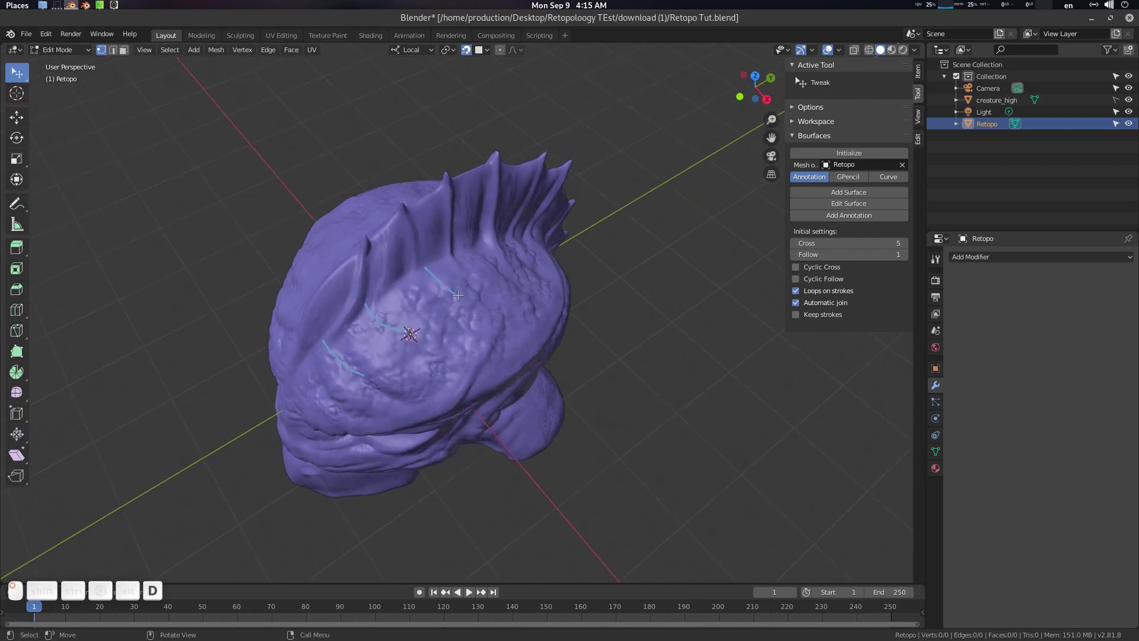
middle_click(464, 273)
click(482, 260)
middle_click(473, 285)
click(533, 256)
click(538, 280)
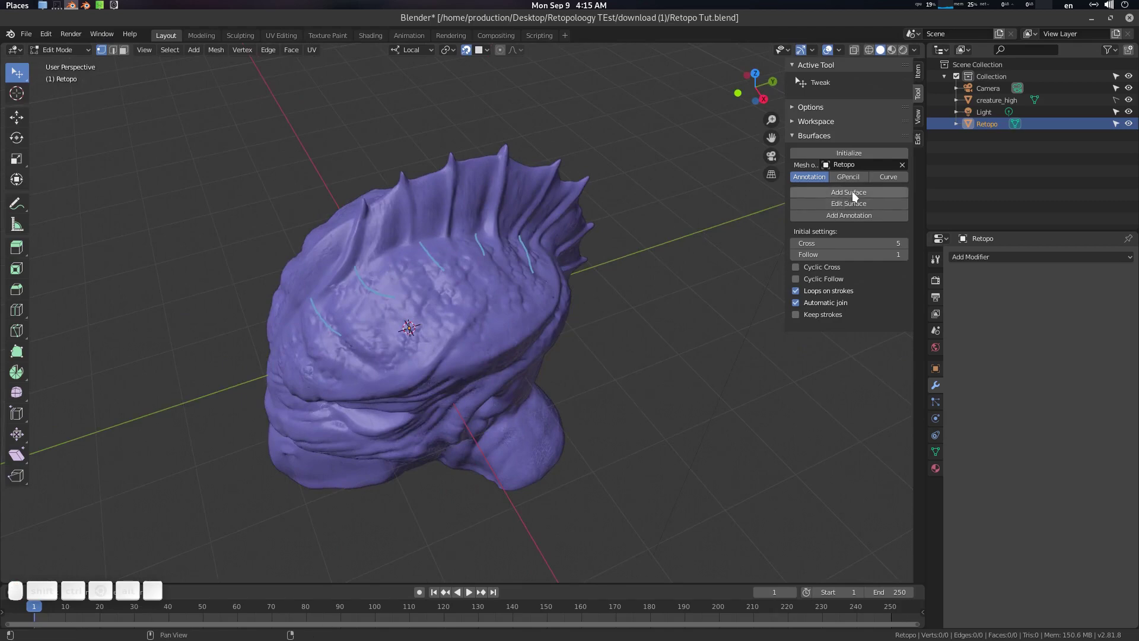
Step: Run Bsurfaces Add Surface to turn the strokes into a 20-face Retopo strip
right_click(856, 196)
click(840, 193)
click(408, 256)
key(q)
click(388, 250)
click(485, 272)
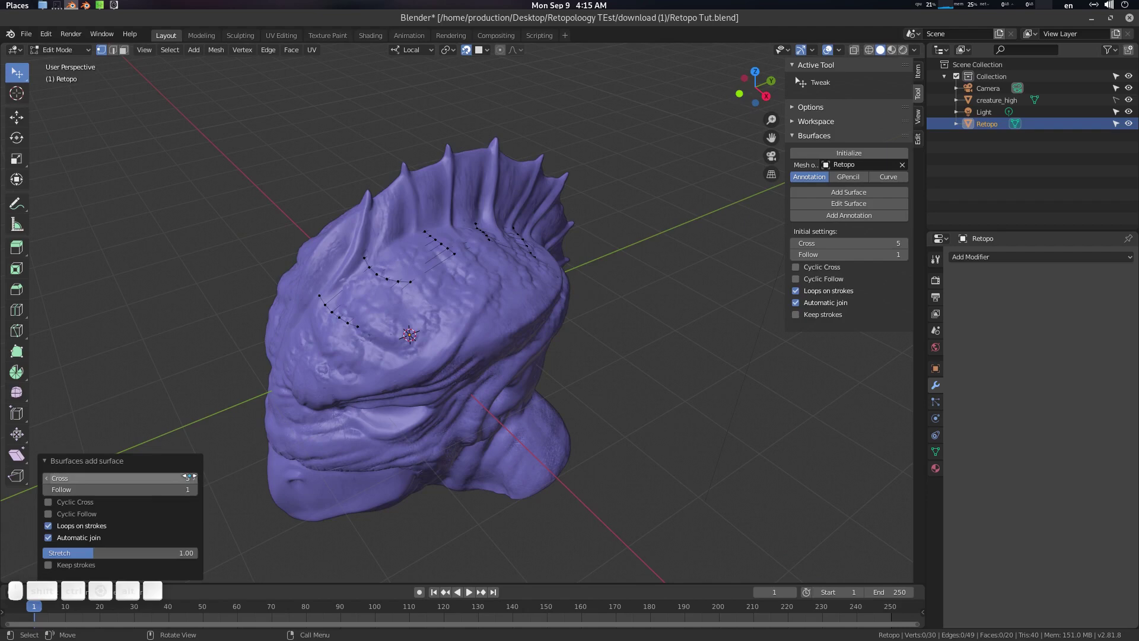
Step: Reduce the new Bsurfaces surface to a single cross segment and accept it
drag(411, 329, 206, 467)
click(411, 329)
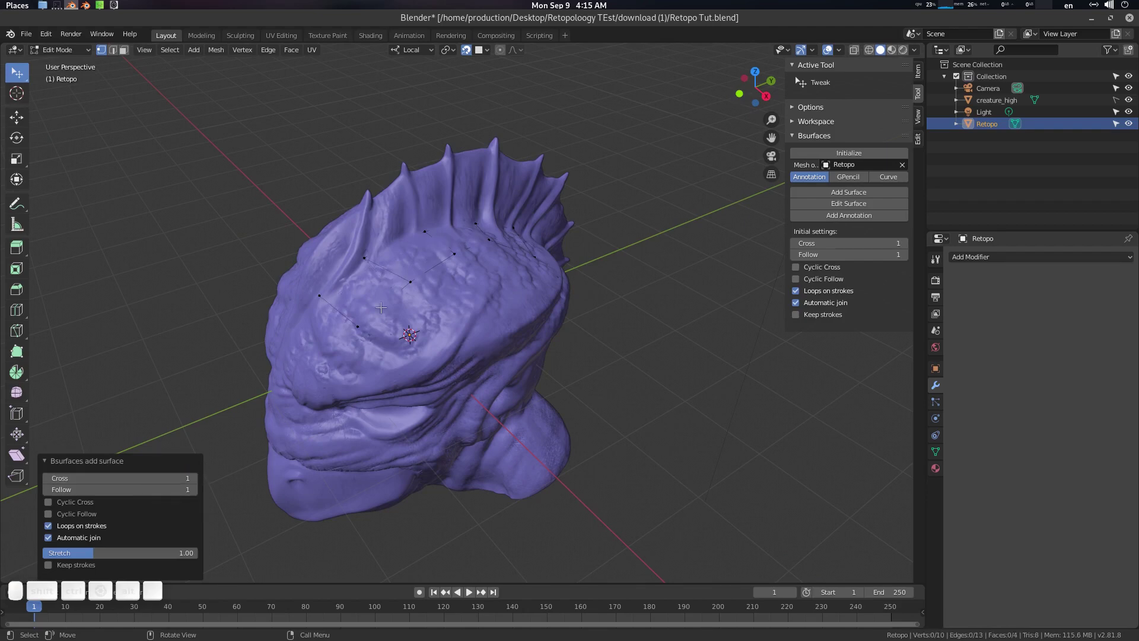
middle_click(405, 281)
key(Tab)
click(941, 376)
click(996, 561)
Step: In Edit Mode, select the brow patch vertices that sit off the sculpt
click(486, 299)
key(Tab)
click(513, 284)
scroll(up, 3)
click(524, 266)
key(a)
scroll(up, 3)
click(539, 257)
middle_click(494, 267)
scroll(down, 3)
middle_click(495, 254)
middle_click(477, 251)
key(a)
middle_click(481, 253)
Step: Grab the brow patch vertices with G and snap them onto the sculpted head surface
click(488, 249)
click(394, 292)
click(326, 342)
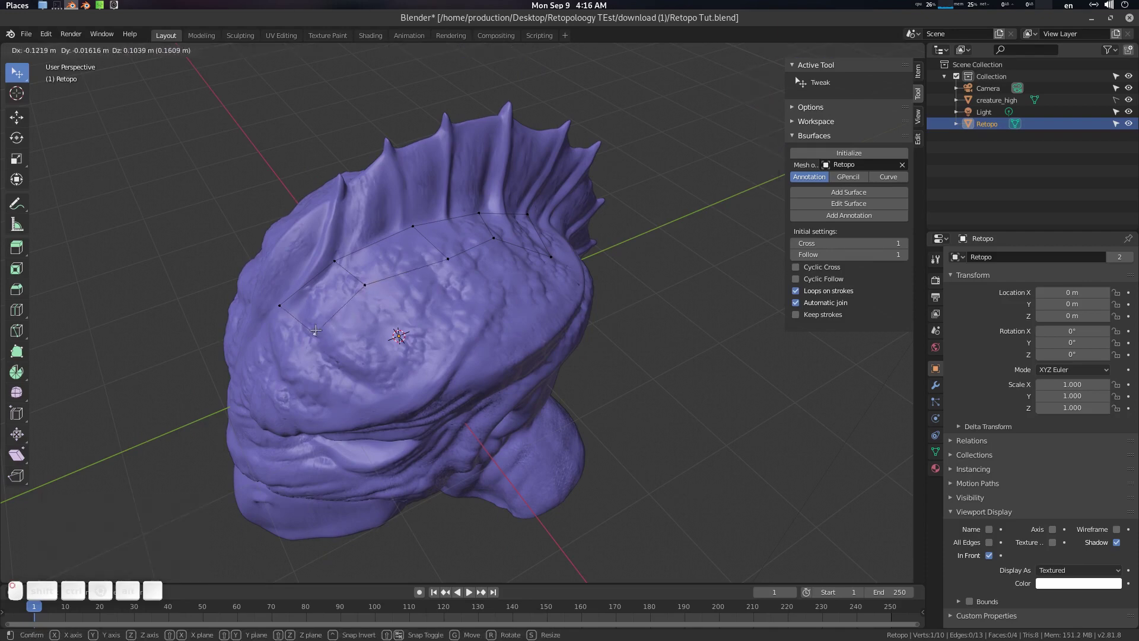
click(453, 268)
click(500, 242)
click(553, 254)
middle_click(541, 251)
click(535, 221)
middle_click(518, 229)
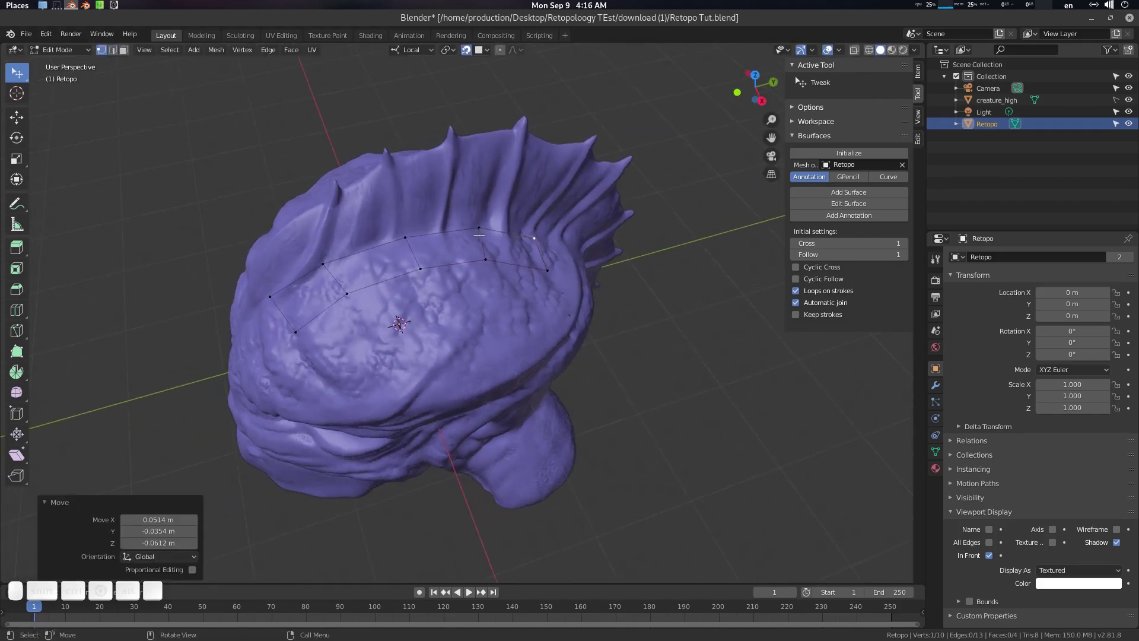
click(482, 225)
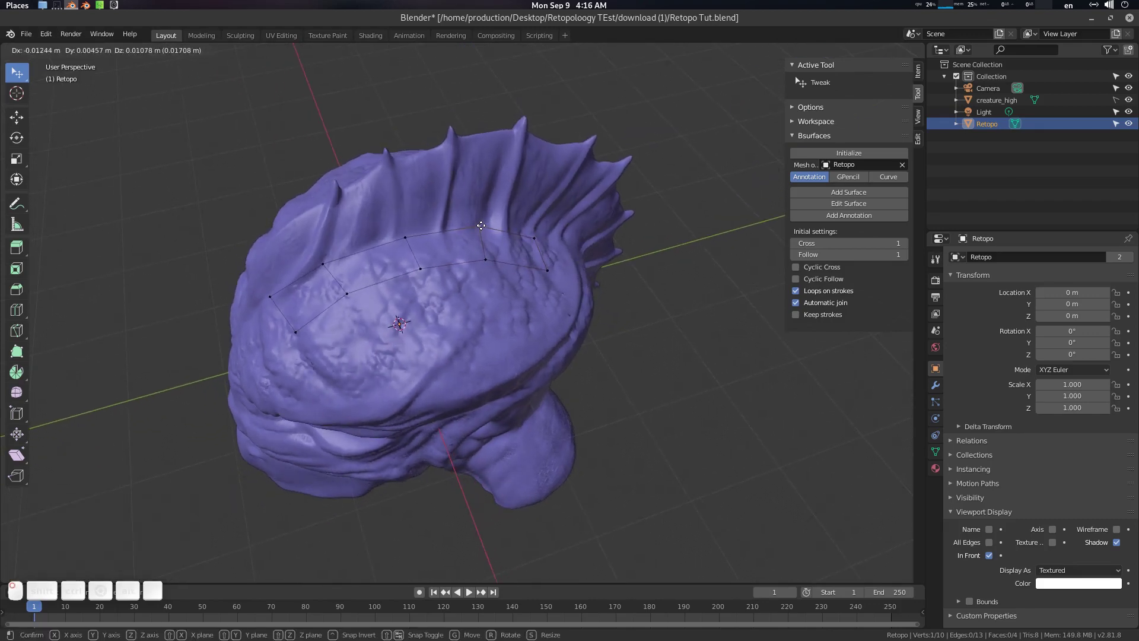
click(462, 230)
drag(476, 230, 423, 229)
click(506, 243)
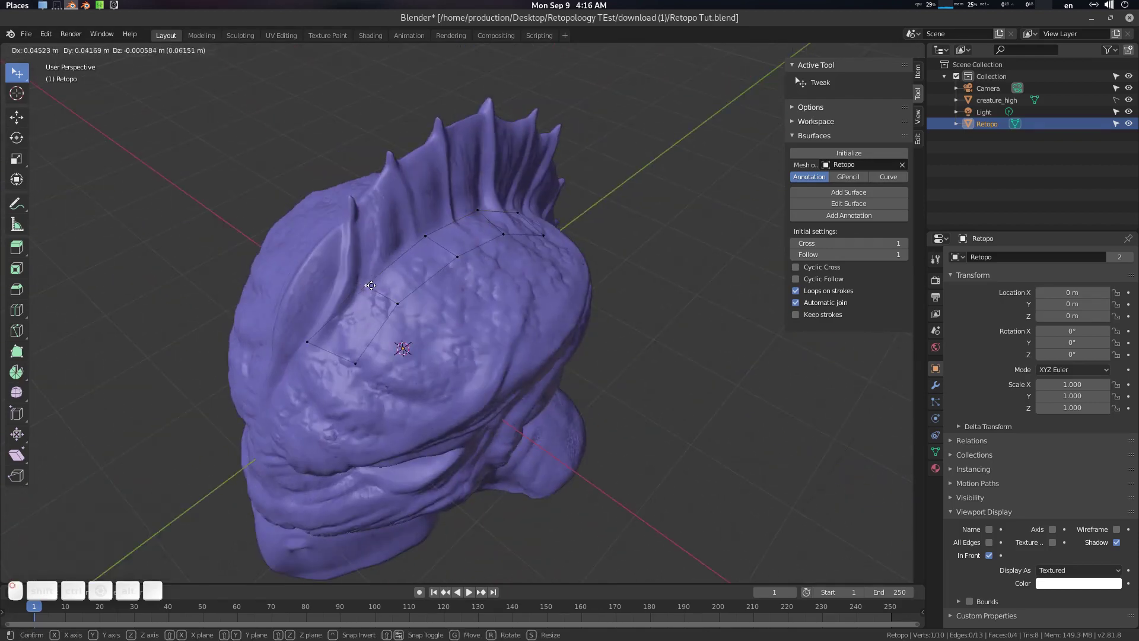
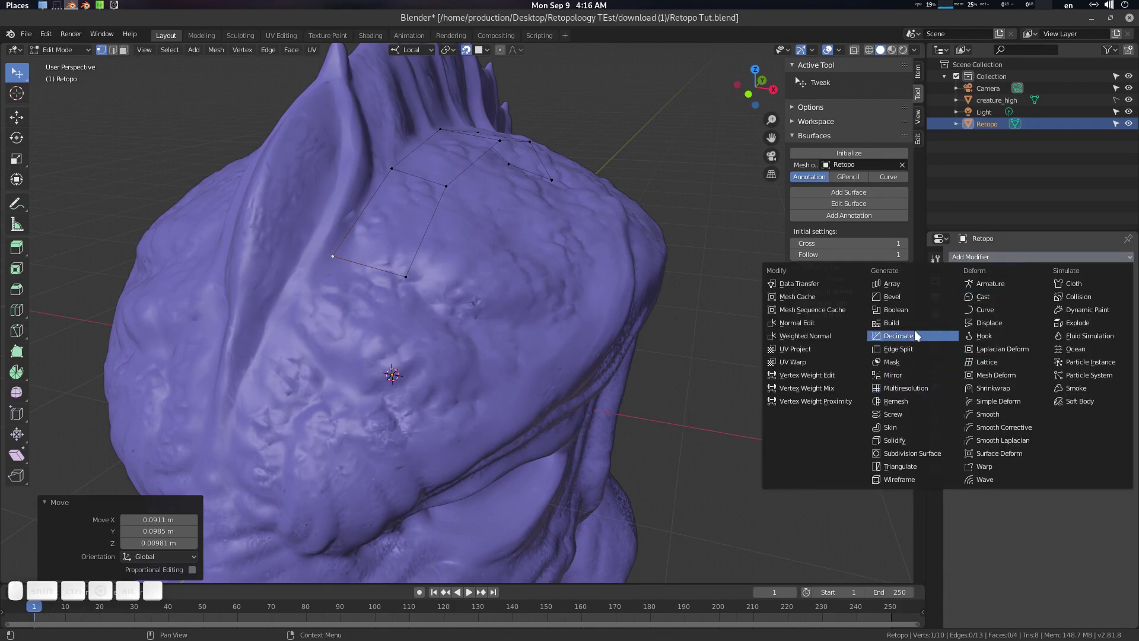
Step: Add a Solidify modifier to the patch and clear the vertex selection
click(911, 442)
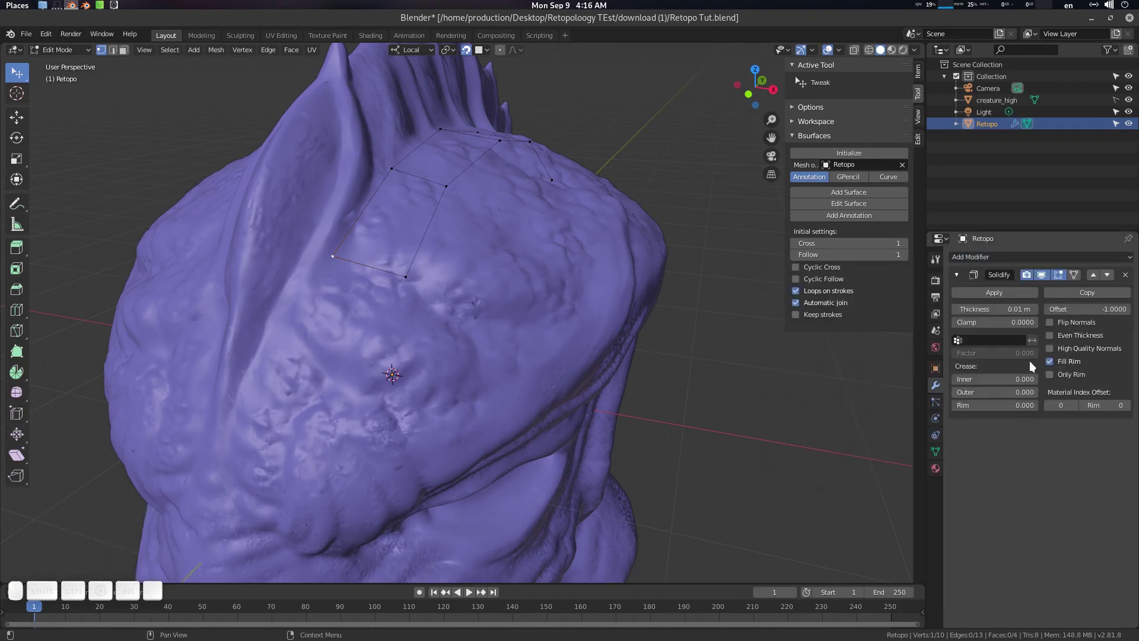
drag(578, 278, 567, 169)
scroll(down, 3)
click(564, 245)
scroll(up, 3)
click(533, 267)
key(a)
scroll(up, 3)
click(529, 277)
key(alt+a)
scroll(up, 3)
click(459, 280)
click(429, 277)
Step: Draw a guide stroke and extend the patch to eight faces with Bsurfaces
key(d)
drag(297, 424, 486, 283)
click(496, 282)
click(478, 220)
key(alt+q)
click(487, 229)
click(482, 256)
Step: Draw a further annotation guide stroke below the patch across the head
middle_click(497, 245)
scroll(down, 3)
drag(469, 243, 452, 269)
middle_click(417, 273)
key(a)
middle_click(477, 264)
key(d)
drag(356, 358, 524, 252)
click(497, 243)
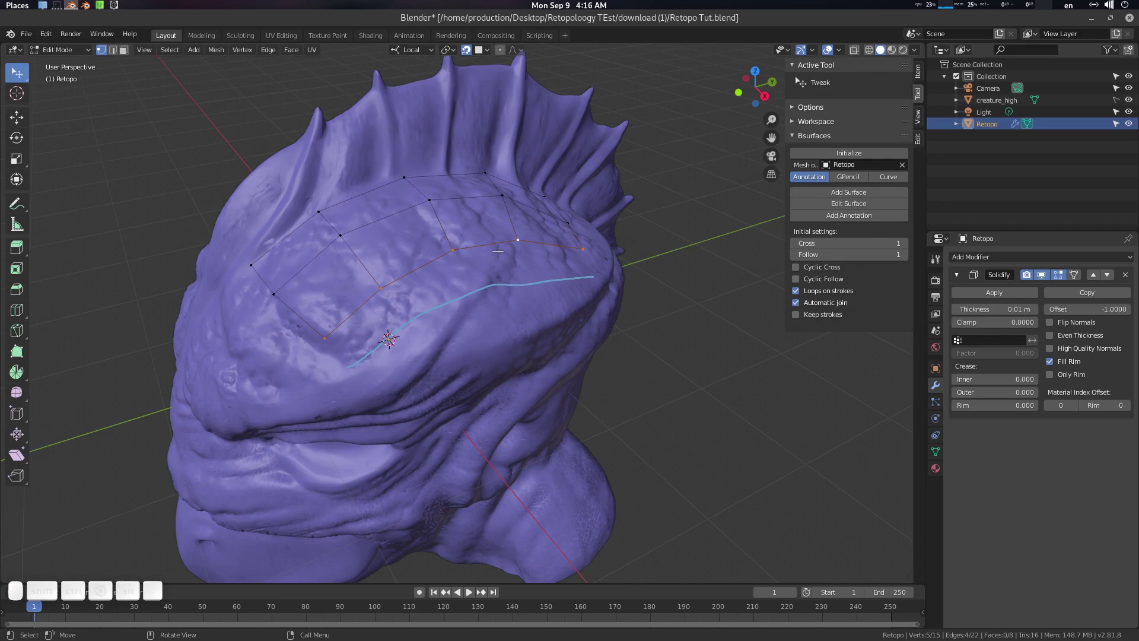
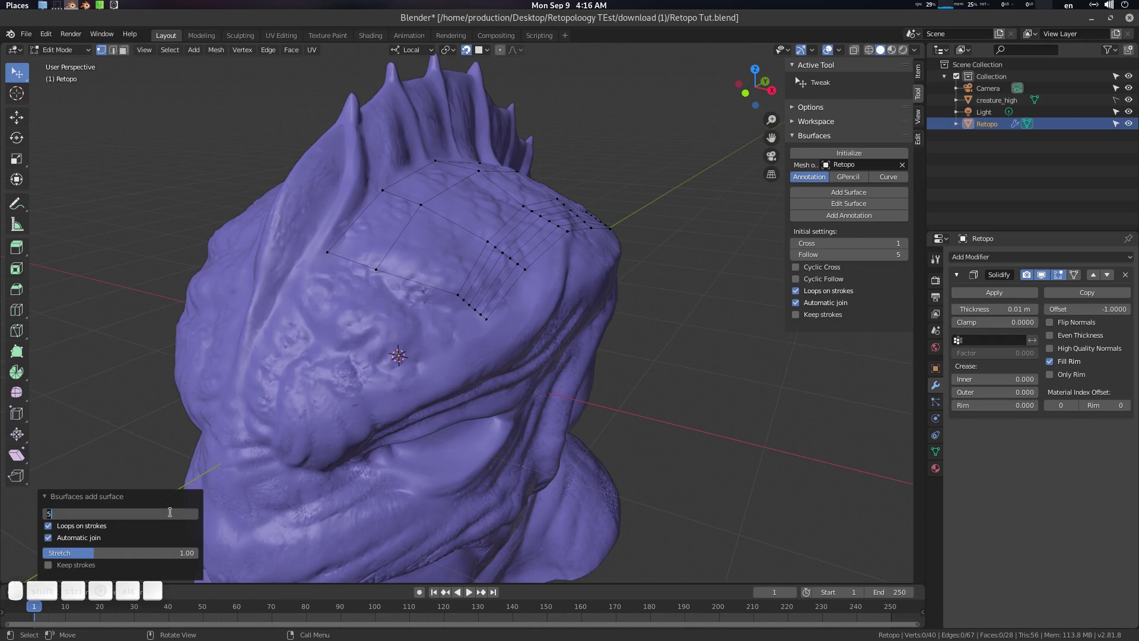
Step: Set Follow to 1 on the new Bsurfaces row, giving fifteen quad faces
key(1)
key(Return)
click(375, 357)
scroll(up, 3)
key(a)
click(437, 284)
click(429, 264)
click(399, 287)
Step: Draw the next guide stroke and reposition one new vertex onto the head
key(d)
drag(317, 233, 414, 267)
click(418, 253)
click(419, 293)
key(alt+q)
click(421, 296)
click(448, 303)
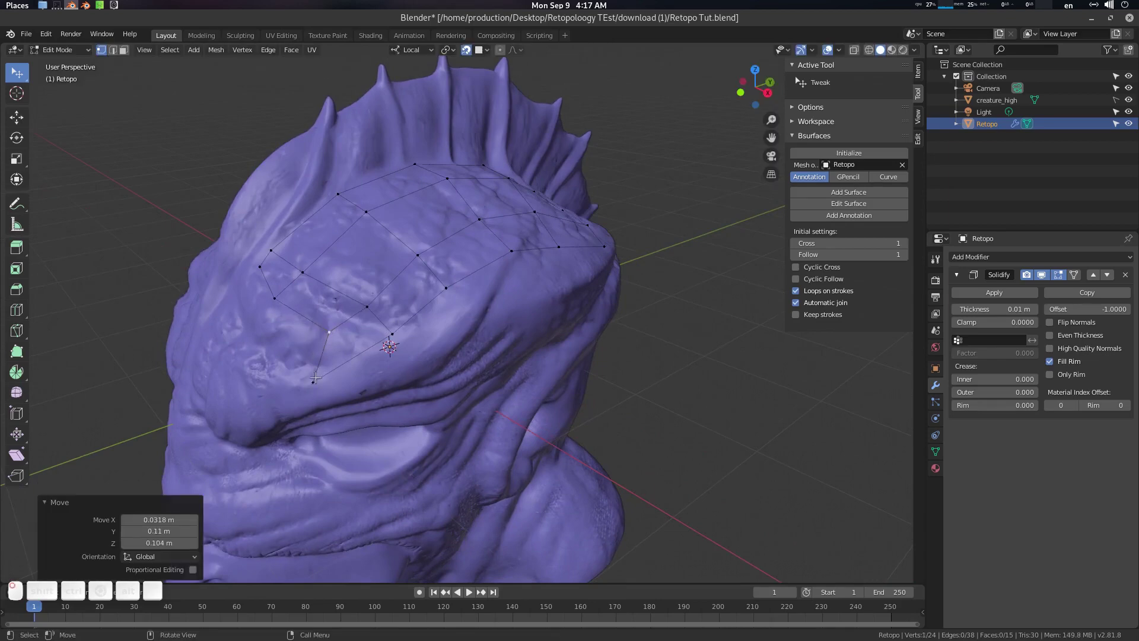
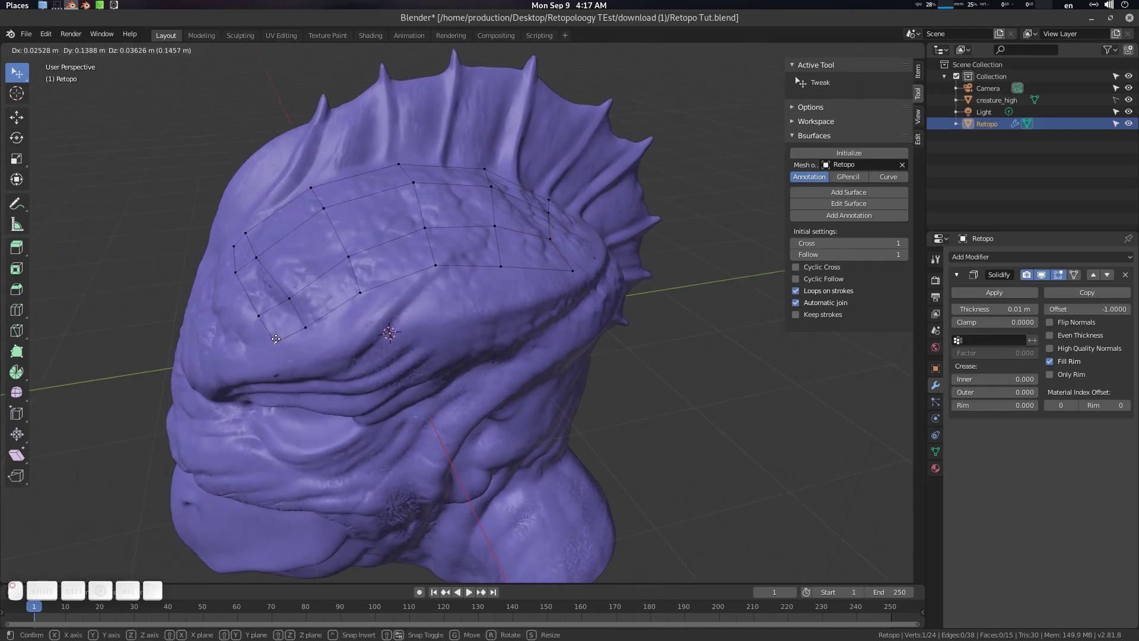
Step: Nudge patch vertices into place and leave Edit Mode for Object Mode
click(394, 328)
click(343, 315)
click(370, 298)
click(531, 262)
key(Tab)
click(494, 294)
key(Tab)
click(520, 283)
key(Tab)
click(454, 297)
Step: Add a level-2 Subdivision Surface modifier and move it above Solidify
key(ctrl+2)
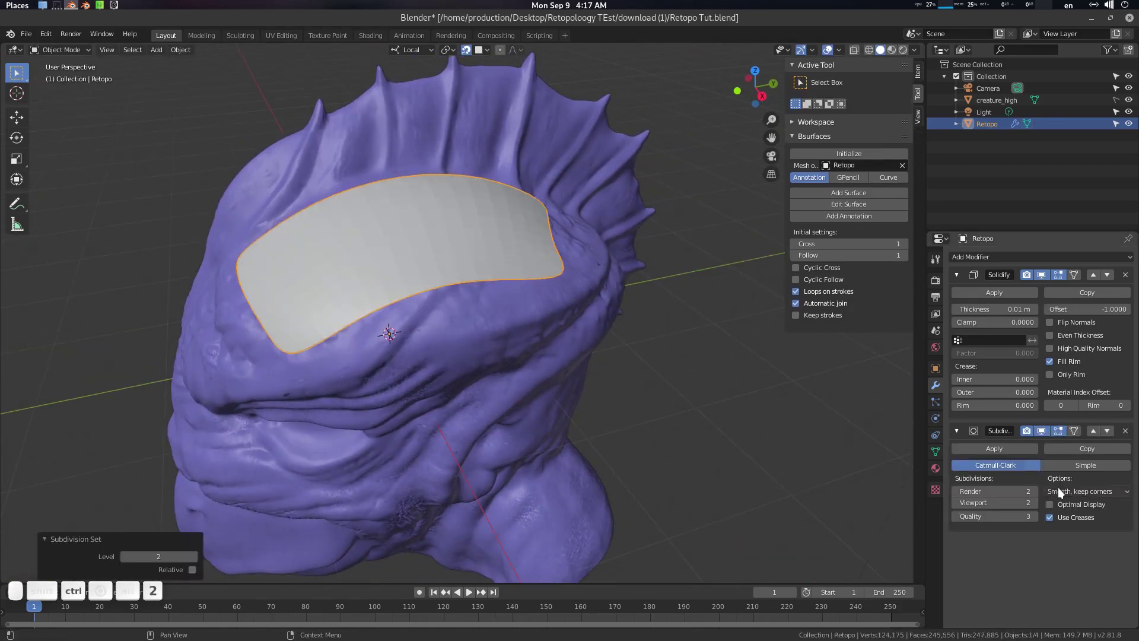
click(1097, 436)
click(380, 320)
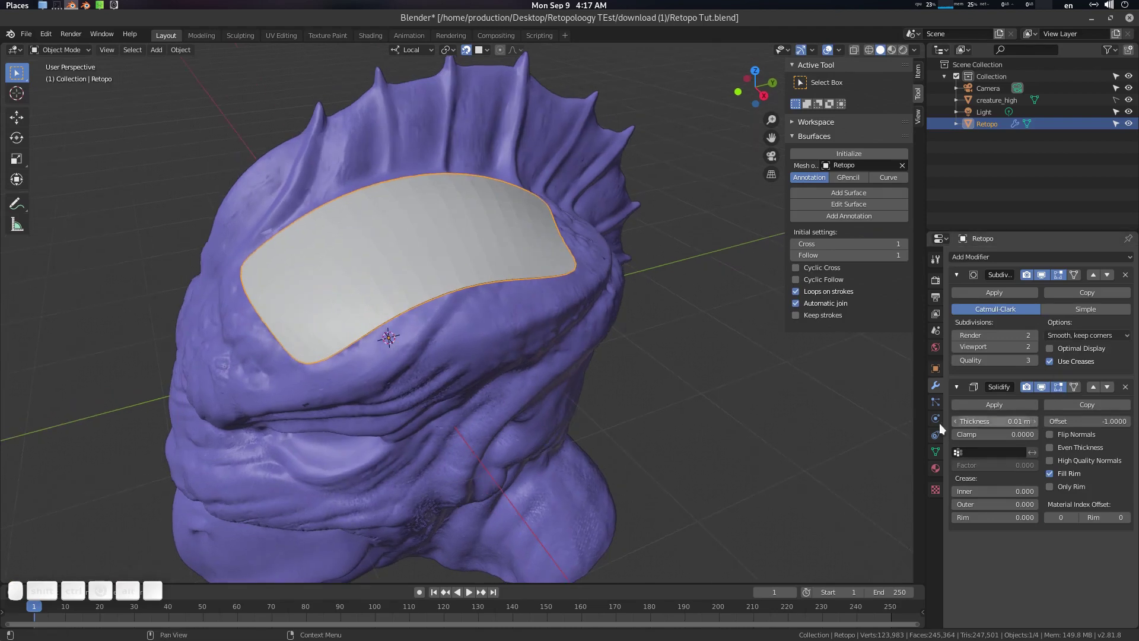
click(940, 393)
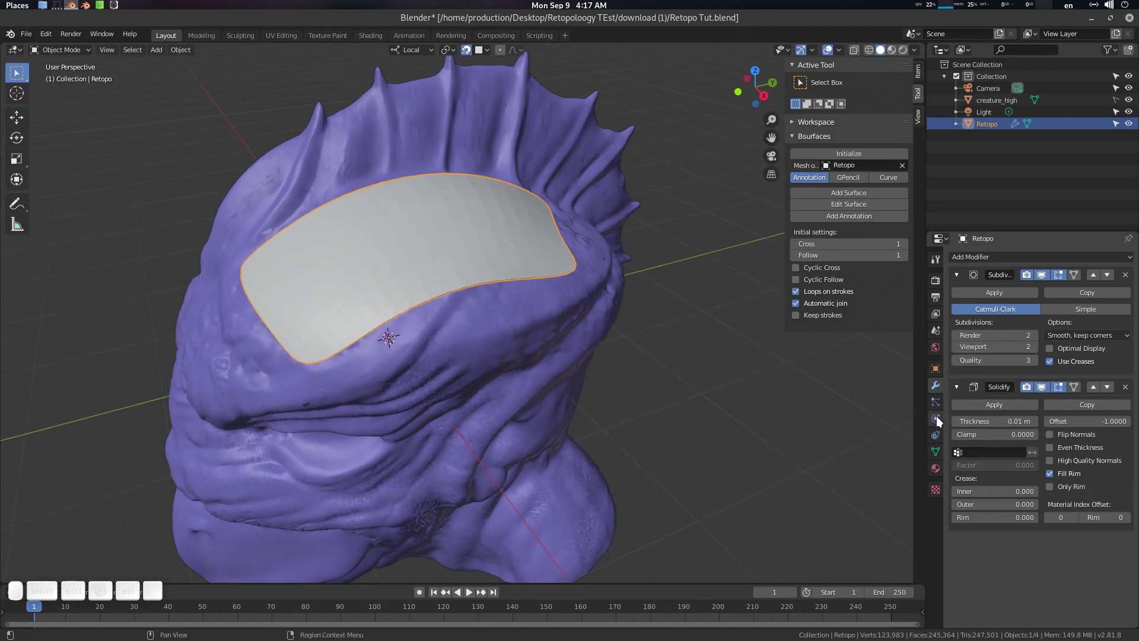
click(326, 265)
Step: Return to Edit Mode on the smoothed, thickened forehead patch
key(Tab)
click(415, 272)
click(997, 267)
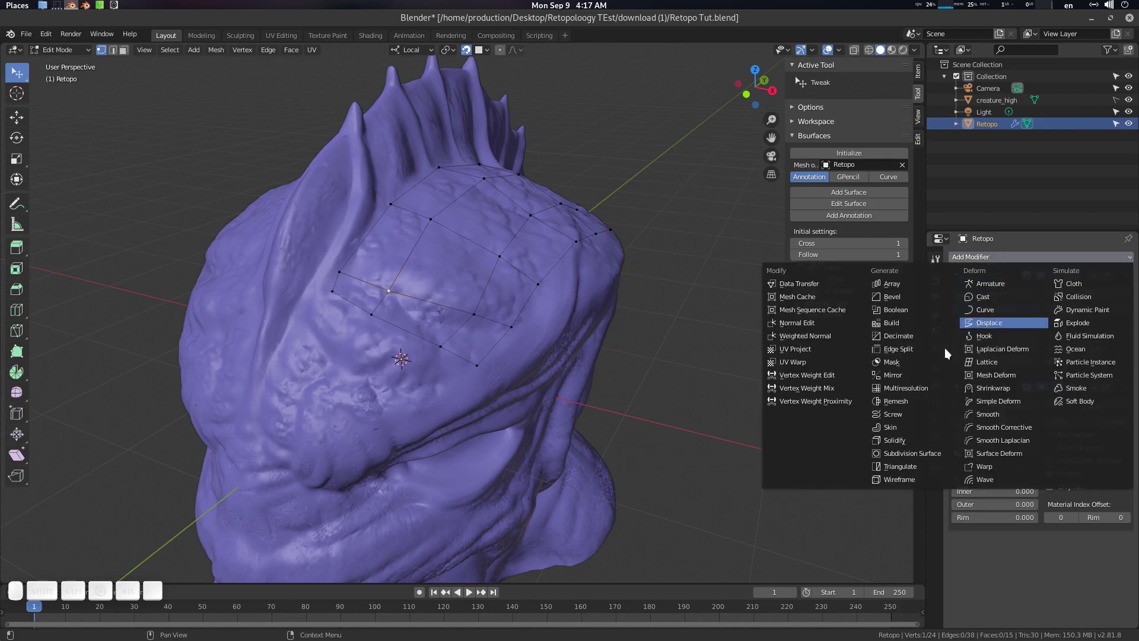
Step: Add a Mirror modifier on X and move it to the top of the stack
click(916, 382)
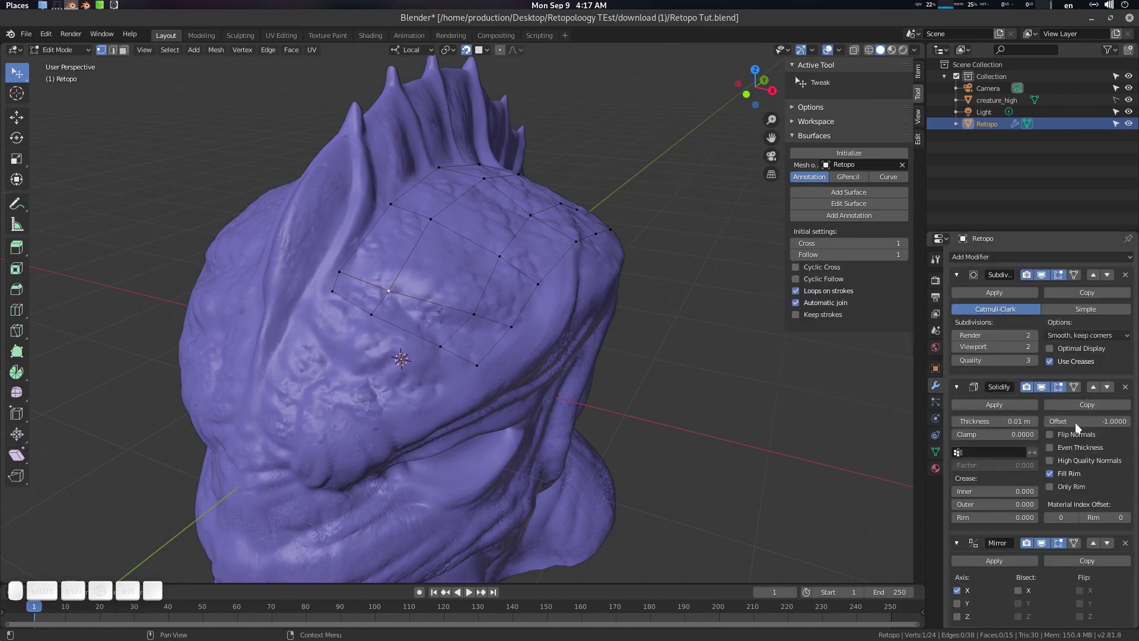
click(1100, 546)
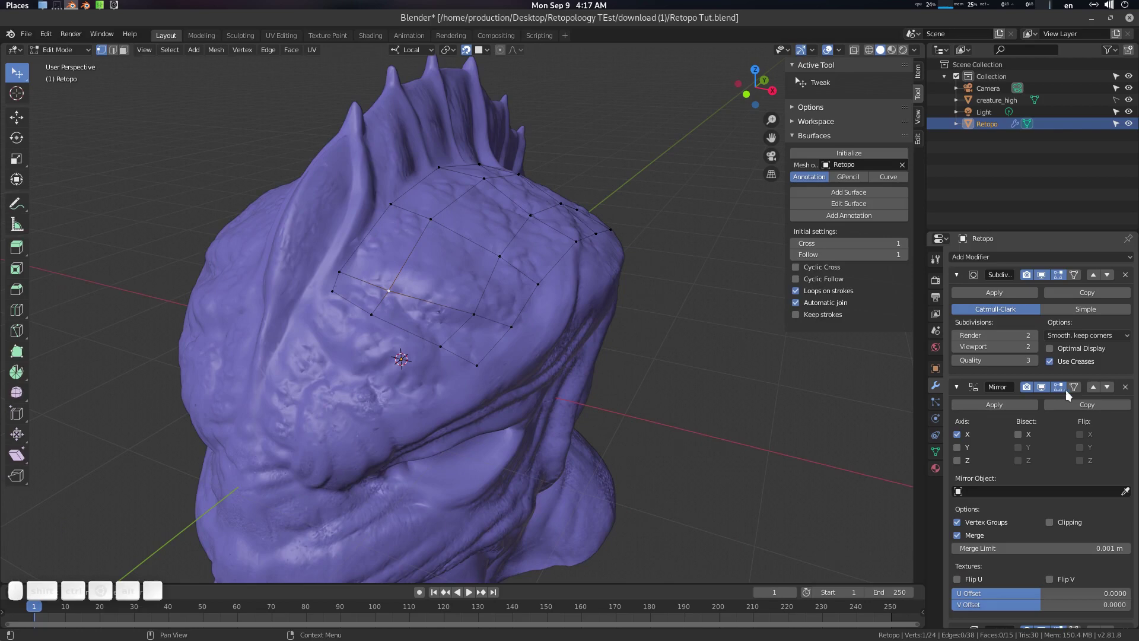
click(1099, 391)
click(963, 520)
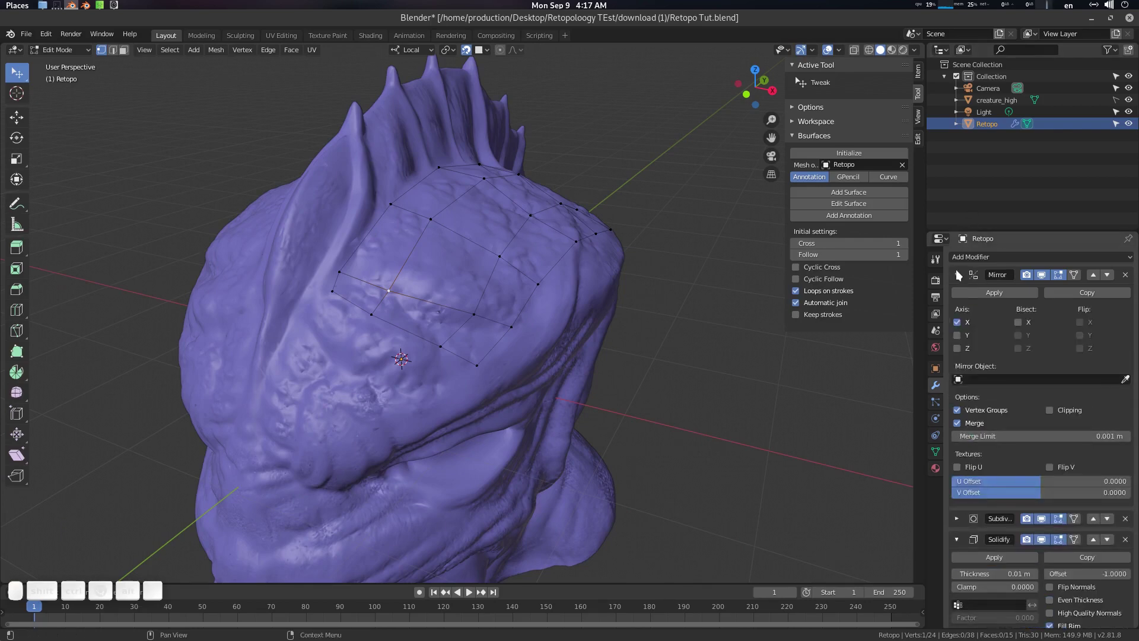
Step: Collapse the Mirror, Subdivision and Solidify modifier panels
middle_click(1070, 418)
click(1069, 417)
click(960, 278)
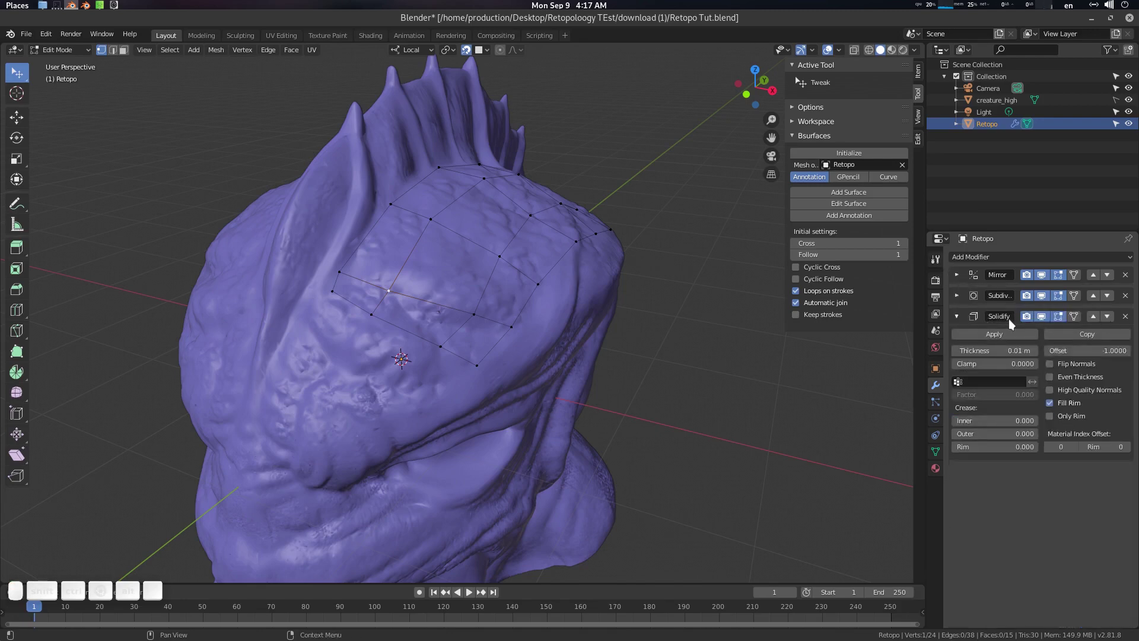
click(963, 319)
Step: Add a Bsurfaces row bringing the mirrored patch to eighteen faces, then switch to front view
click(540, 288)
key(Tab)
click(395, 271)
middle_click(418, 272)
key(Tab)
middle_click(513, 280)
middle_click(1076, 277)
scroll(up, 3)
click(528, 276)
click(342, 310)
click(26, 77)
Step: Draw guide strokes toward the central ridge and Add Surface to grow the brow patch to eighteen faces
click(451, 314)
drag(445, 314, 439, 323)
middle_click(436, 321)
middle_click(430, 299)
key(a)
click(431, 300)
click(436, 291)
key(d)
drag(372, 266, 495, 268)
click(500, 263)
key(alt+q)
Step: Nudge a couple of new patch vertices near the ridge onto the sculpt
click(491, 277)
click(480, 313)
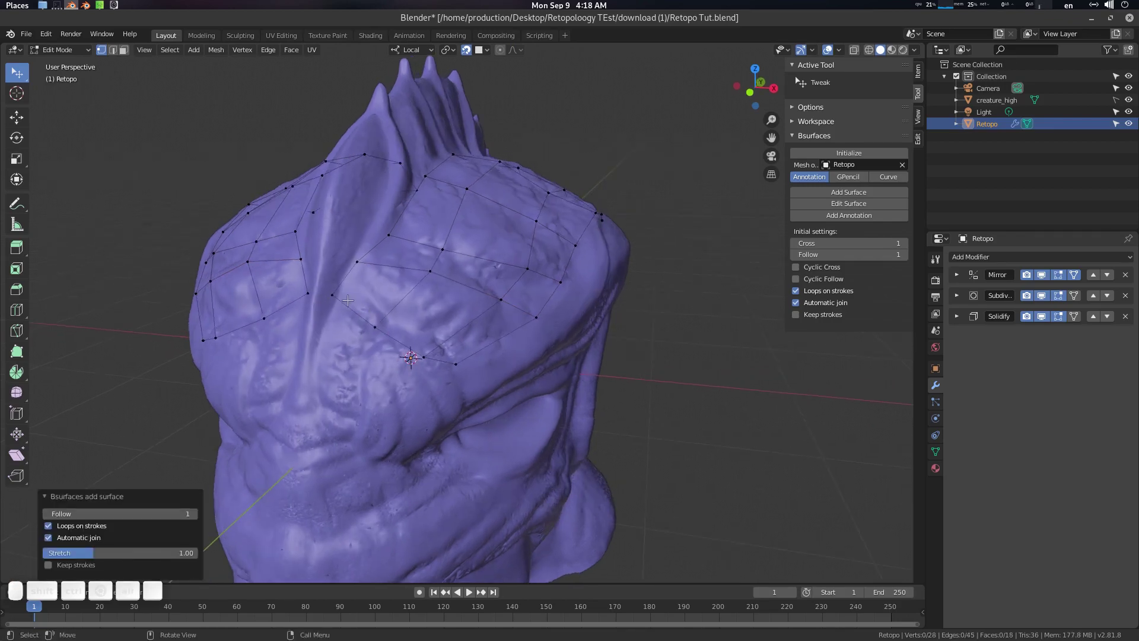
click(337, 294)
click(374, 316)
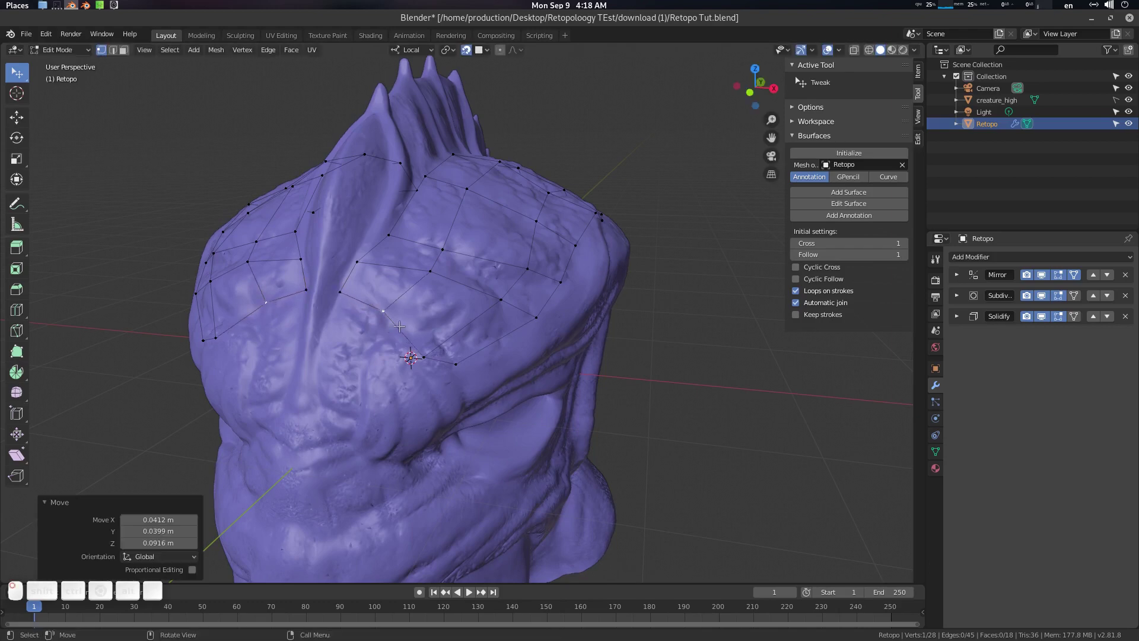
click(425, 348)
click(431, 341)
Step: Zoom to the eye and draw a first curved guide stroke beside it
scroll(up, 3)
click(431, 326)
key(a)
drag(433, 335, 395, 292)
key(d)
click(359, 269)
Step: Draw guide strokes above, around and below the eye to outline a ring and a smaller loop
click(406, 242)
click(458, 229)
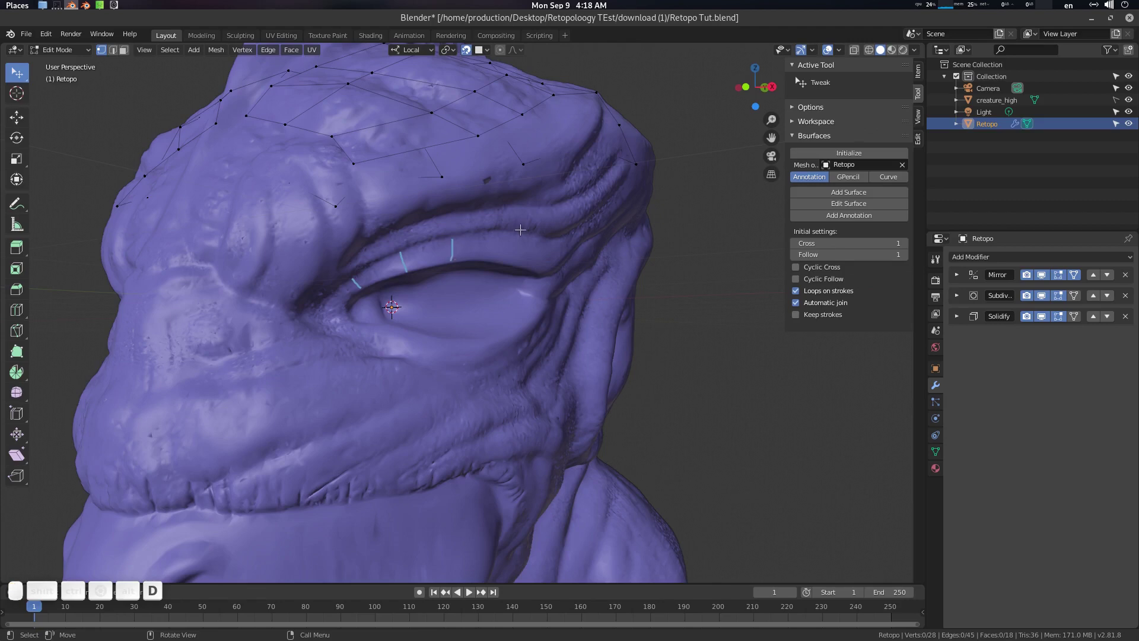
click(526, 224)
click(537, 262)
click(504, 225)
click(518, 264)
click(484, 279)
click(483, 292)
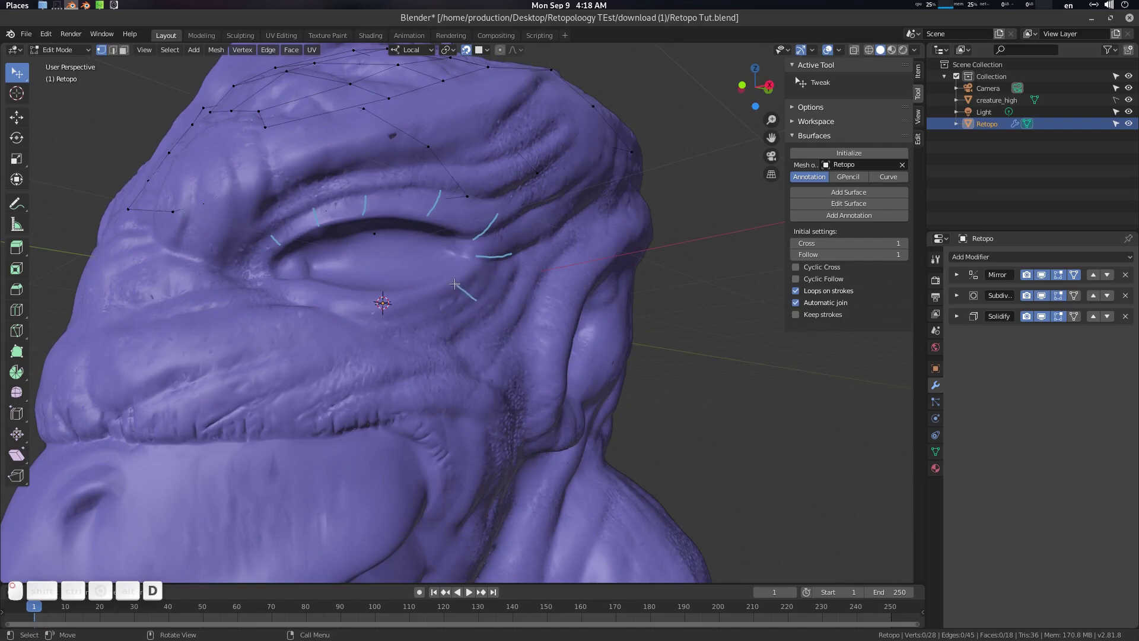
click(429, 313)
click(358, 307)
click(299, 290)
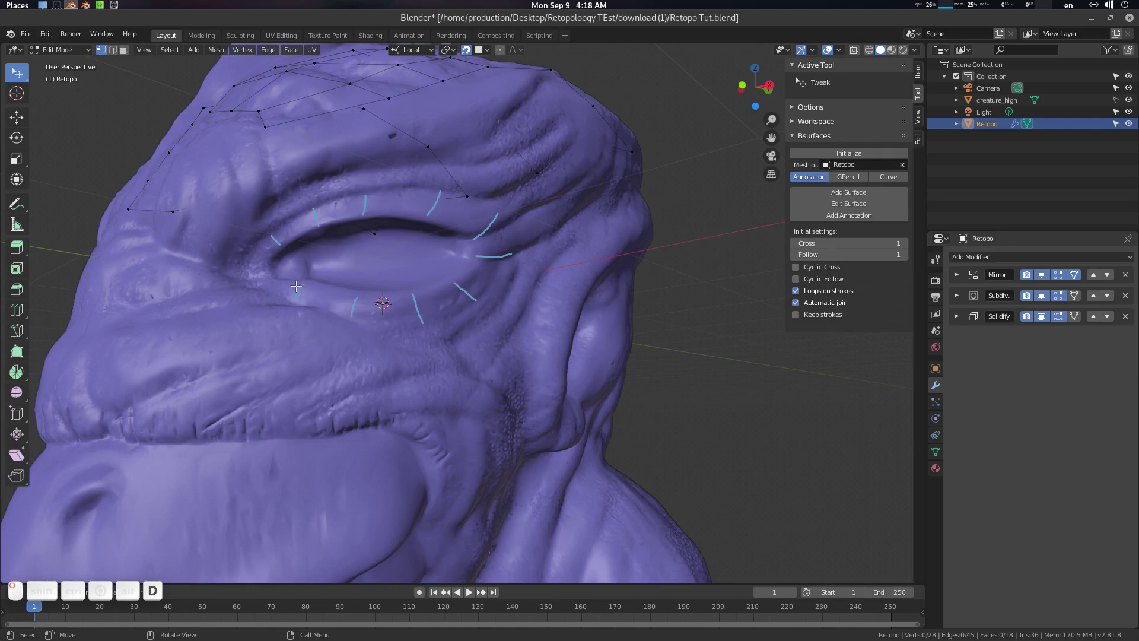
click(266, 272)
click(331, 268)
Step: Add Surface from the eye strokes and check the resulting edges in and out of Edit Mode
key(q)
click(377, 307)
click(429, 328)
click(456, 296)
click(467, 236)
key(Tab)
click(569, 295)
scroll(down, 3)
key(Tab)
scroll(up, 3)
click(428, 315)
Step: Build the edge ring around the eye and bridge it to the smaller loop, reaching 29 faces
key(a)
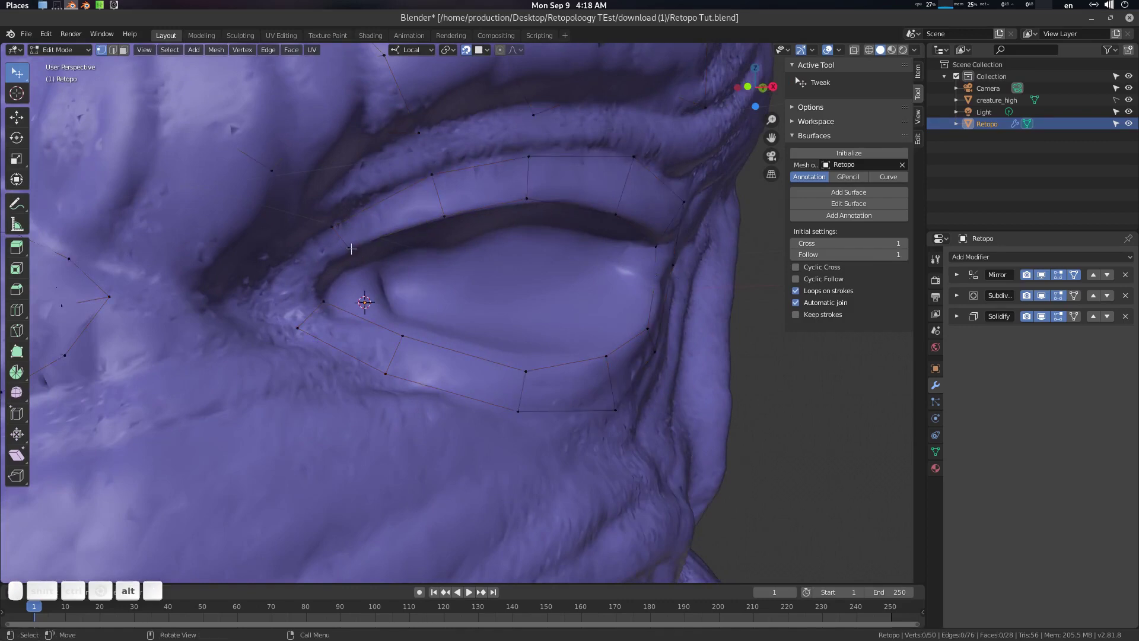
drag(356, 215, 341, 286)
click(343, 281)
click(415, 261)
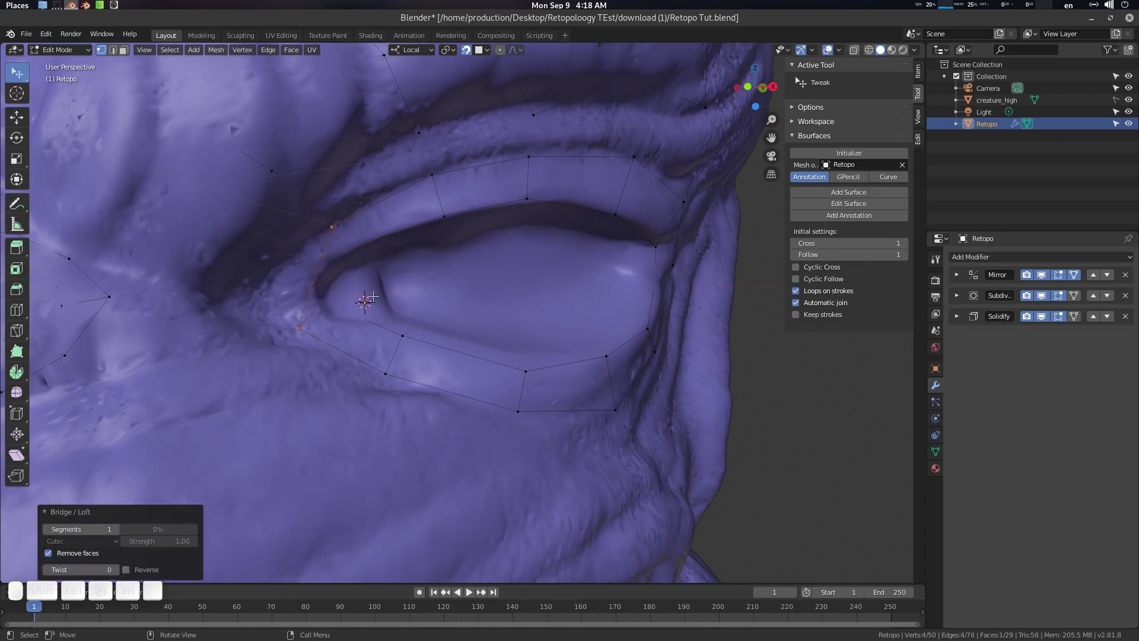
click(334, 280)
click(318, 291)
key(shift+a)
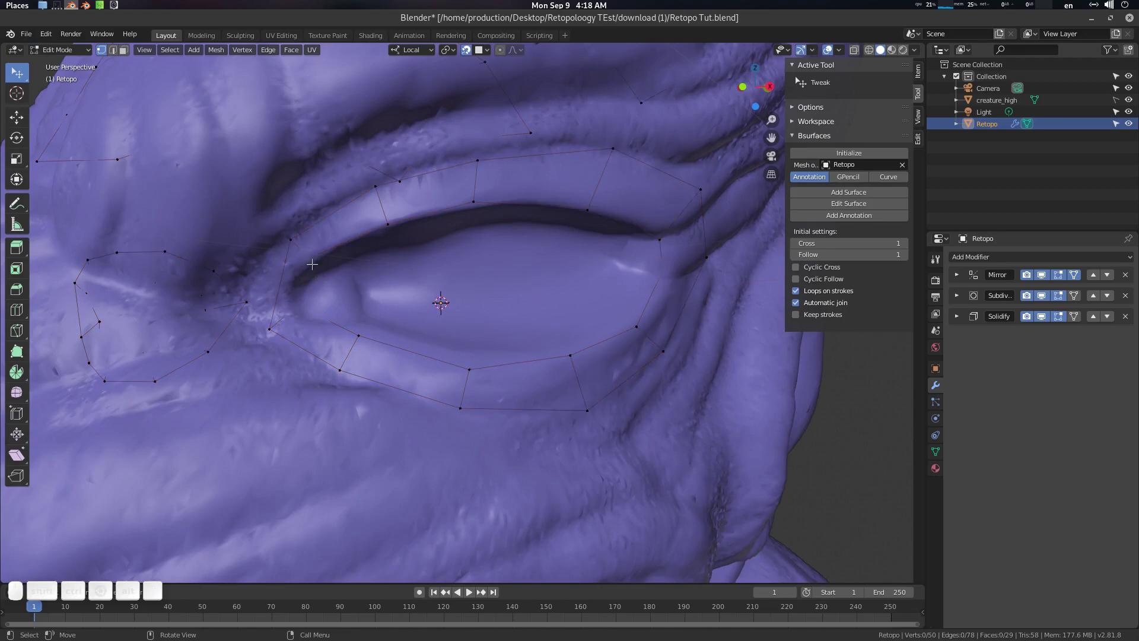
scroll(down, 3)
Step: Fill the eye ring with faces via Q > Add Surface and show modifier results while editing
key(q)
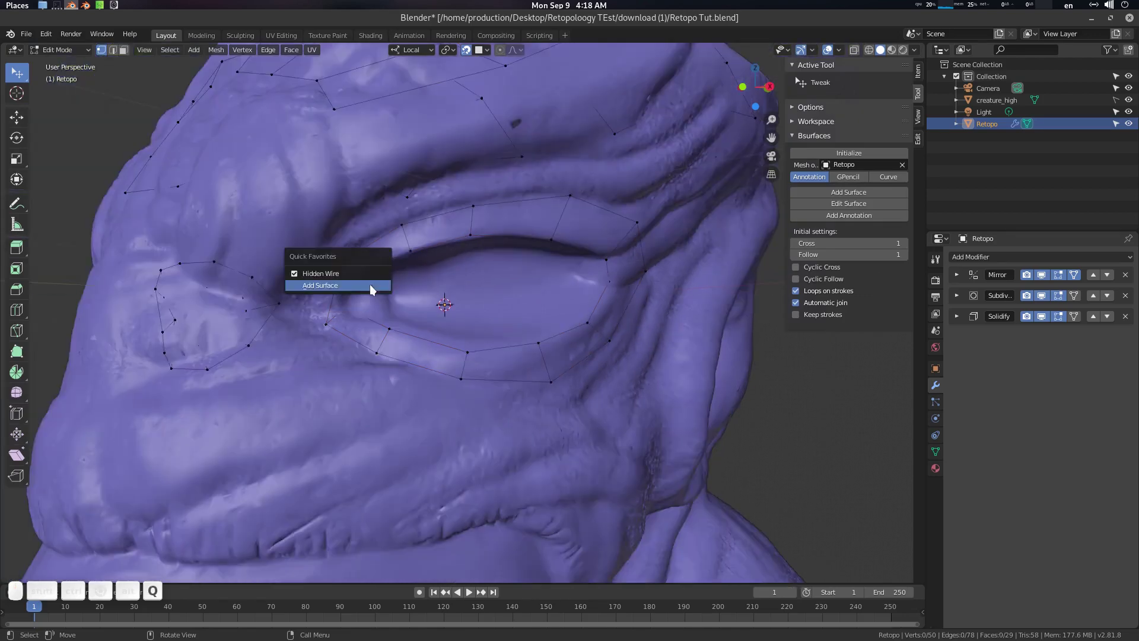
click(345, 273)
click(386, 305)
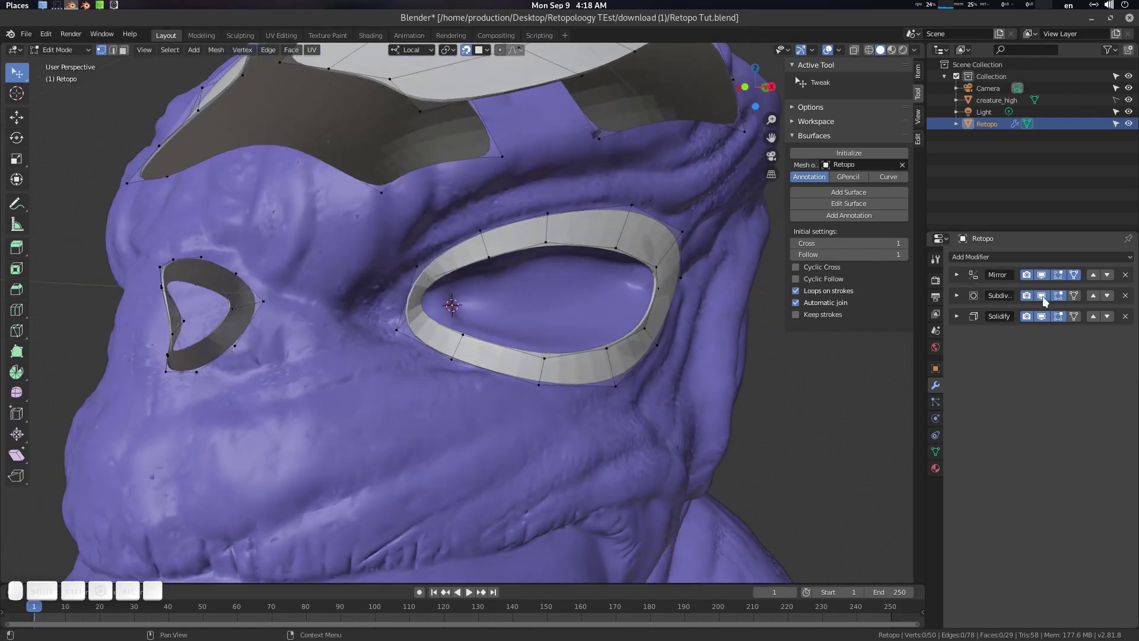
click(1047, 300)
click(495, 330)
scroll(up, 3)
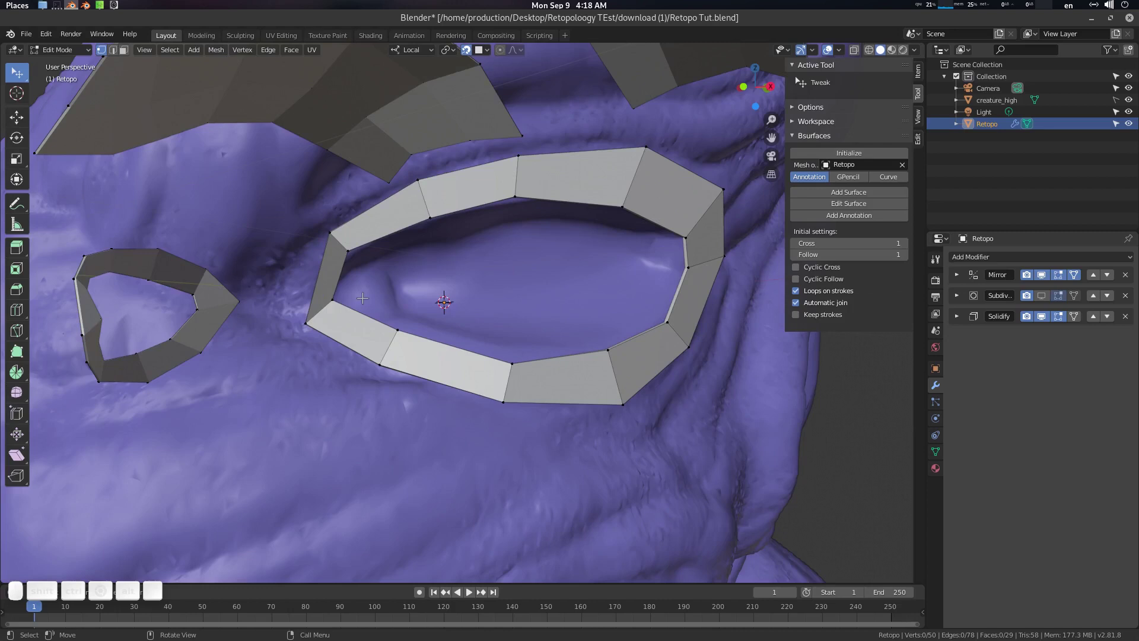
Step: Fill the smaller loop with faces via Add Surface and select the brow vertices
key(q)
click(361, 291)
click(332, 299)
click(308, 317)
drag(328, 233, 344, 260)
drag(343, 252, 475, 260)
scroll(down, 3)
Step: Grab the eye ring's inner-corner vertex onto the sculpt and pull another vertex beyond the forehead patch
click(510, 283)
scroll(down, 3)
click(526, 273)
click(524, 286)
click(509, 285)
drag(579, 237, 595, 256)
middle_click(595, 256)
middle_click(550, 189)
middle_click(586, 247)
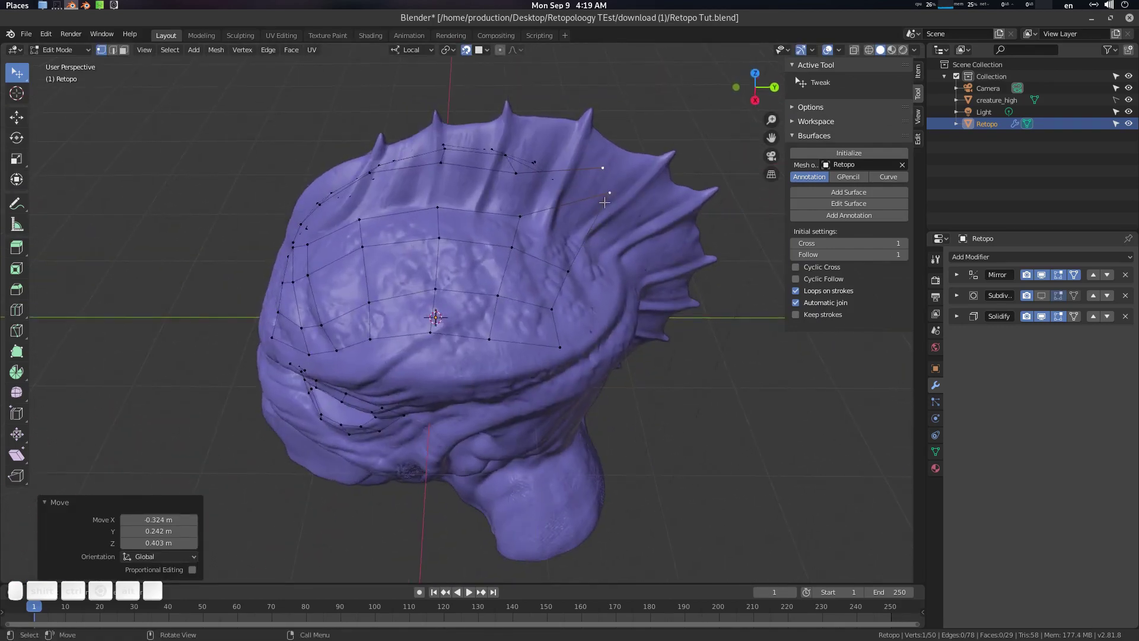
Step: Select nine vertices in the middle of the forehead patch and slide them along their edges with GG
drag(611, 193, 540, 276)
click(590, 275)
click(487, 288)
click(496, 273)
click(453, 294)
drag(483, 177, 446, 324)
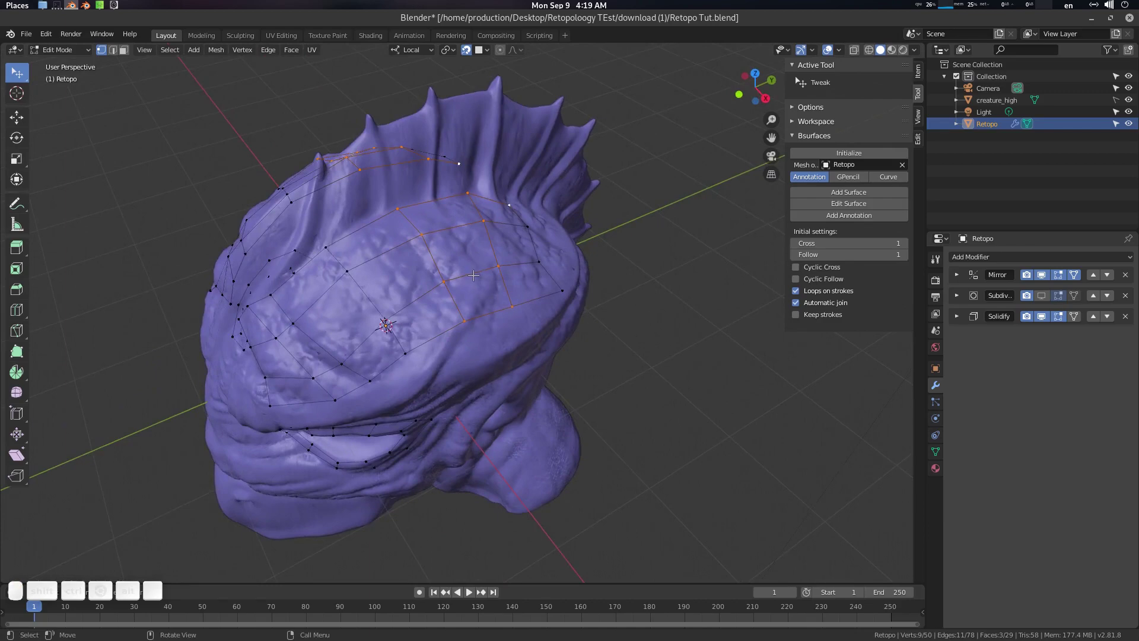
key(g)
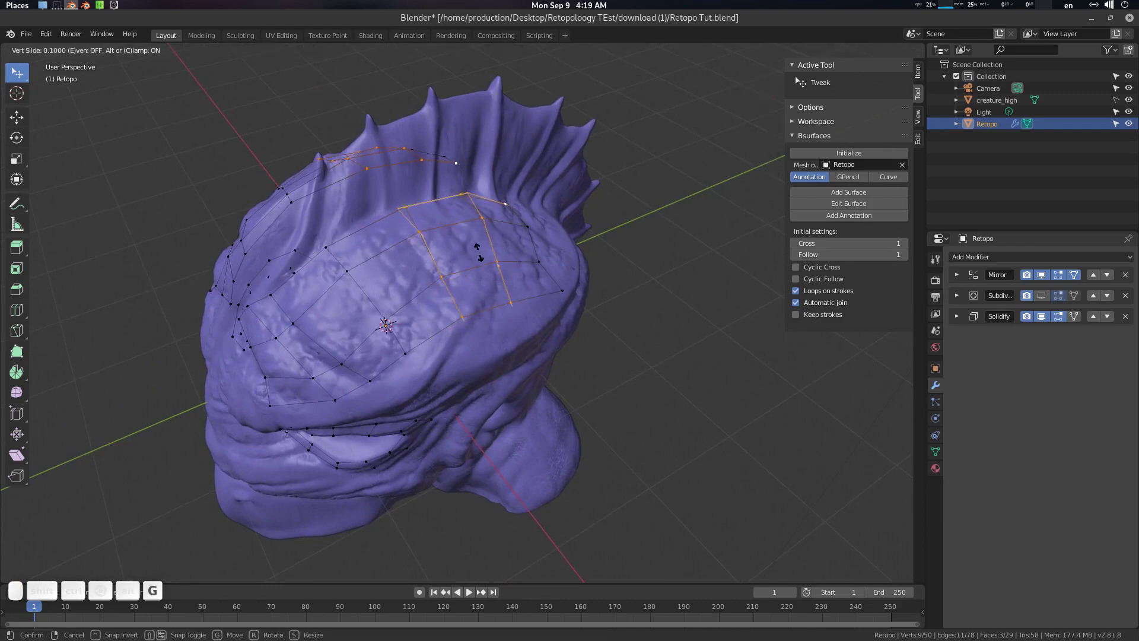
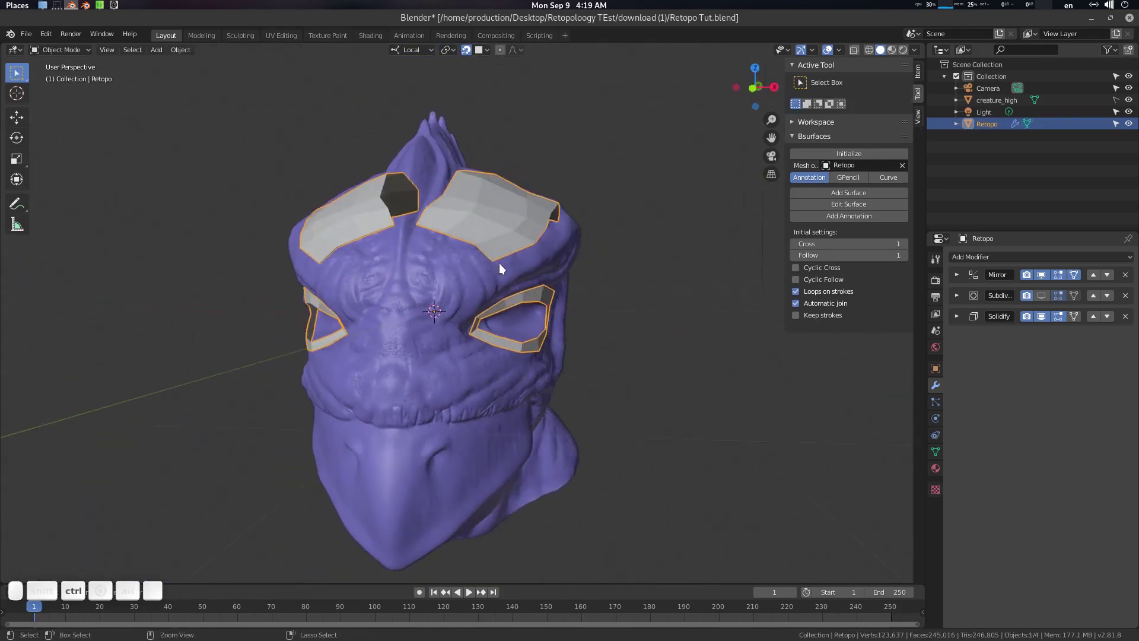
Step: Raise the Retopo shell's Subdivision to level 2 and enable its edit-mode display
key(ctrl+2)
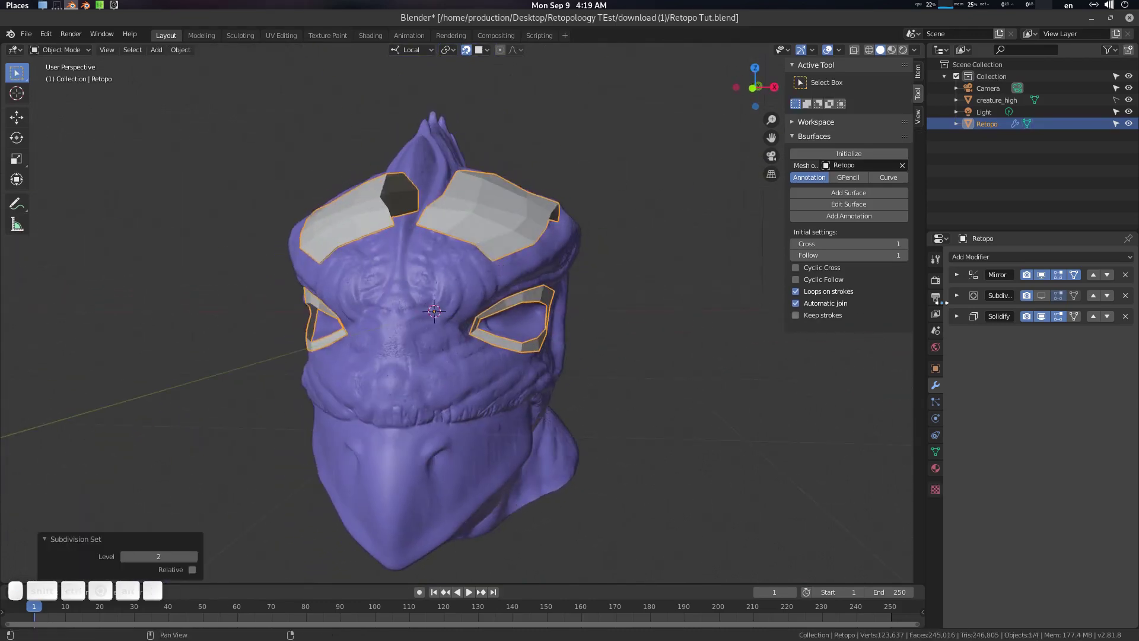
click(1050, 299)
click(627, 320)
click(465, 346)
Step: Re-enter Edit Mode on the 29-face Retopo mesh with its loops drawn as wireframe over the head
key(Tab)
click(454, 322)
scroll(up, 3)
click(446, 319)
key(a)
click(479, 299)
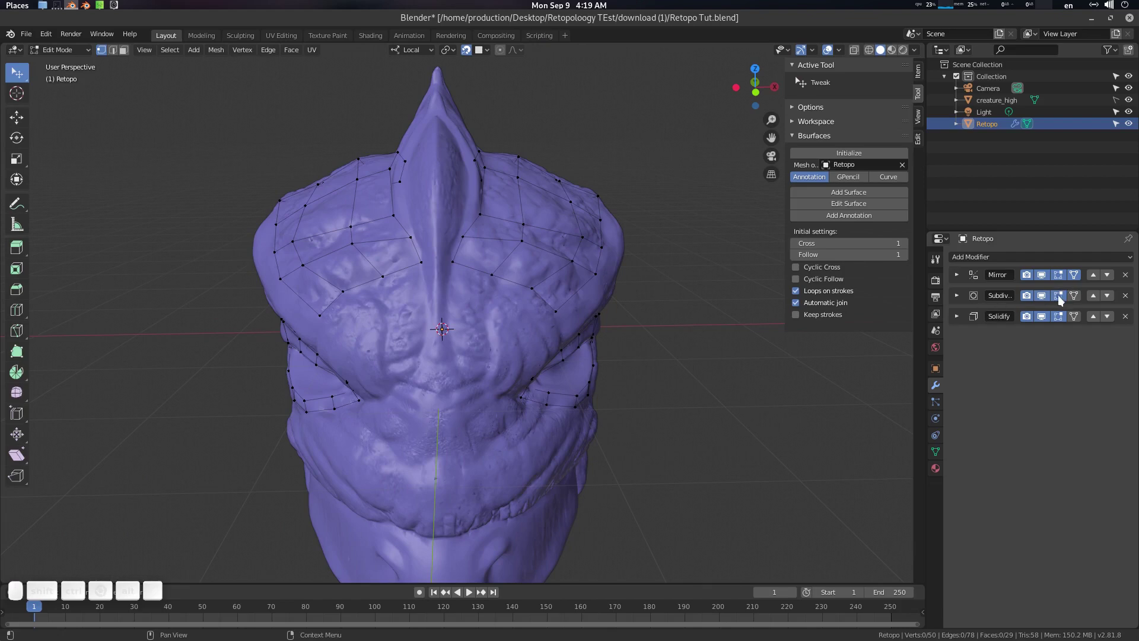
Step: Enter Edit Mode on the Retopo mesh and frame the gap between the two brow patches
click(576, 303)
key(Tab)
click(543, 303)
key(Tab)
click(520, 296)
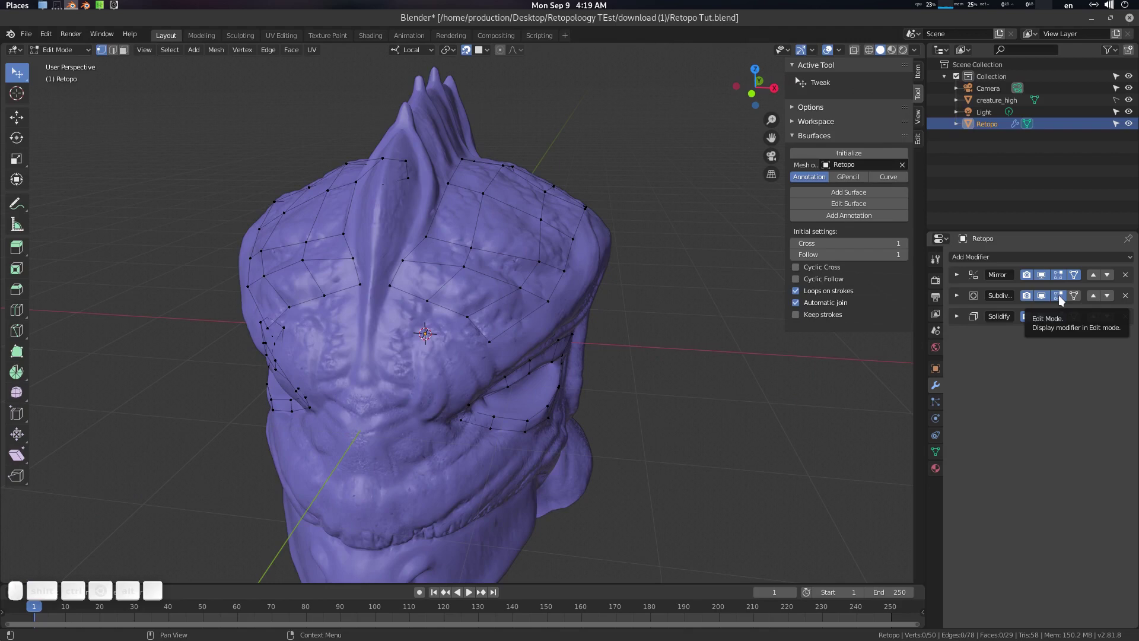
click(1064, 299)
scroll(up, 3)
click(530, 338)
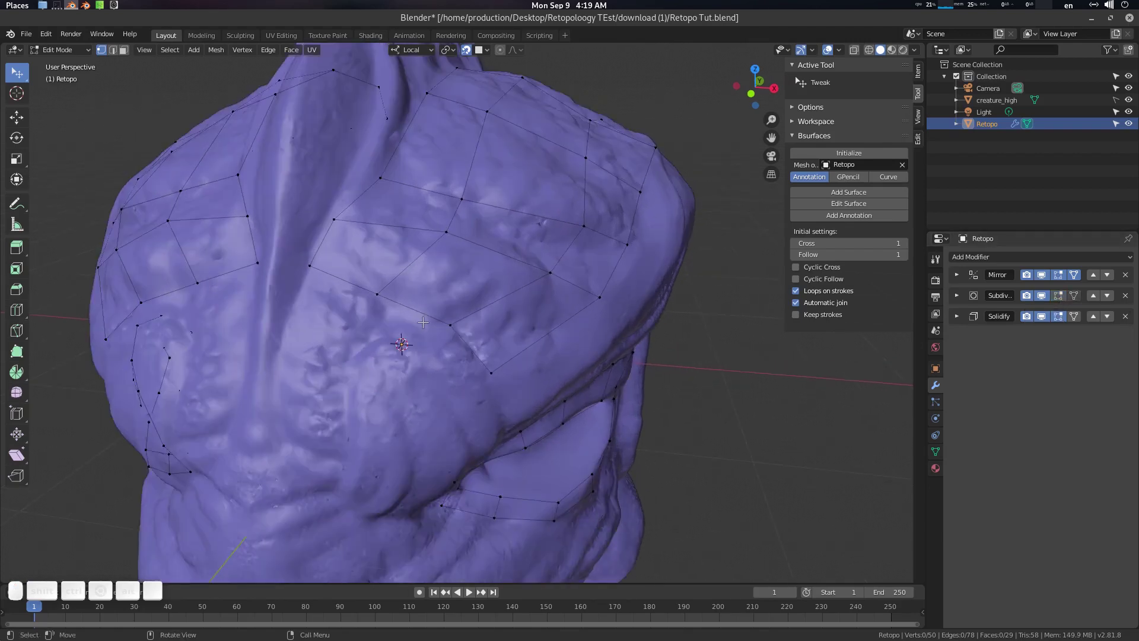
click(428, 319)
Step: Draw an annotation stroke across the forehead gap and bridge it with Bsurfaces Add Surface from Quick Favorites
key(a)
click(405, 304)
click(410, 270)
key(a)
click(415, 298)
middle_click(413, 287)
key(d)
drag(327, 238, 455, 232)
key(a)
click(454, 219)
key(q)
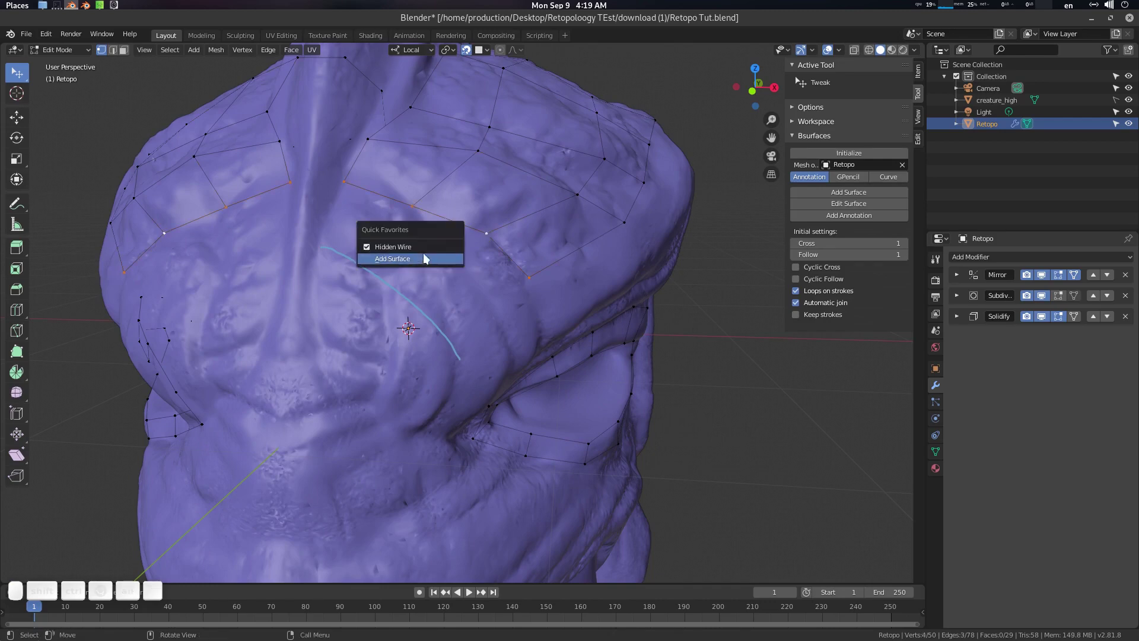
click(417, 261)
click(451, 253)
Step: Move and extrude the new patch's lower-edge vertices down between the eyes toward the eye rings
drag(446, 320, 455, 282)
key(a)
scroll(down, 3)
drag(487, 229, 447, 250)
click(447, 250)
key(a)
click(422, 234)
click(409, 285)
middle_click(449, 261)
scroll(up, 3)
middle_click(444, 311)
key(a)
click(462, 220)
key(e)
click(465, 291)
click(439, 268)
click(439, 269)
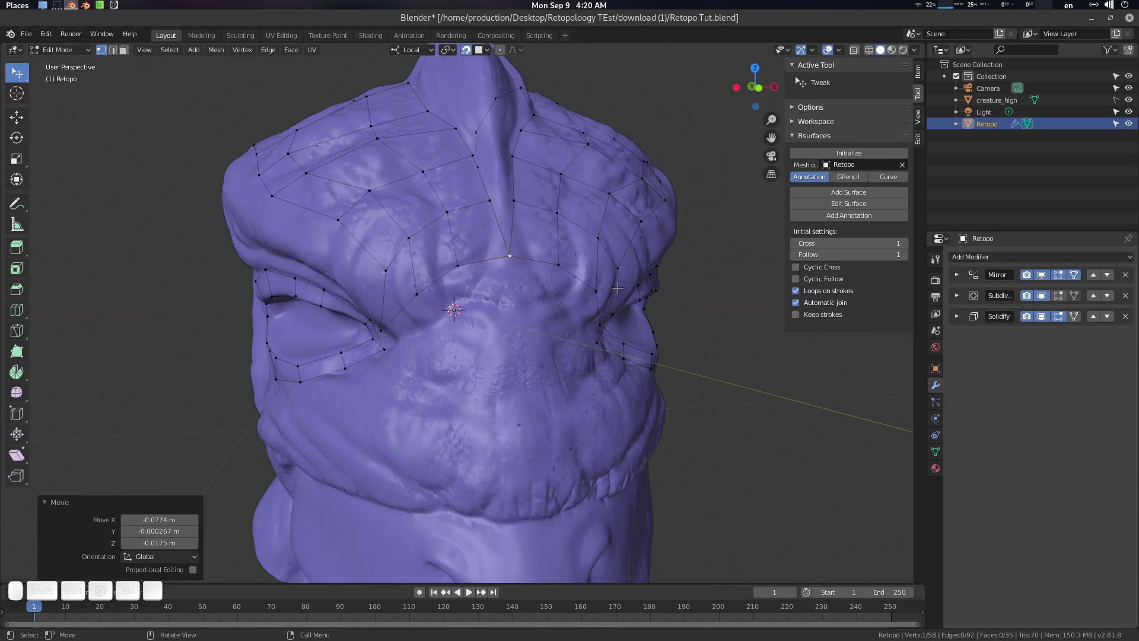
click(583, 285)
drag(510, 291, 523, 255)
click(523, 260)
Step: Check the bridged forehead surface in Object Mode and adjust a stray vertex
key(Tab)
scroll(down, 3)
middle_click(550, 262)
middle_click(605, 298)
click(543, 290)
key(alt+a)
drag(575, 292, 515, 285)
key(Tab)
Step: Extrude the selected lower edge once more, reaching 36 faces, and return to the thickened shell in Object Mode
scroll(up, 3)
click(481, 299)
key(a)
click(468, 267)
key(alt+e)
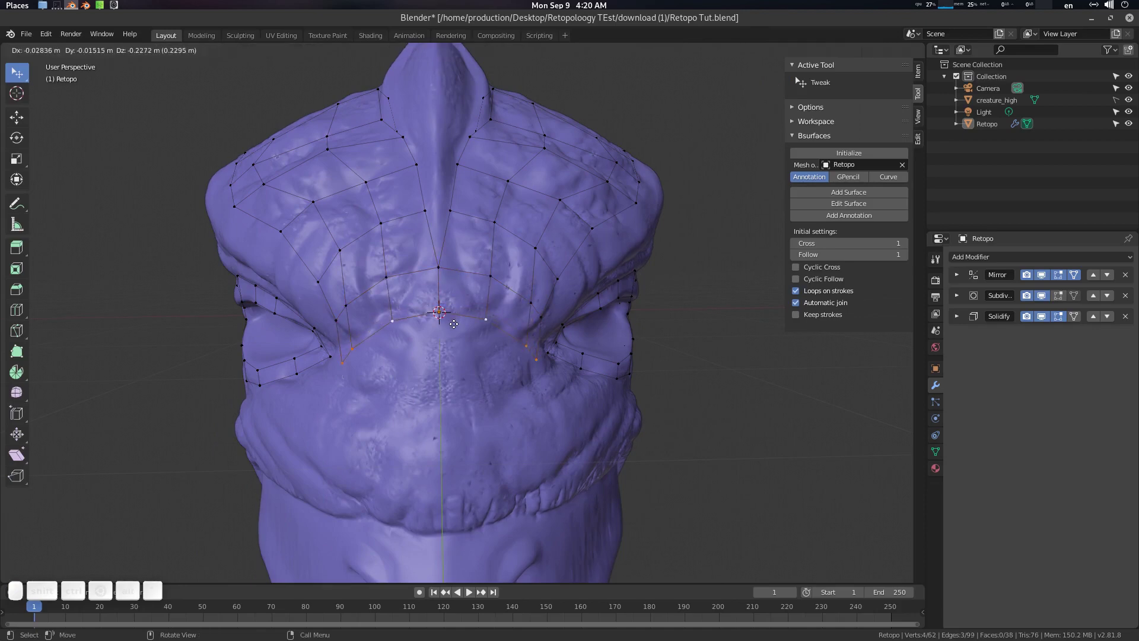
click(456, 322)
scroll(up, 3)
click(457, 328)
key(Tab)
scroll(down, 3)
key(alt+a)
click(500, 294)
click(358, 335)
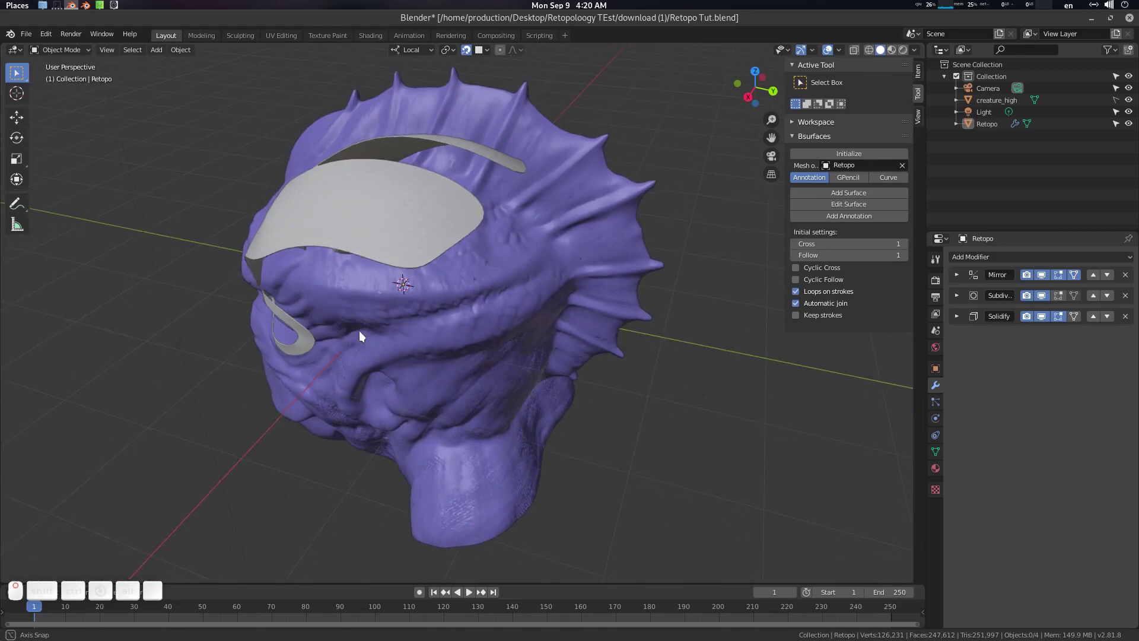
Step: Draw a guide stroke along the forehead's side edge and turn it into a new Bsurfaces face row (41 faces)
key(Tab)
scroll(up, 3)
key(a)
key(d)
drag(583, 212, 442, 247)
key(a)
click(479, 217)
click(463, 215)
key(q)
click(482, 233)
drag(502, 257, 547, 238)
Step: Check the new side row in Object Mode and slide its end vertex into place
key(Tab)
click(480, 267)
key(Tab)
click(512, 257)
drag(514, 248, 564, 251)
scroll(down, 3)
middle_click(558, 251)
scroll(up, 3)
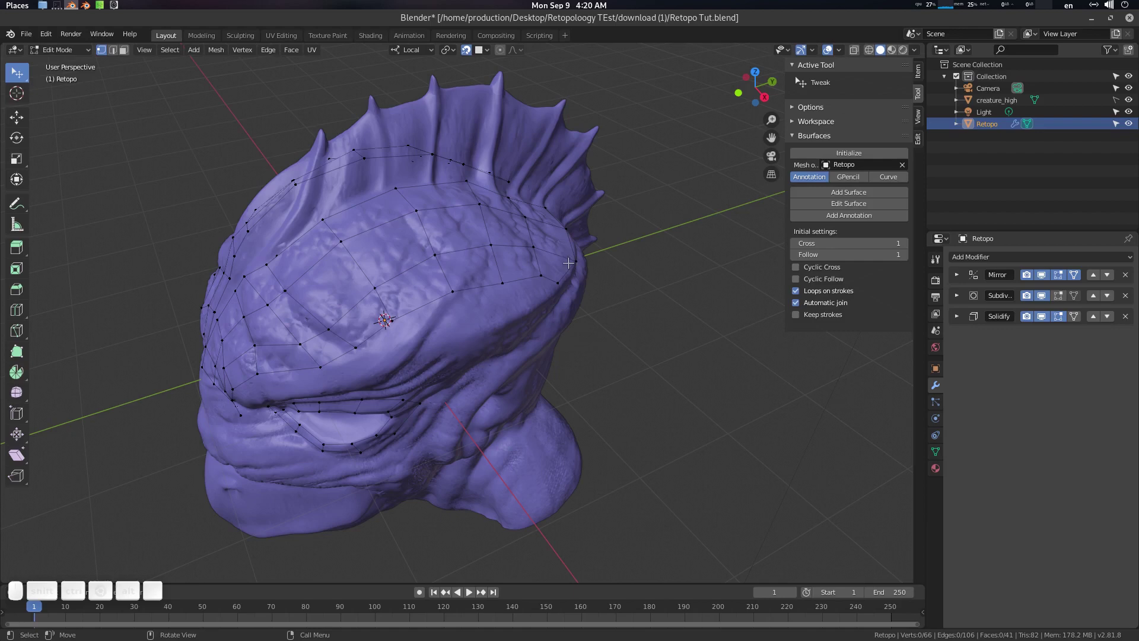
Step: Reposition vertices along the forehead's upper edge, undoing one misplaced move
drag(566, 246, 638, 197)
drag(637, 198, 599, 266)
scroll(up, 3)
click(548, 316)
drag(507, 363, 613, 357)
click(597, 358)
key(ctrl+z)
click(546, 374)
drag(468, 306, 445, 291)
scroll(down, 3)
Step: Nudge the lower forehead vertices closer to the brow
click(471, 319)
drag(458, 323, 452, 324)
scroll(up, 3)
middle_click(458, 323)
drag(444, 292, 452, 310)
drag(427, 349, 436, 324)
click(431, 330)
scroll(up, 3)
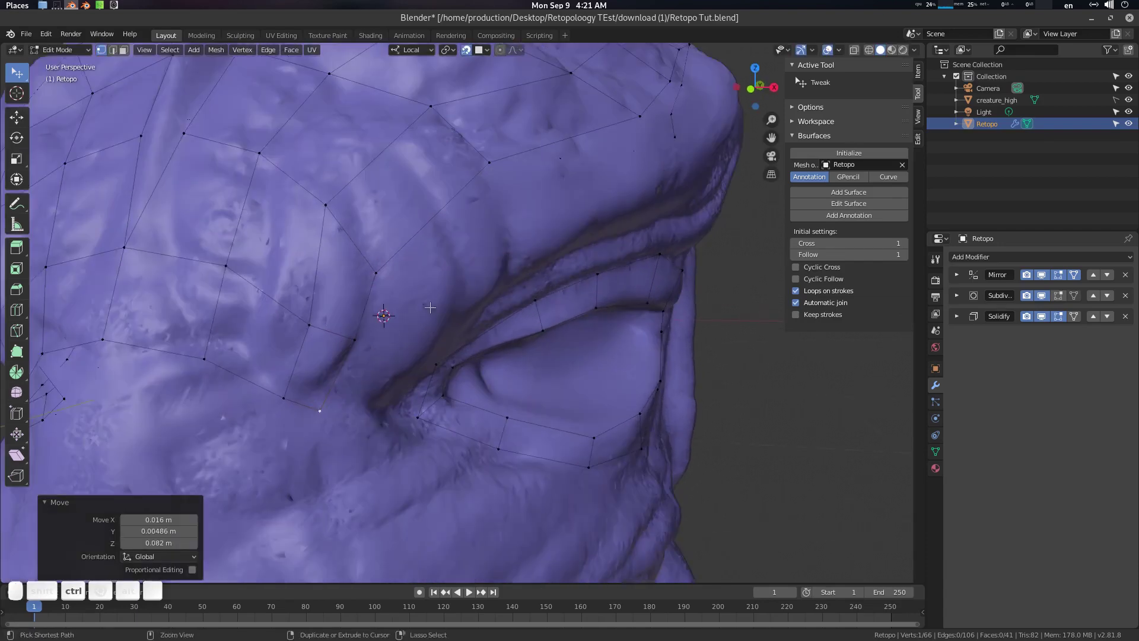
Step: Insert a loop cut (Ctrl+R) across the forehead mesh near the brow, bringing it to 51 faces
key(ctrl+r)
click(358, 249)
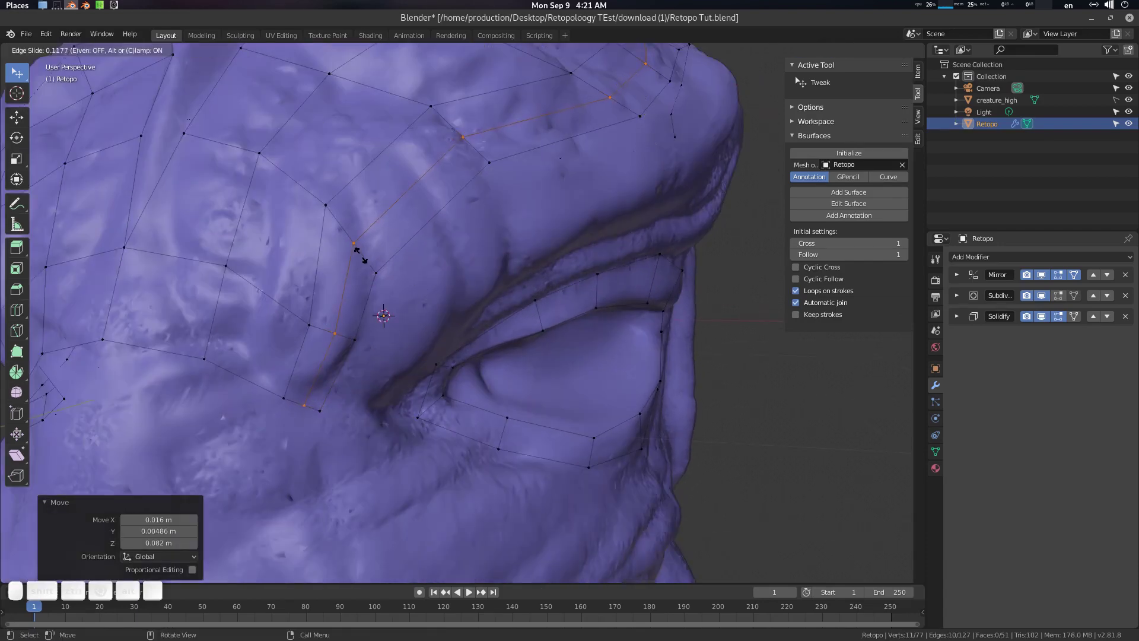
click(362, 253)
scroll(down, 3)
click(424, 255)
Step: Check the new loop in Object Mode, then nudge individual loop vertices into place
key(Tab)
click(458, 272)
drag(440, 274, 455, 282)
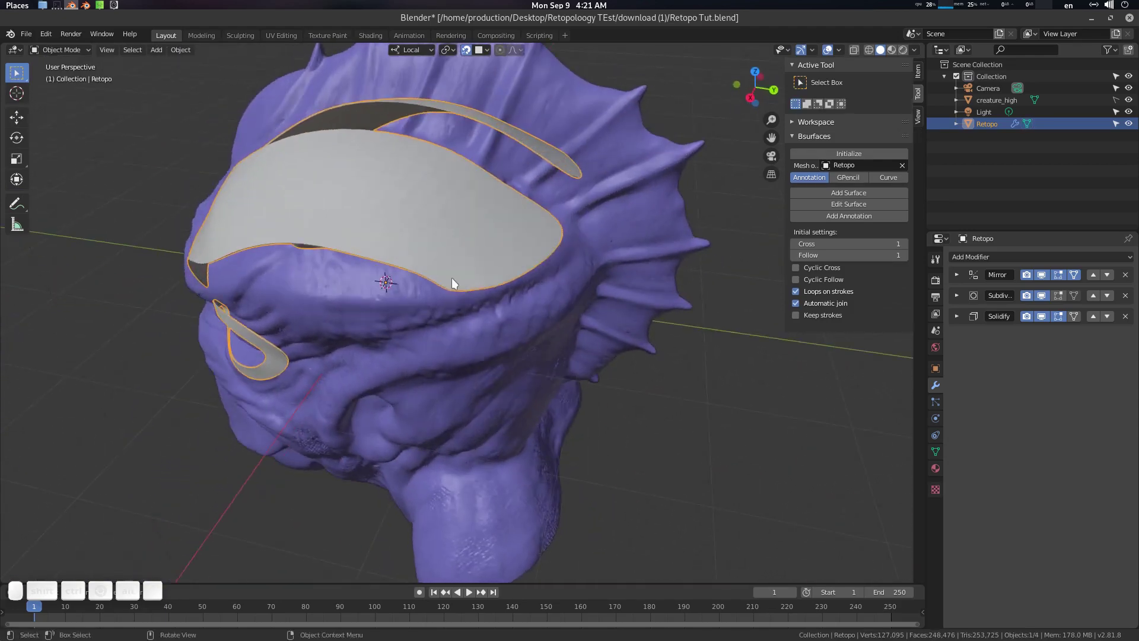
scroll(up, 3)
key(Tab)
click(524, 264)
click(523, 264)
click(487, 253)
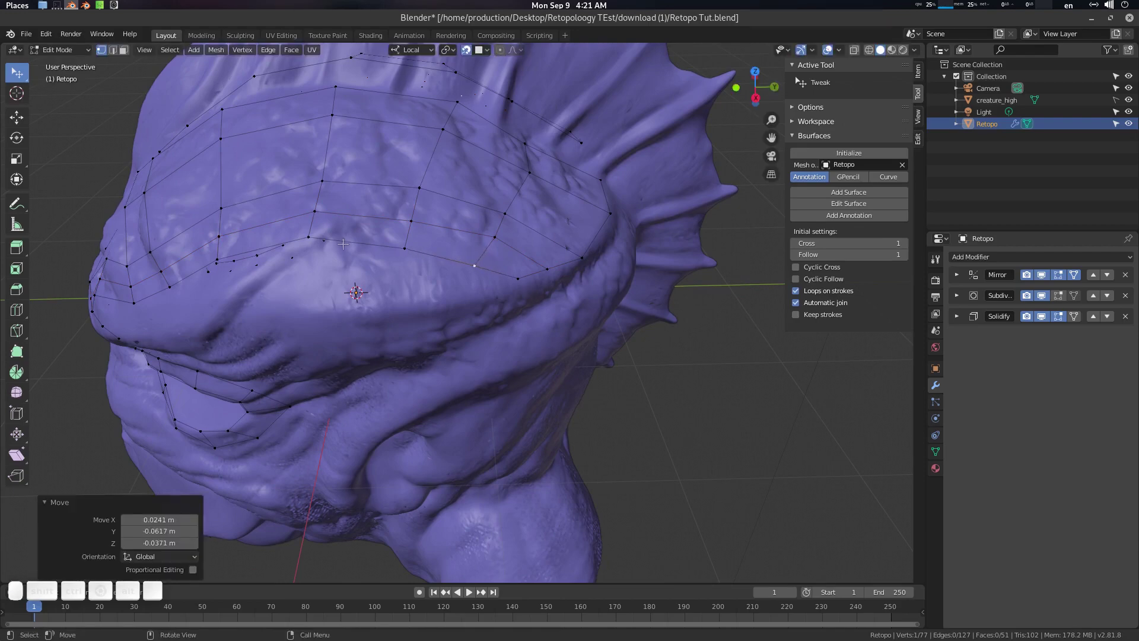
Step: Move the forehead mesh's lower-edge vertices onto the sculpt's brow ridge
click(305, 234)
click(355, 242)
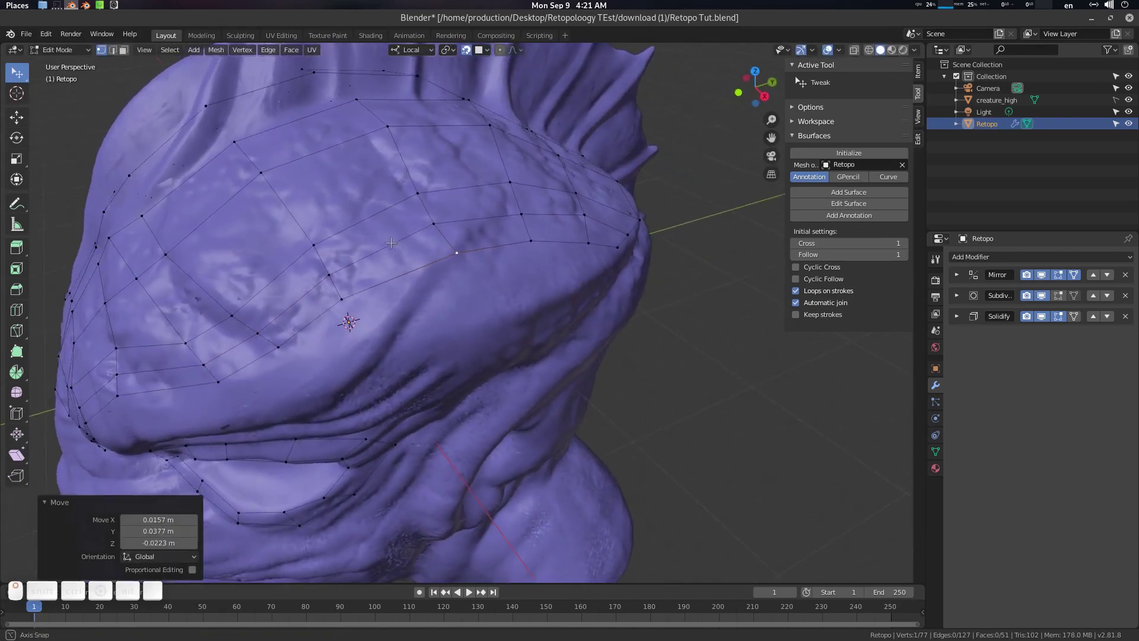
click(431, 254)
click(482, 224)
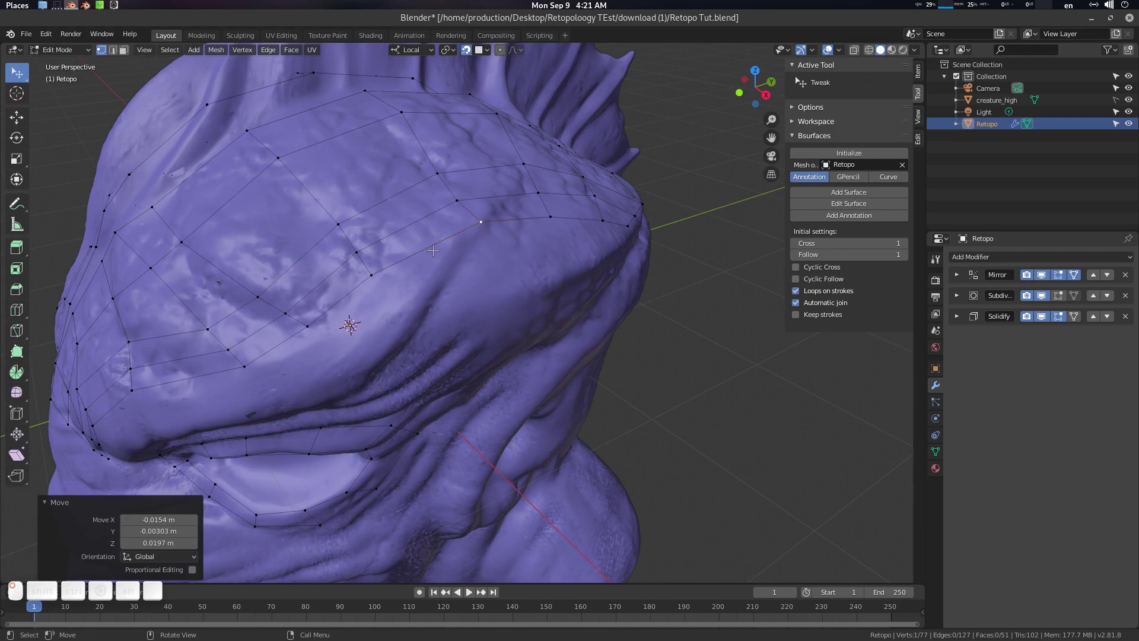
click(404, 268)
scroll(down, 3)
click(493, 268)
scroll(down, 3)
Step: Check the 51-face shell as a mirrored mask in Object Mode, then resume editing around the eye ring
key(Tab)
click(456, 272)
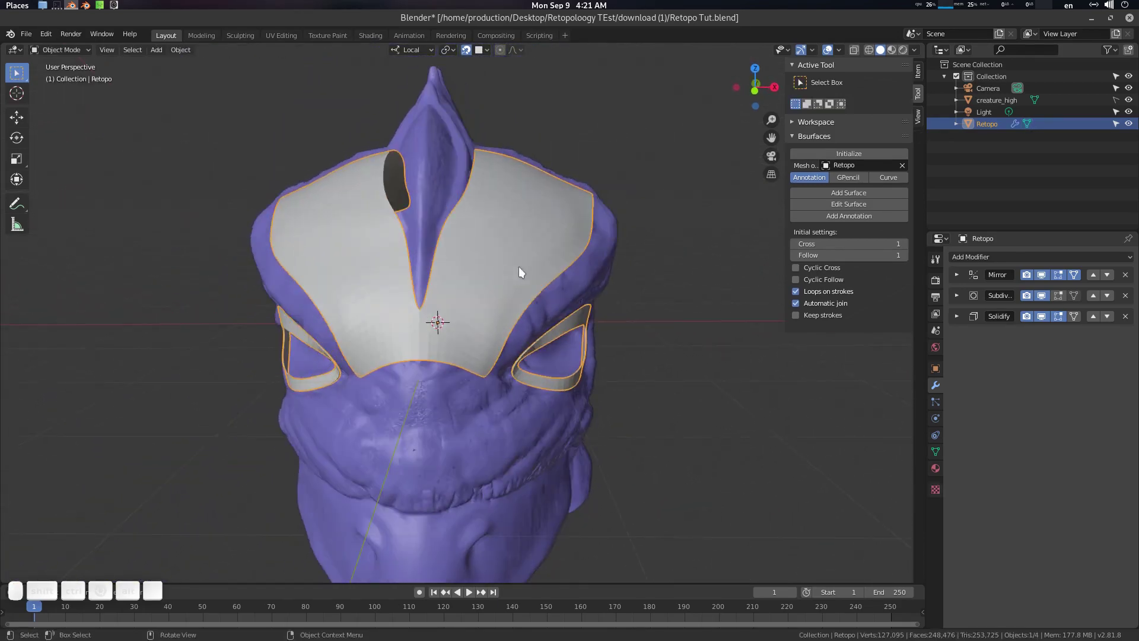
drag(533, 265, 475, 296)
key(Tab)
scroll(up, 3)
click(480, 319)
scroll(up, 3)
click(429, 307)
Step: Extrude the forehead's outer edge down the side of the head toward the temple
key(a)
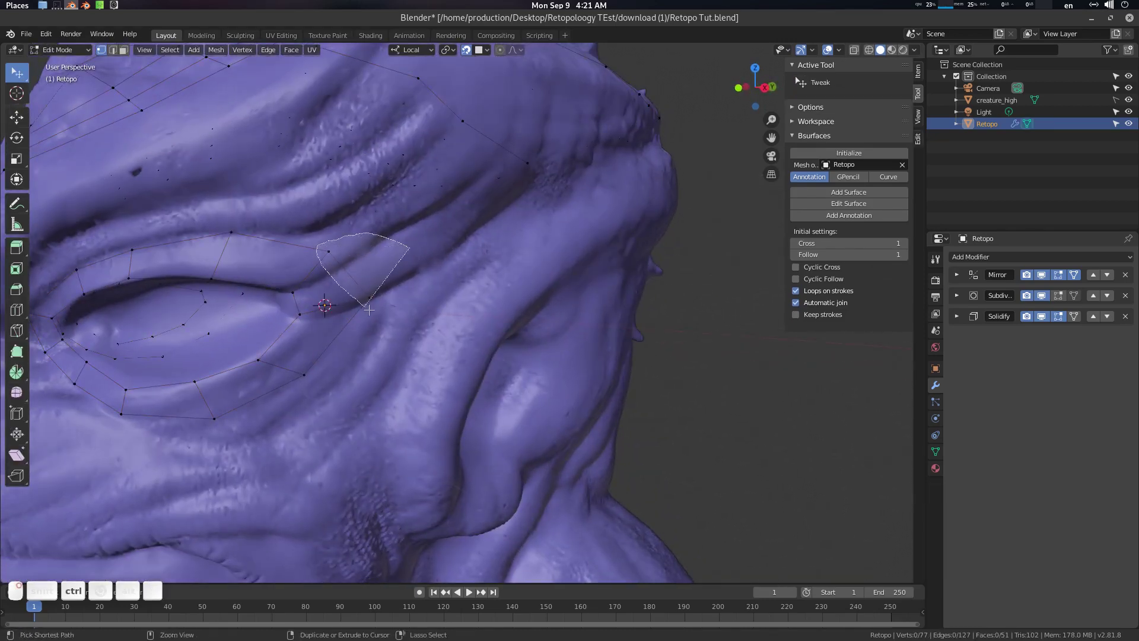
click(389, 315)
key(e)
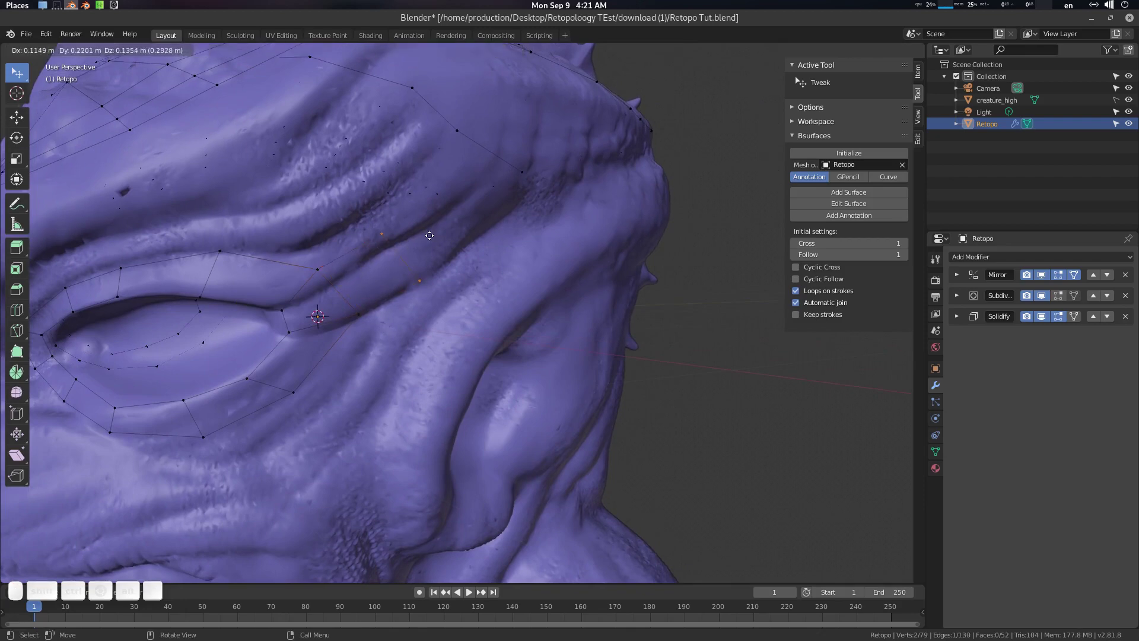
click(439, 225)
click(430, 234)
scroll(down, 3)
key(Tab)
click(389, 270)
key(Tab)
scroll(down, 3)
key(Tab)
Step: Reposition the newly extruded vertices so the strip hugs the head surface near the temple
right_click(516, 270)
key(ctrl+0)
click(559, 257)
key(alt+a)
click(512, 277)
click(508, 281)
scroll(down, 3)
key(Tab)
click(521, 304)
scroll(up, 3)
click(544, 308)
drag(615, 290, 606, 351)
click(575, 344)
scroll(up, 3)
click(552, 315)
click(579, 285)
Step: Adjust more side vertices toward the eye ring, checking from other angles and undoing one misplaced move
drag(564, 313, 524, 250)
click(114, 54)
click(522, 276)
click(469, 273)
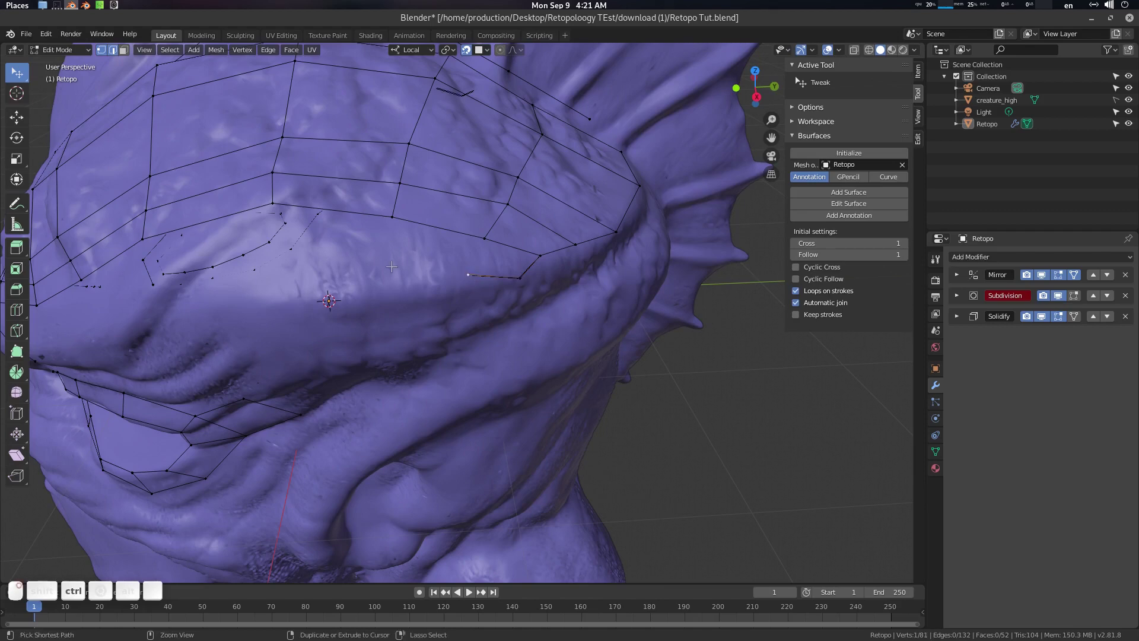
click(383, 274)
middle_click(356, 368)
middle_click(388, 313)
middle_click(480, 228)
click(464, 243)
click(411, 279)
click(468, 264)
click(604, 234)
key(ctrl+z)
Step: Fill the gap with a new quad (F), bringing the Retopo mesh to 56 faces, and nudge its corner to fit
key(f)
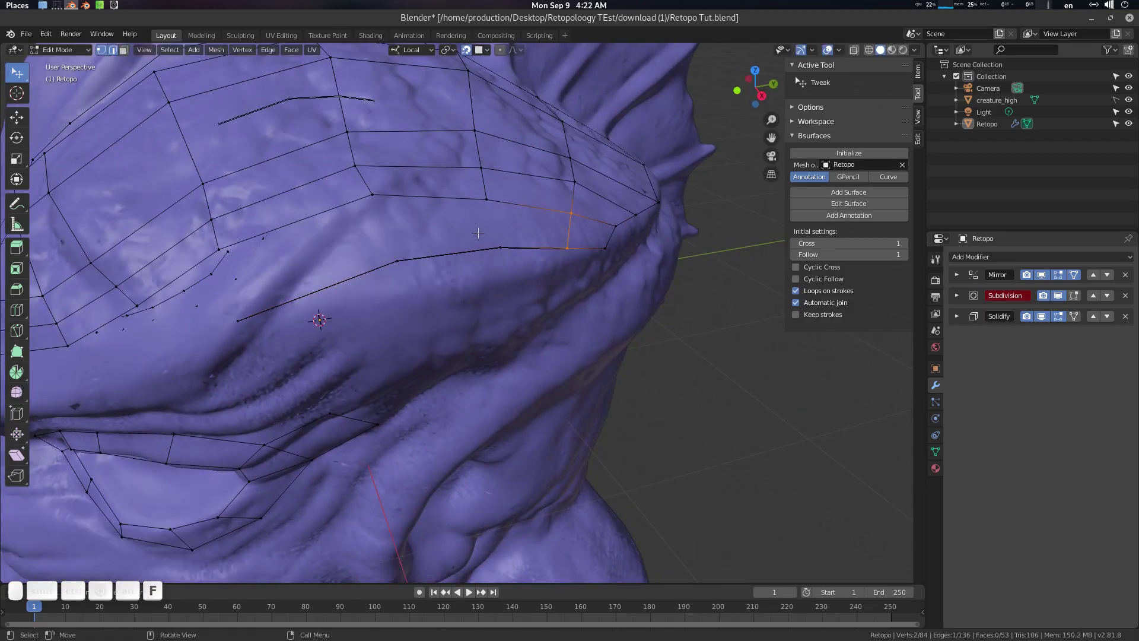
key(Tab)
scroll(down, 3)
click(471, 289)
click(514, 277)
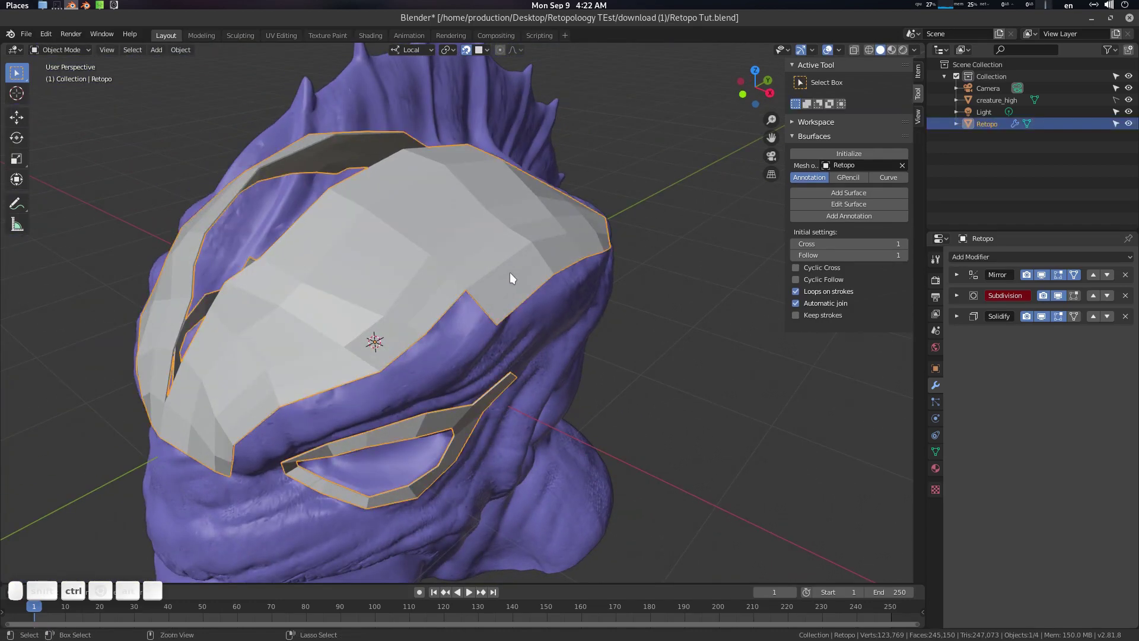
key(ctrl+2)
drag(511, 285, 496, 308)
click(497, 303)
key(Tab)
scroll(up, 3)
click(519, 278)
middle_click(514, 282)
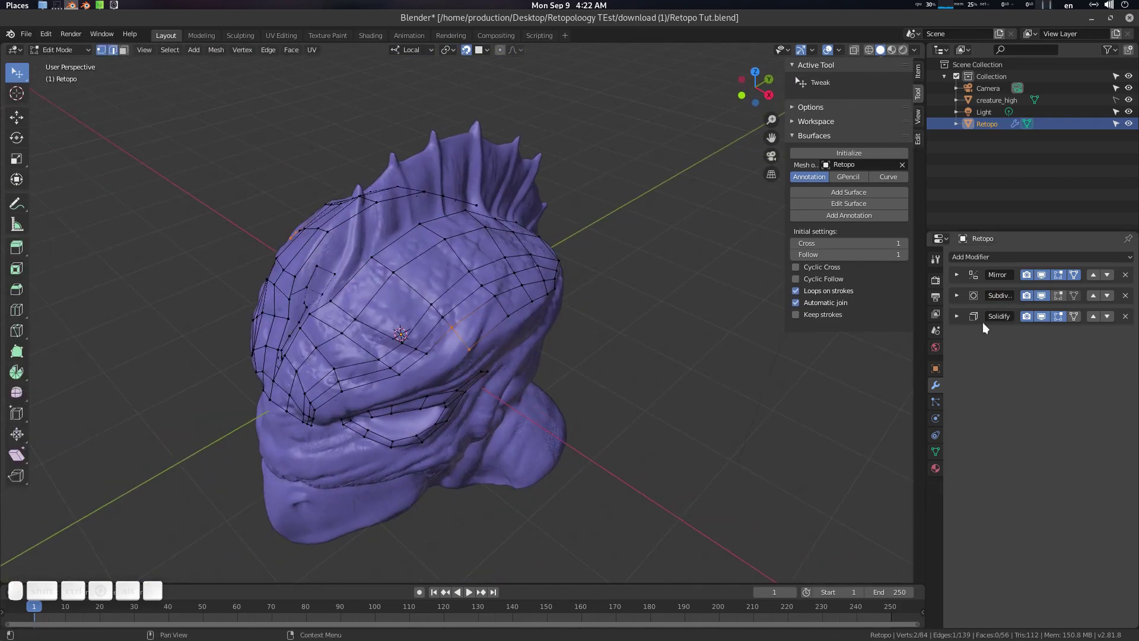
Step: Expand the Solidify modifier and drag its Thickness up so the brow and eye rings gain visible depth
click(963, 321)
middle_click(507, 290)
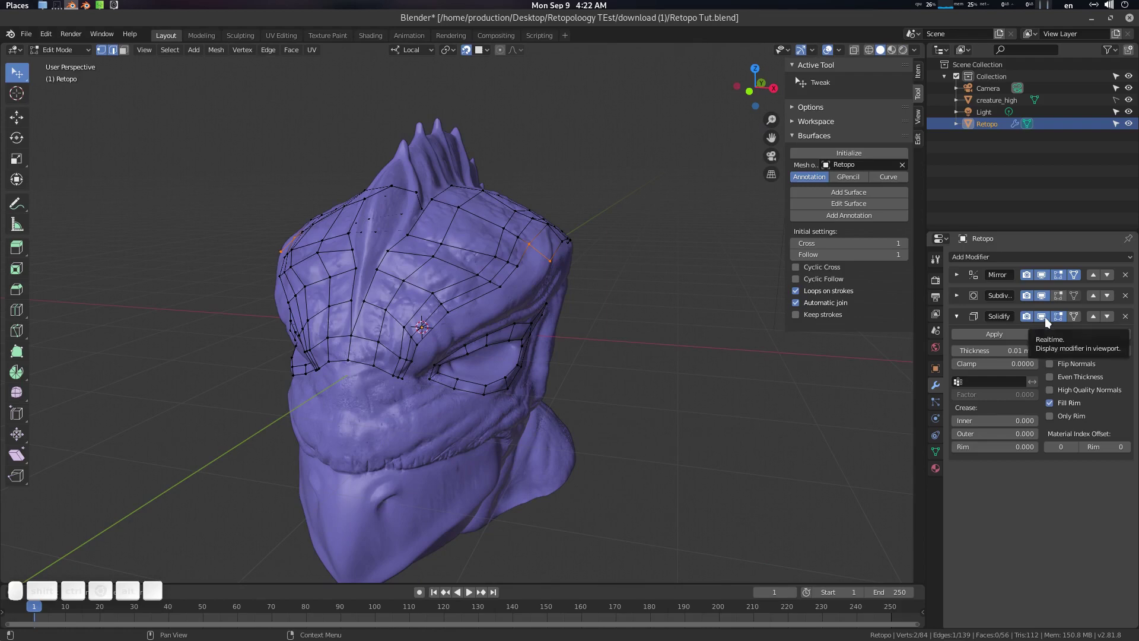
click(1049, 325)
drag(599, 339, 450, 324)
scroll(up, 3)
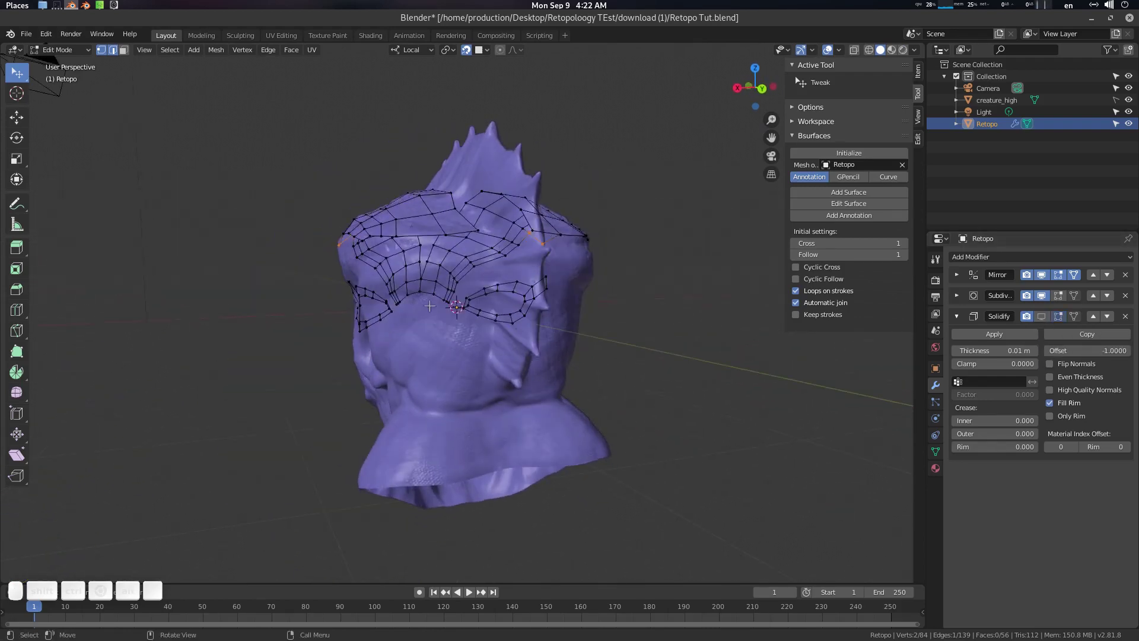
click(1046, 320)
drag(439, 263, 441, 264)
scroll(up, 3)
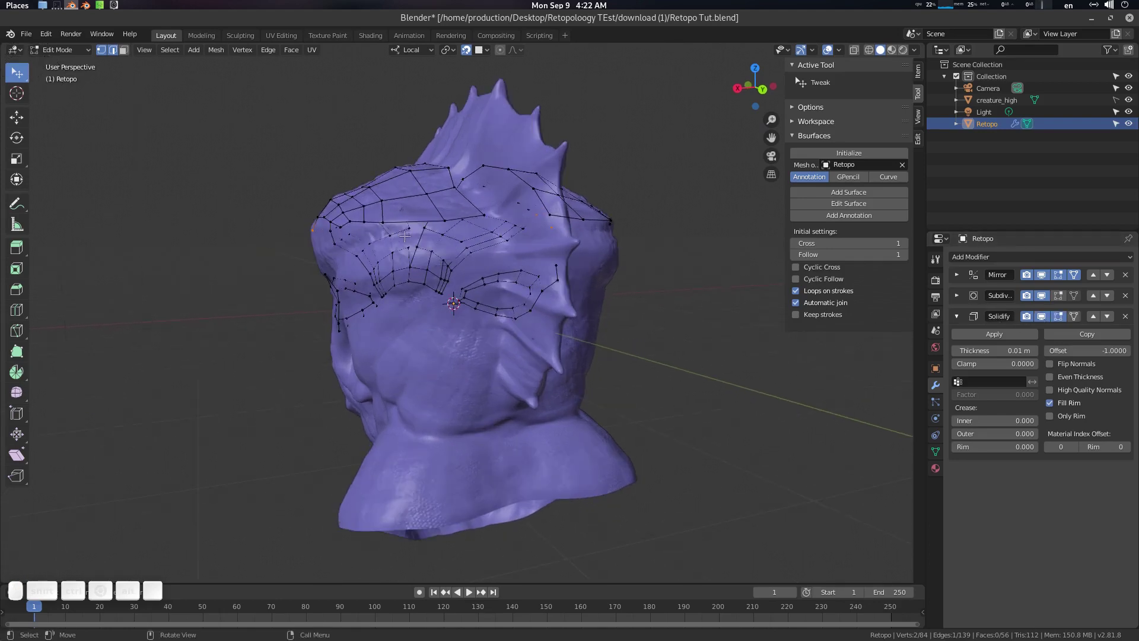
Step: Return to object mode and orbit the head to inspect the thickened retopology shell
middle_click(441, 256)
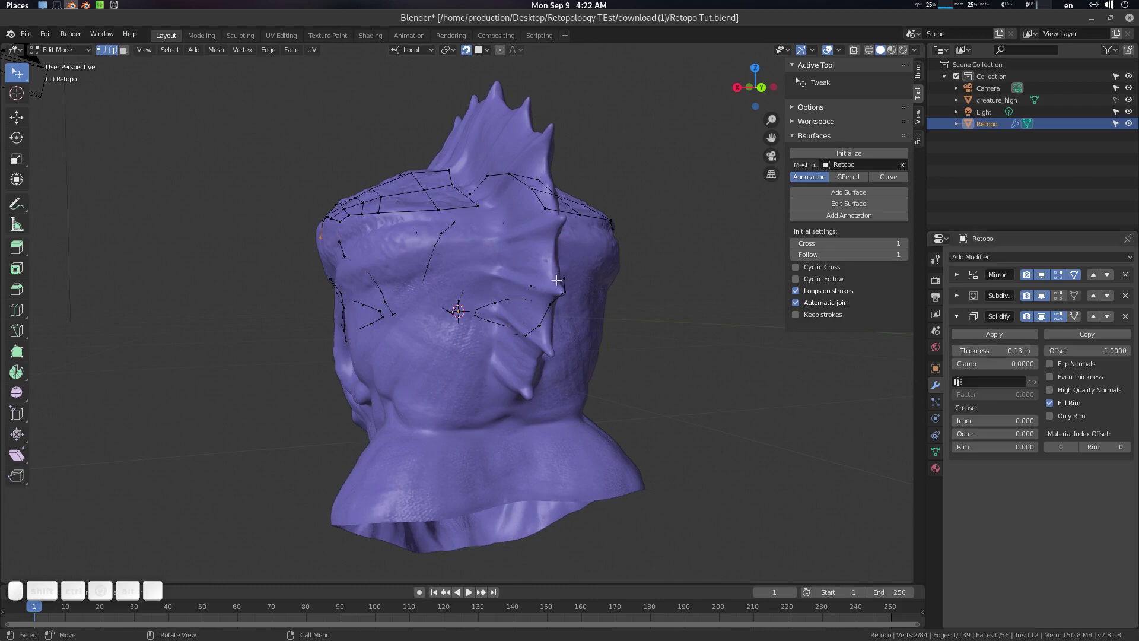
drag(452, 205, 593, 227)
scroll(down, 3)
middle_click(511, 263)
key(Tab)
middle_click(395, 294)
middle_click(399, 284)
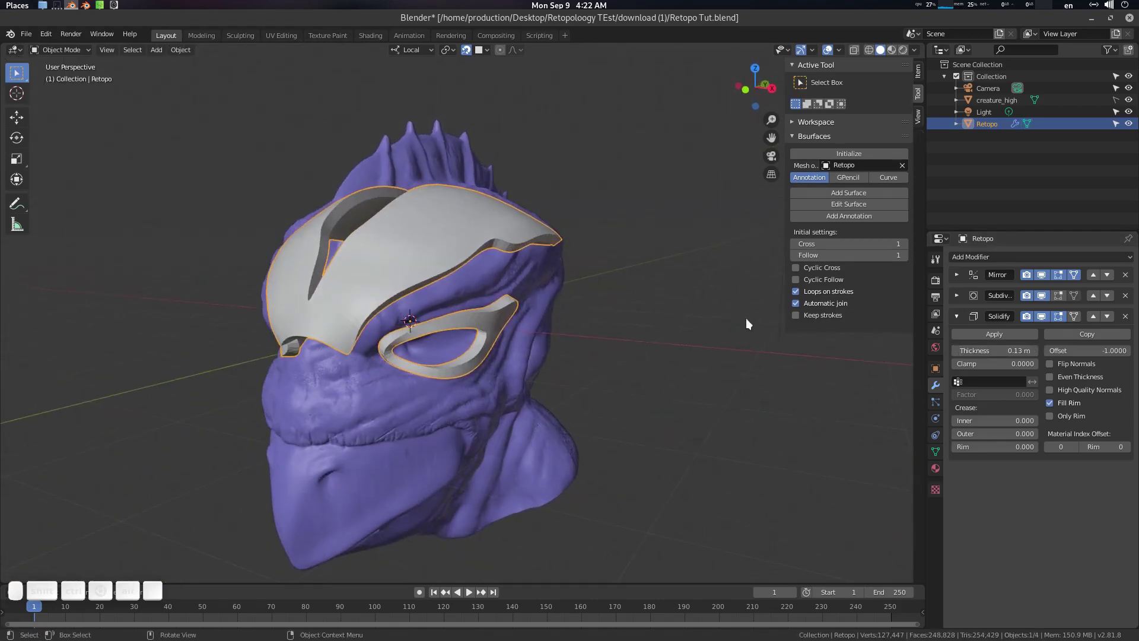